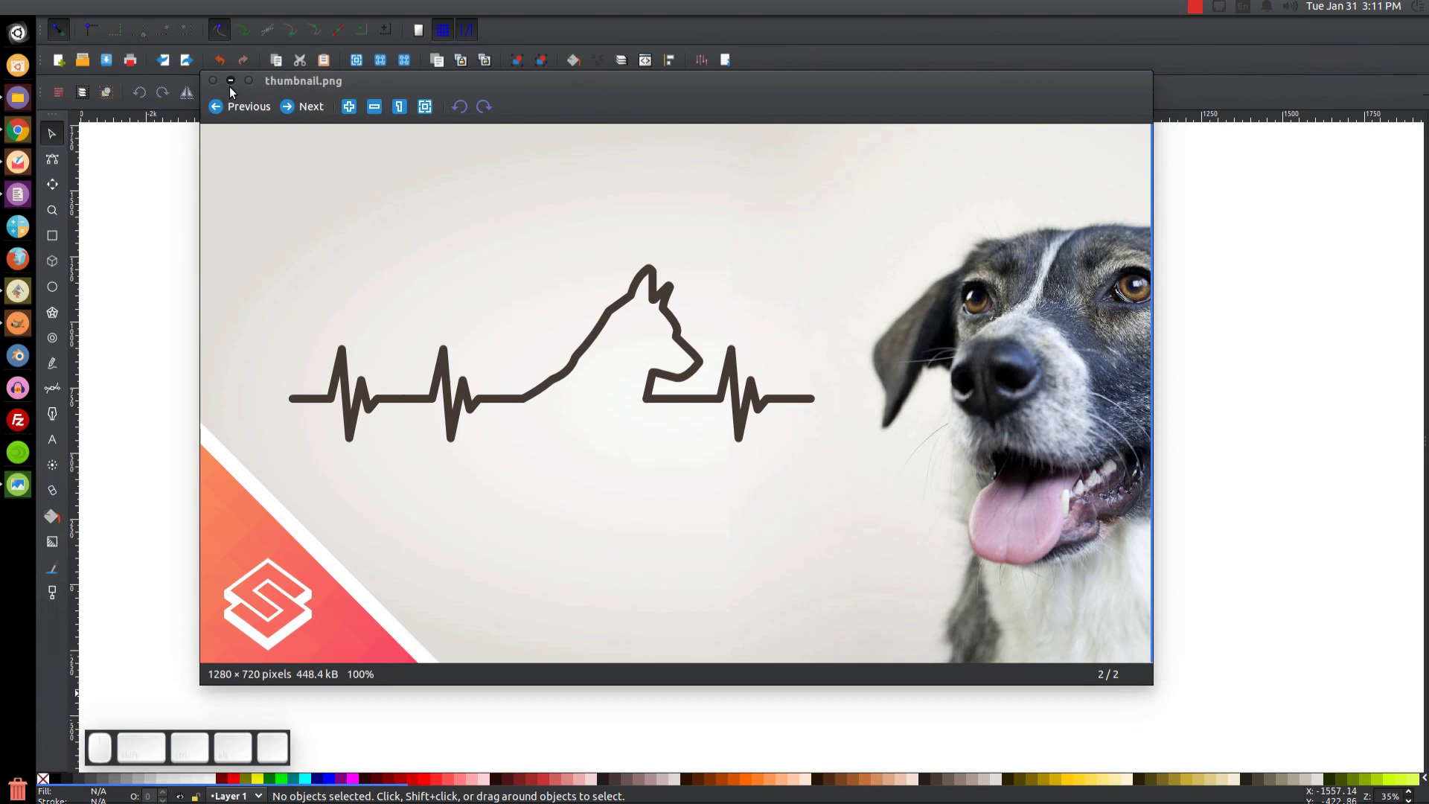
- View the dog-and-heartbeat thumbnail and close Image Viewer to reveal the blank Inkscape document
click(234, 91)
click(541, 454)
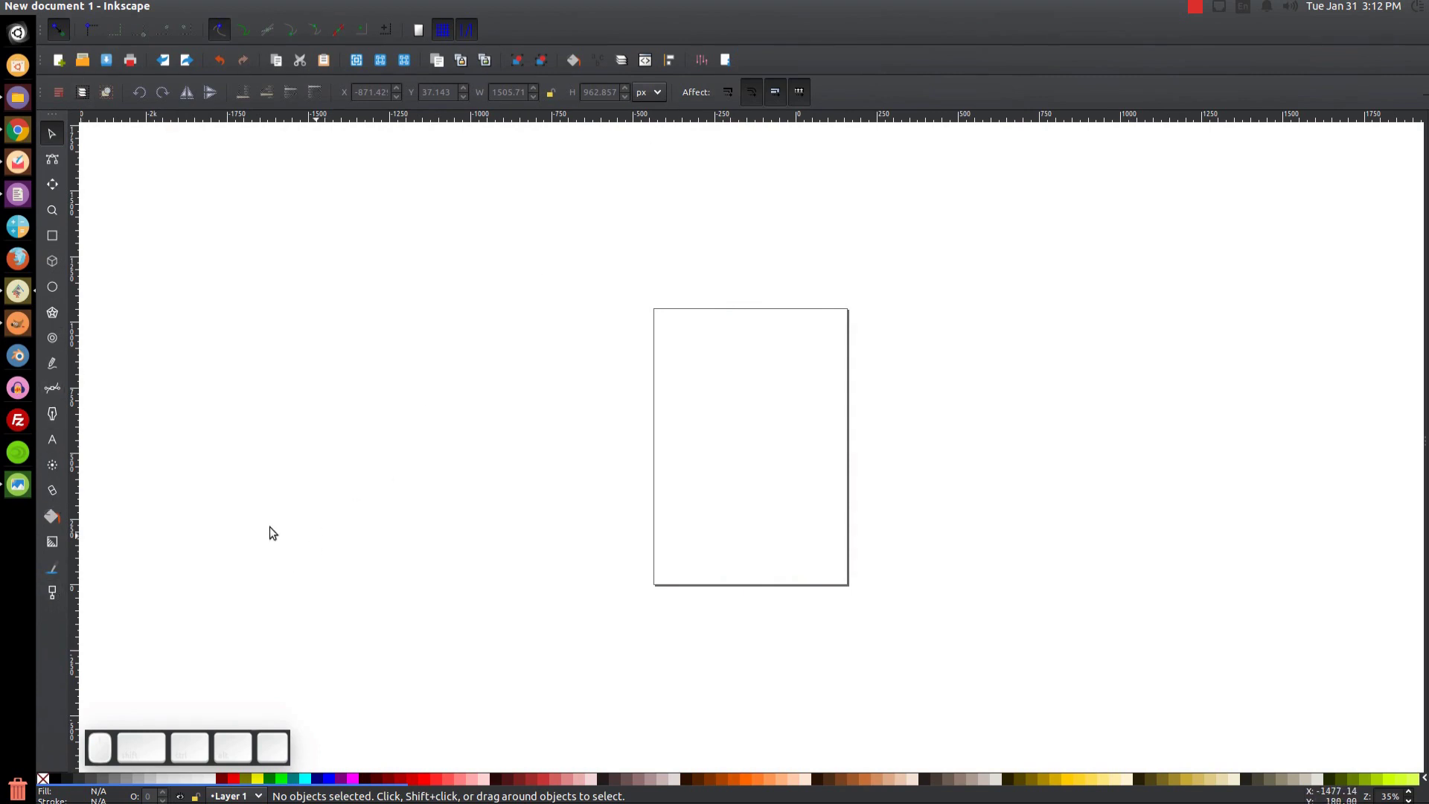
- Zoom the canvas to 1:1 and bring up the Align and Distribute and Fill and Stroke panels
click(364, 340)
click(136, 6)
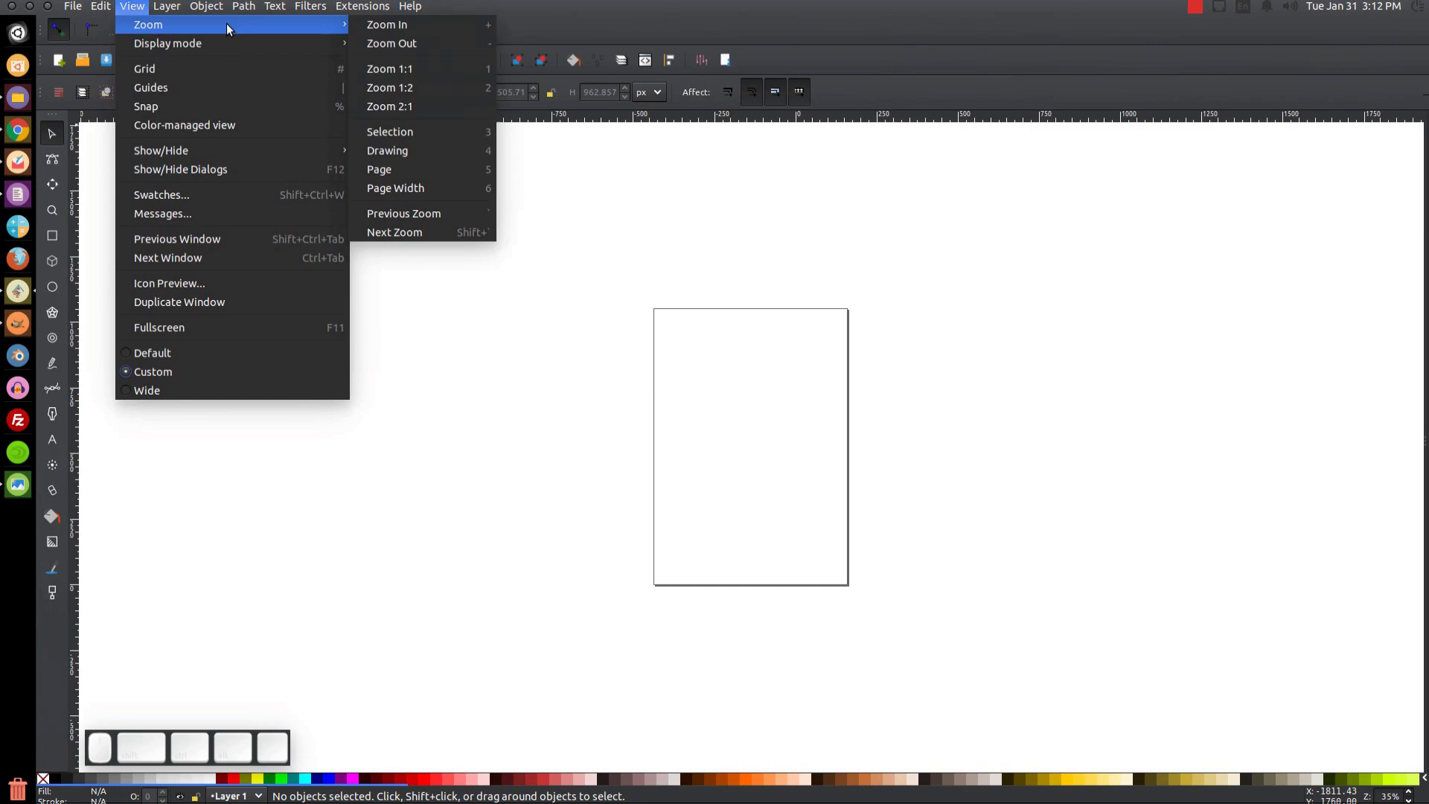
click(432, 67)
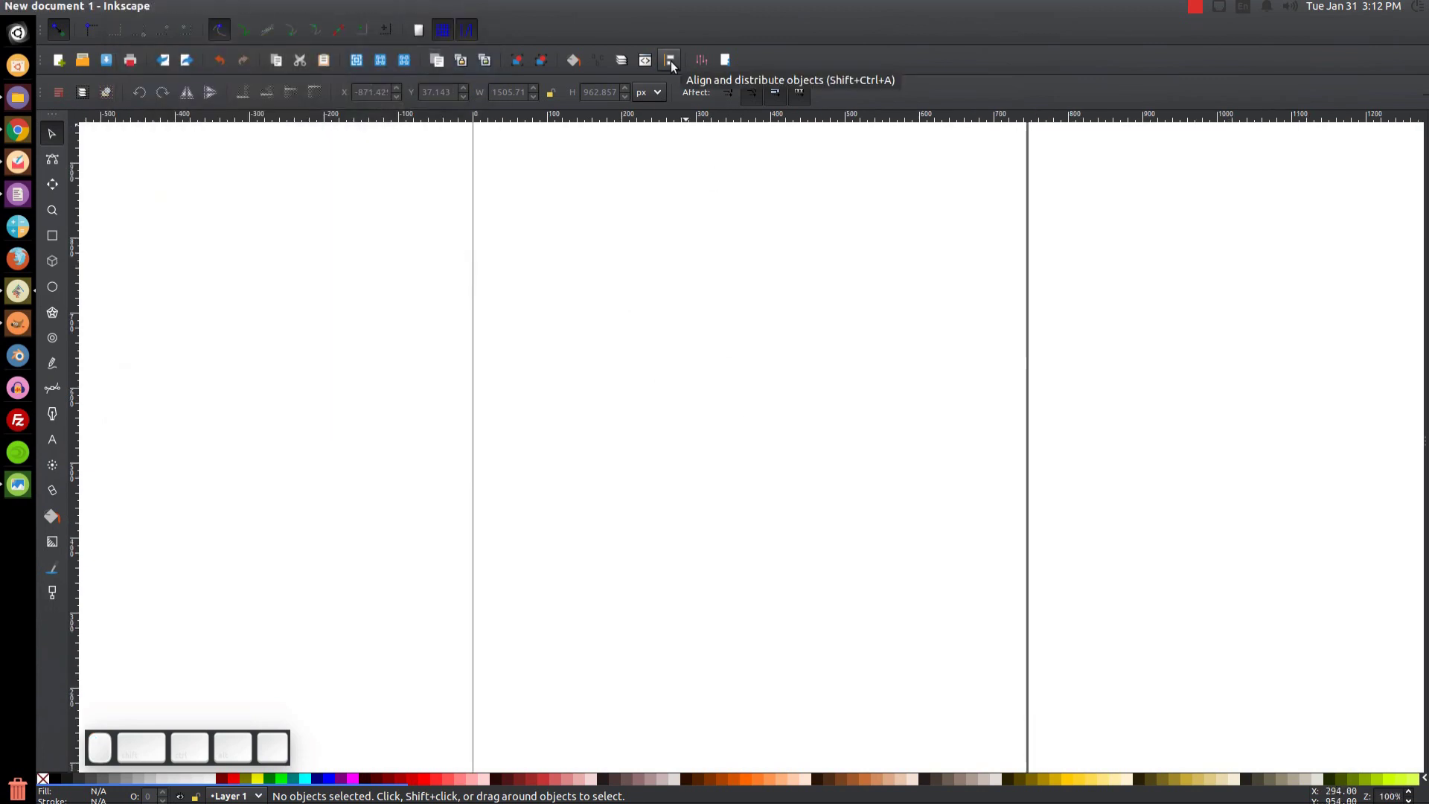
click(674, 66)
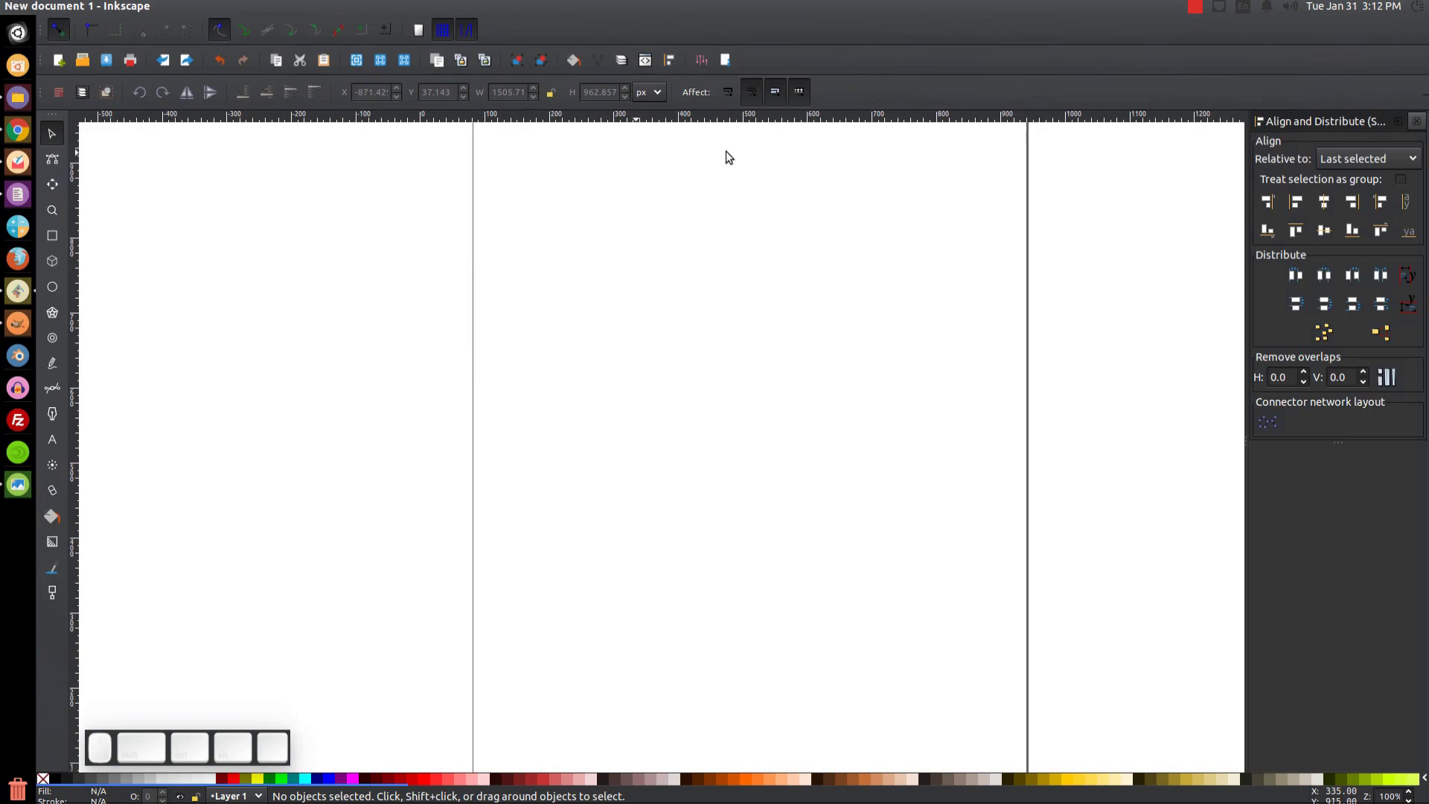
click(1338, 159)
click(1345, 163)
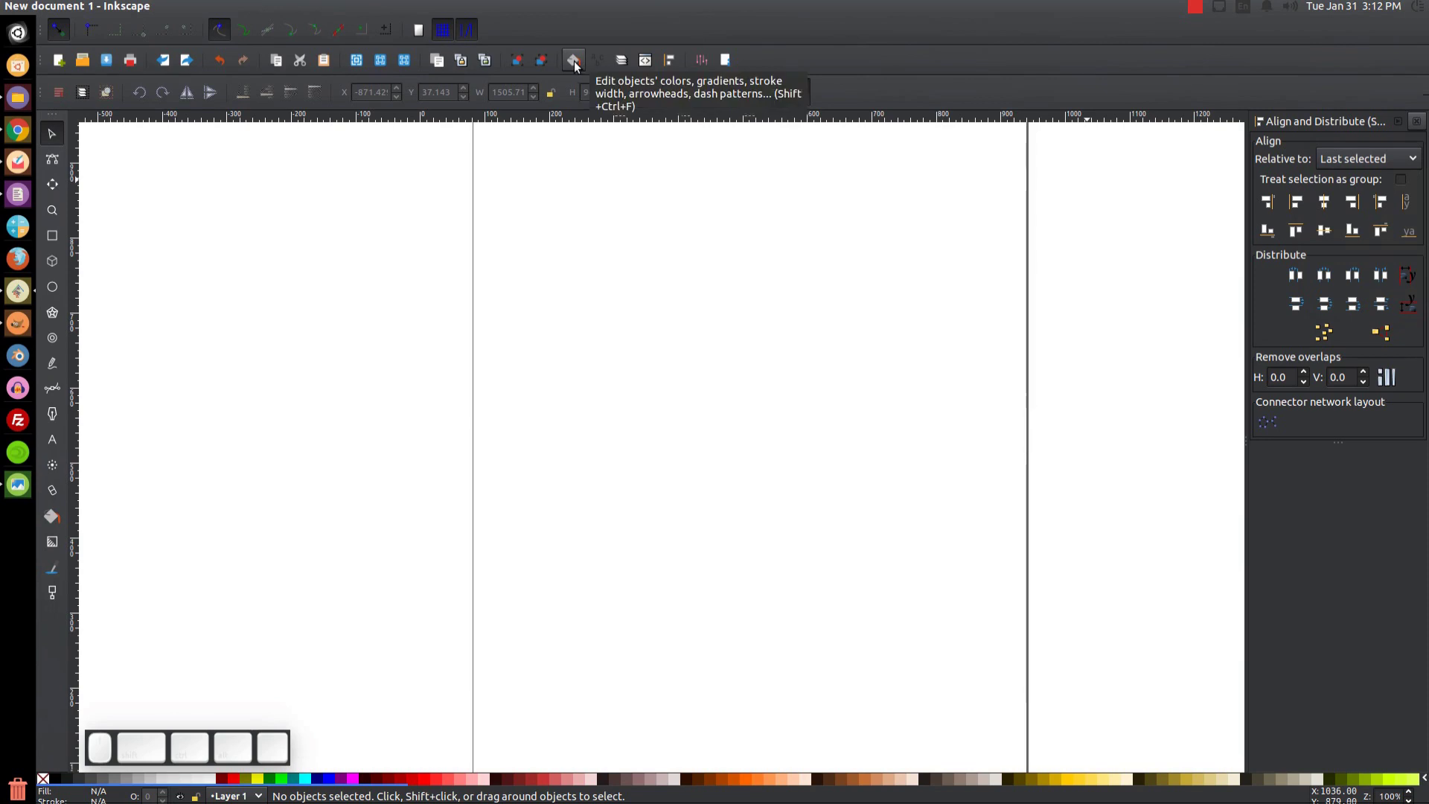
click(579, 69)
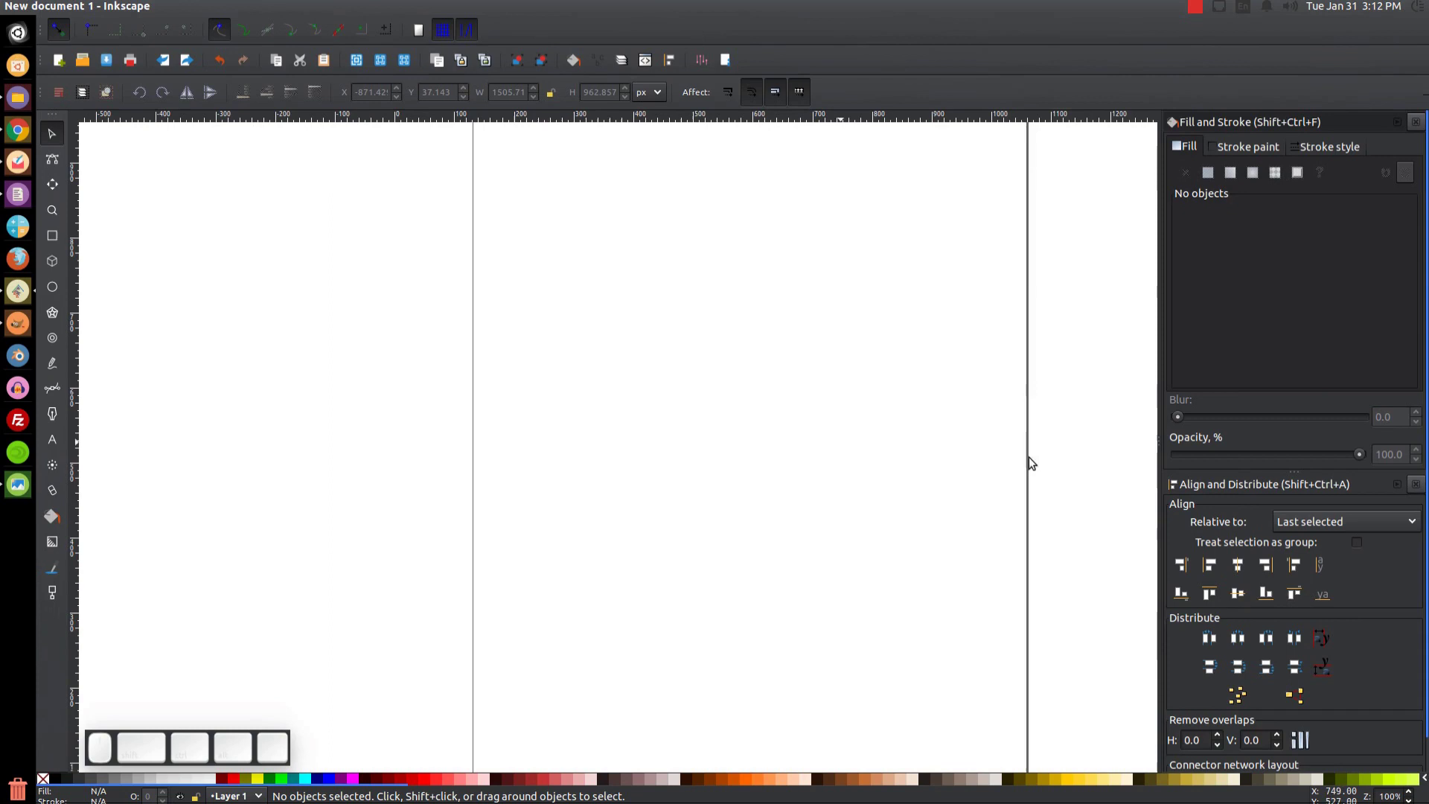
- In Document Properties, turn off the page border and border shadow
click(74, 12)
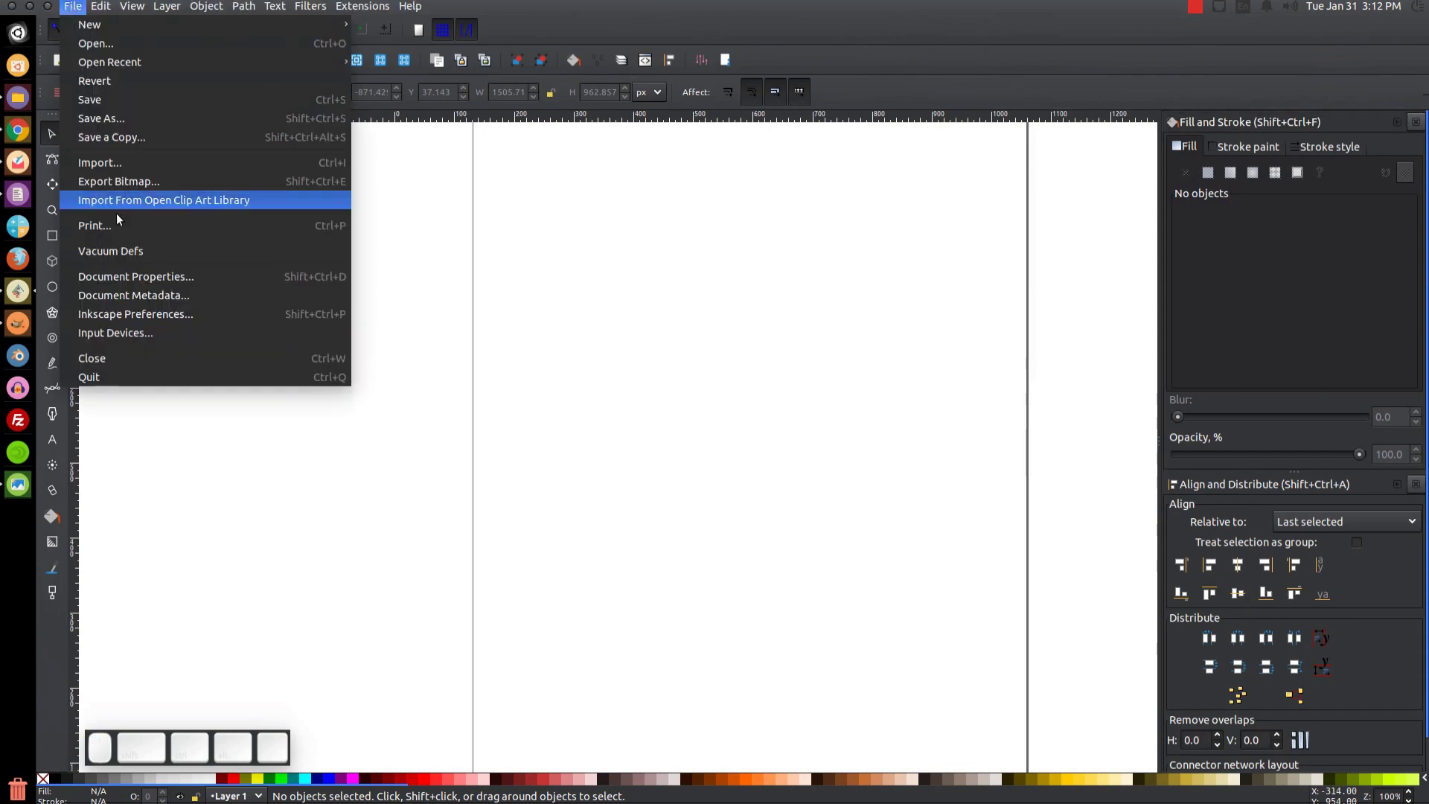
click(130, 288)
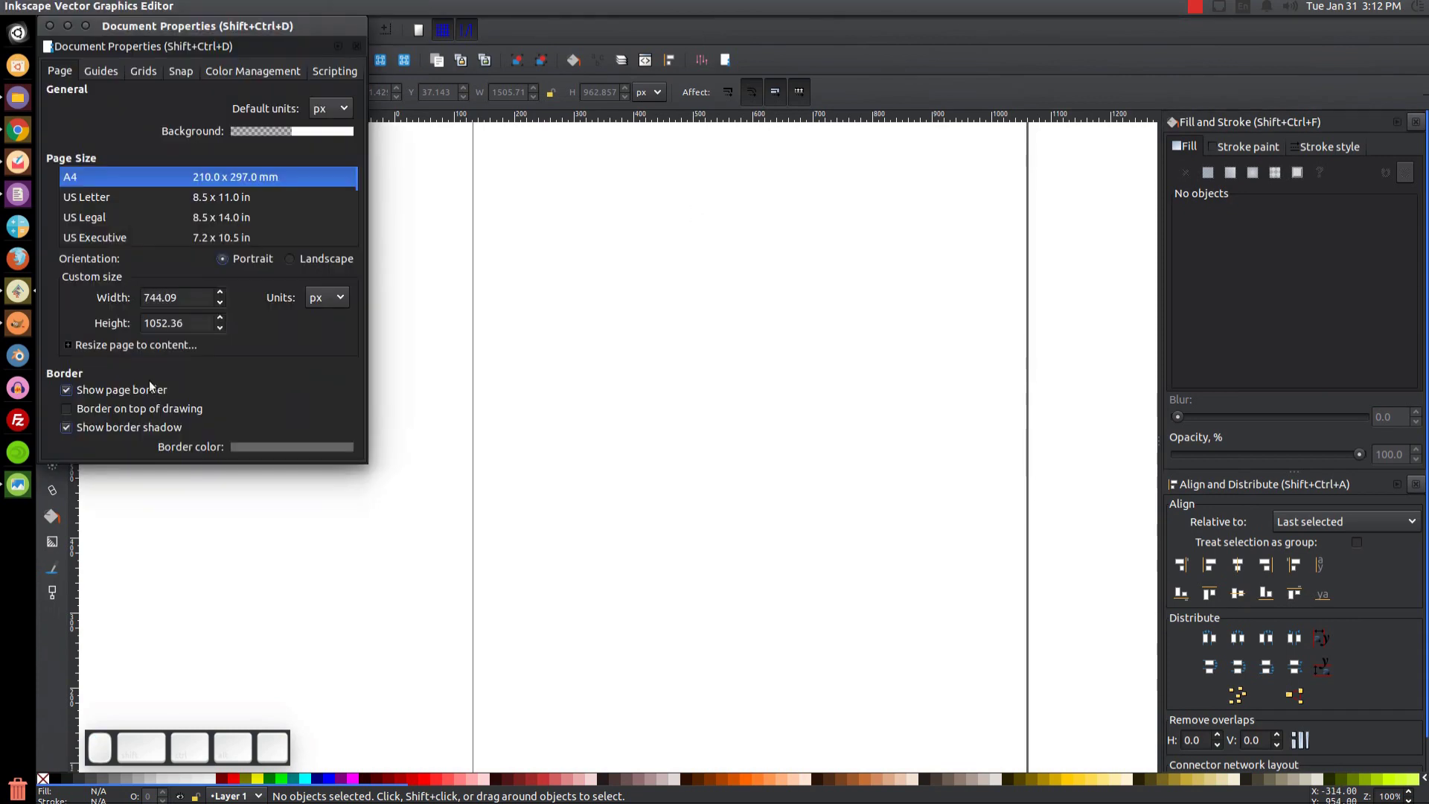
click(116, 388)
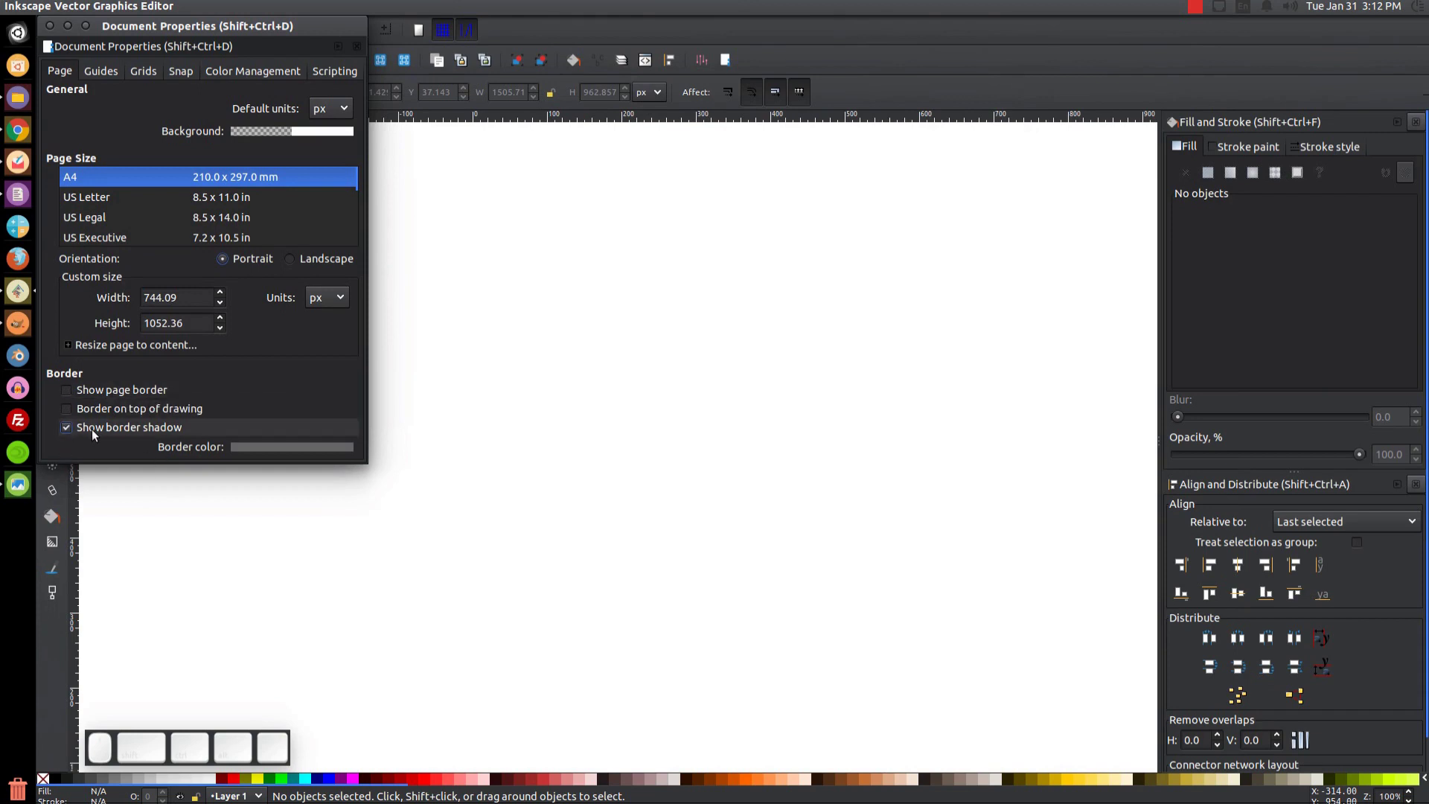
click(95, 433)
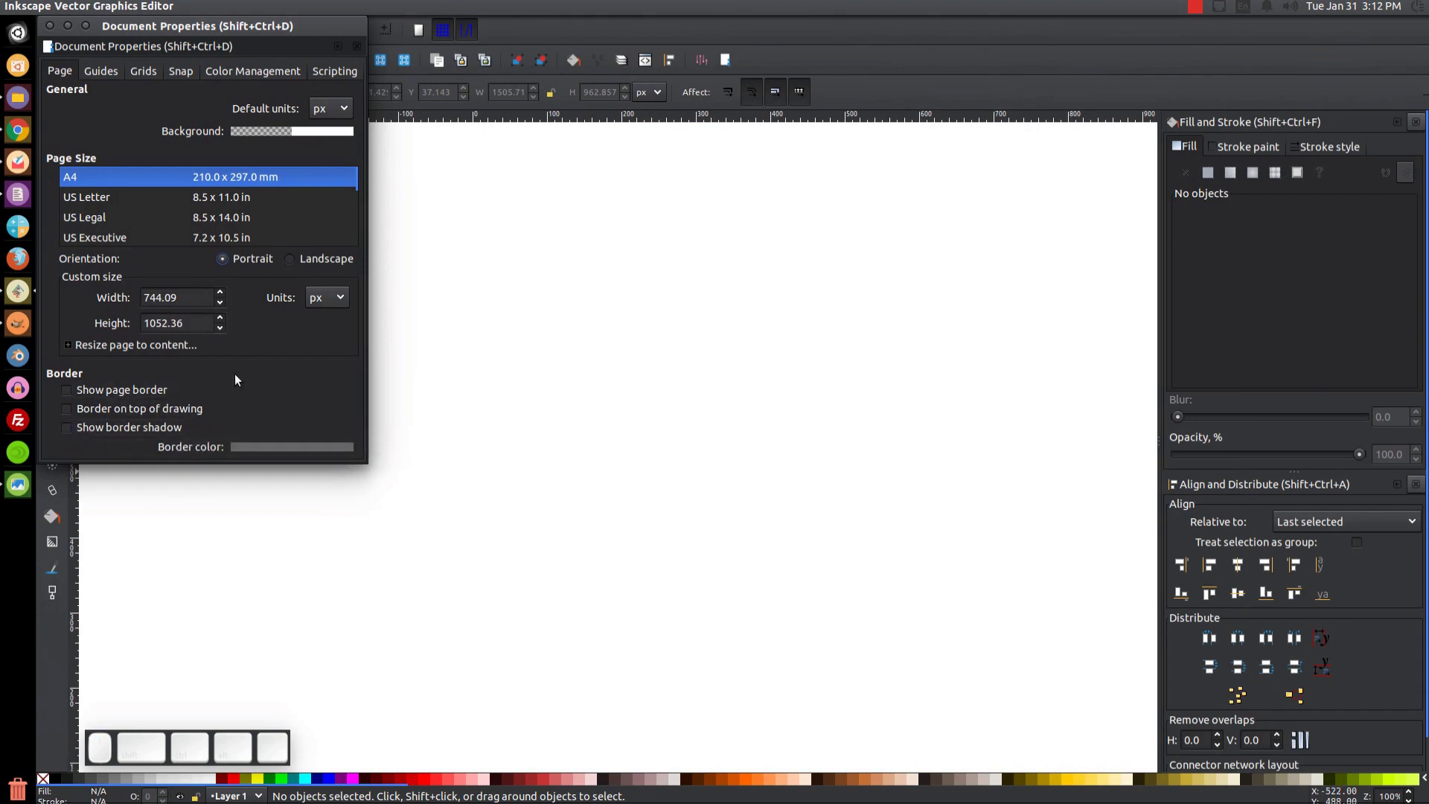
click(51, 28)
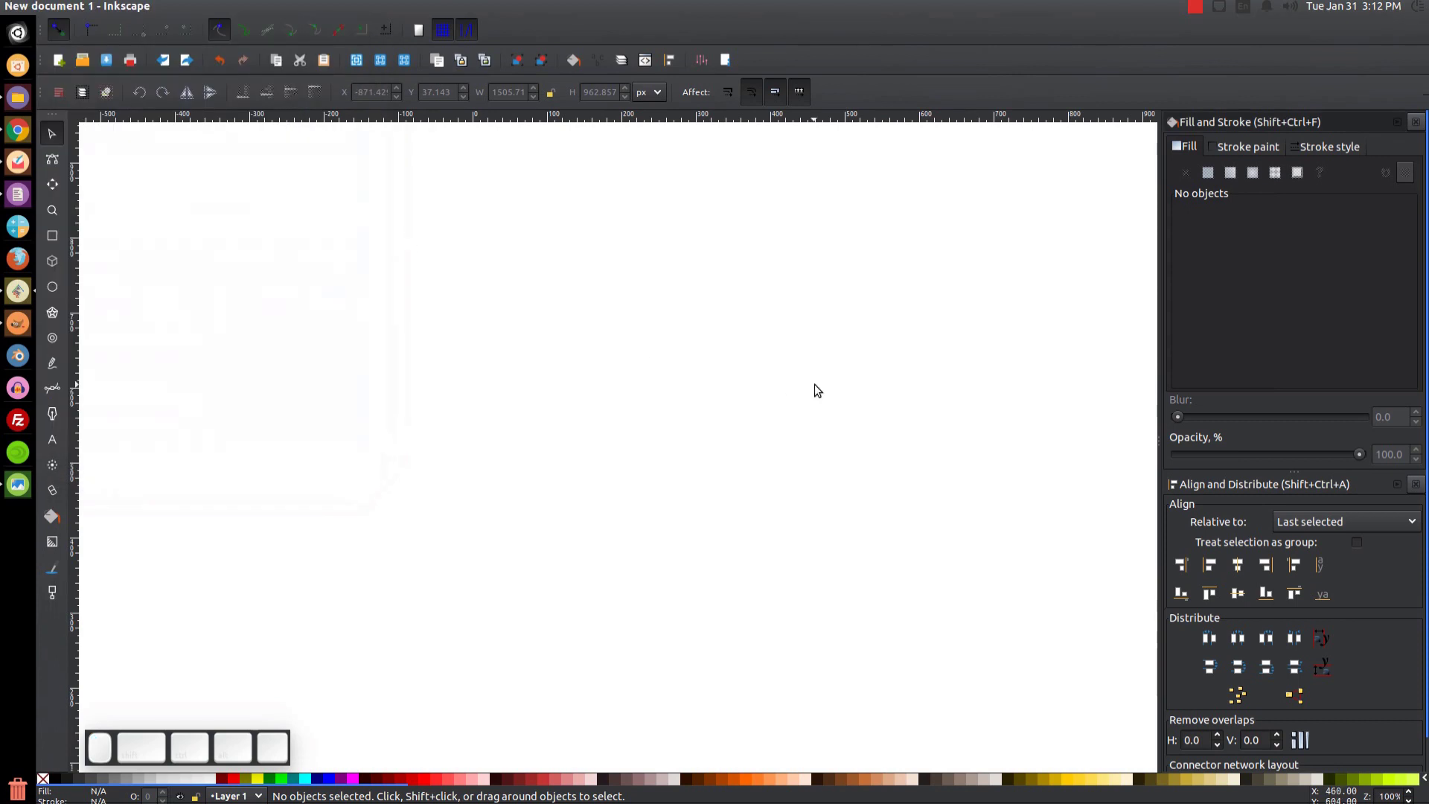
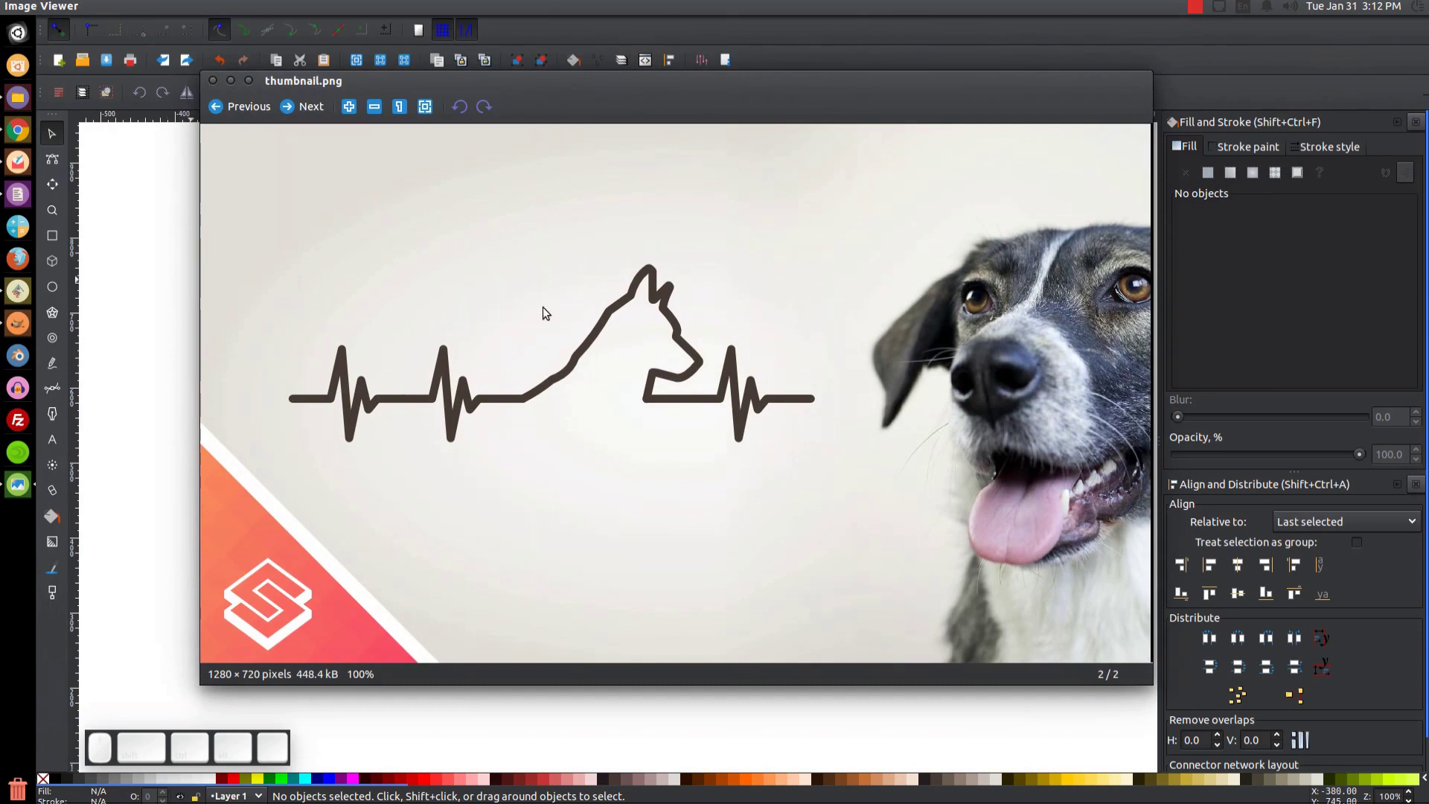
- Close the reference thumbnail and unmaximize Inkscape to expose the desktop with animal-1299485.svg
click(241, 80)
click(302, 319)
click(56, 9)
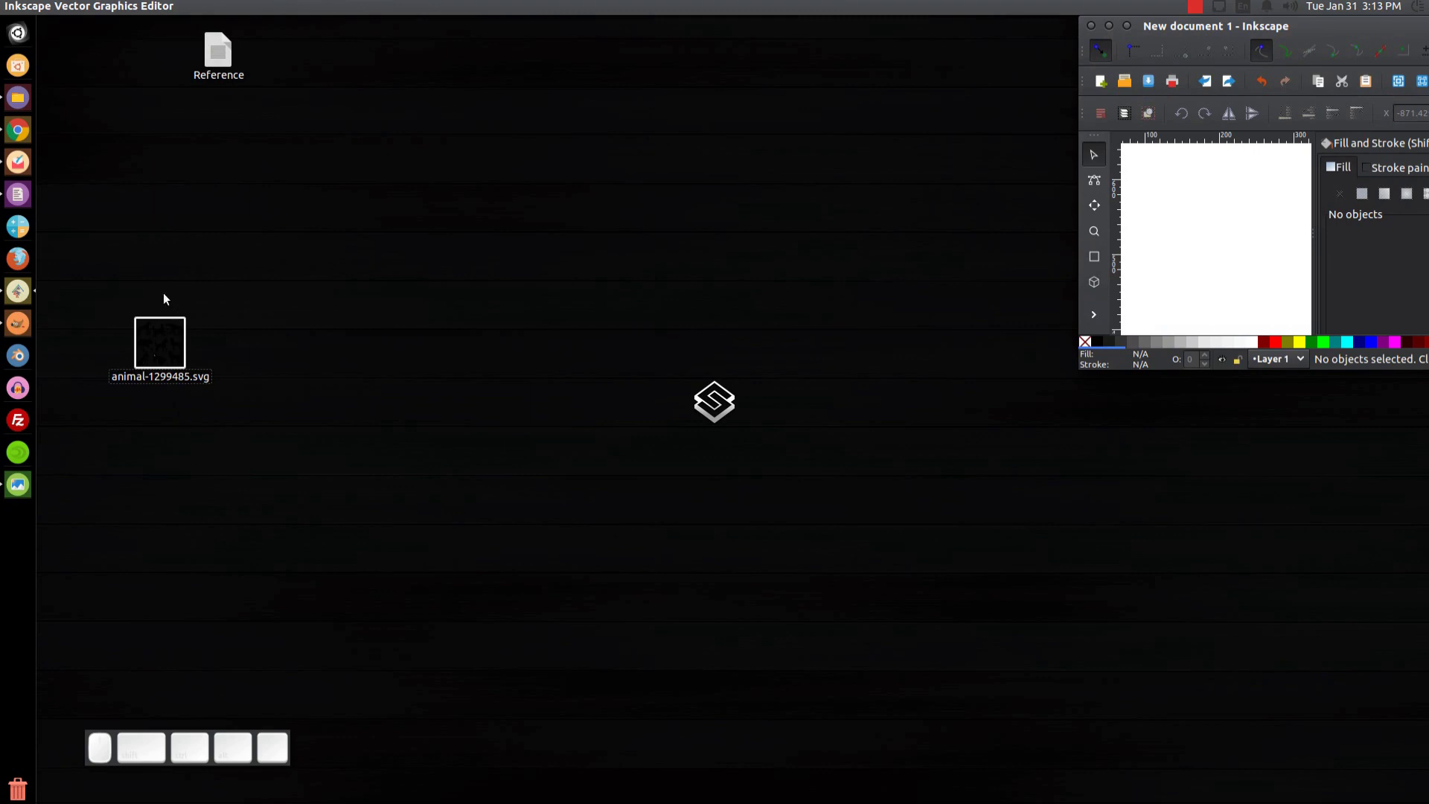
- Drag animal-1299485.svg into the document as a group of dog silhouettes and maximize the window
drag(162, 378, 1044, 589)
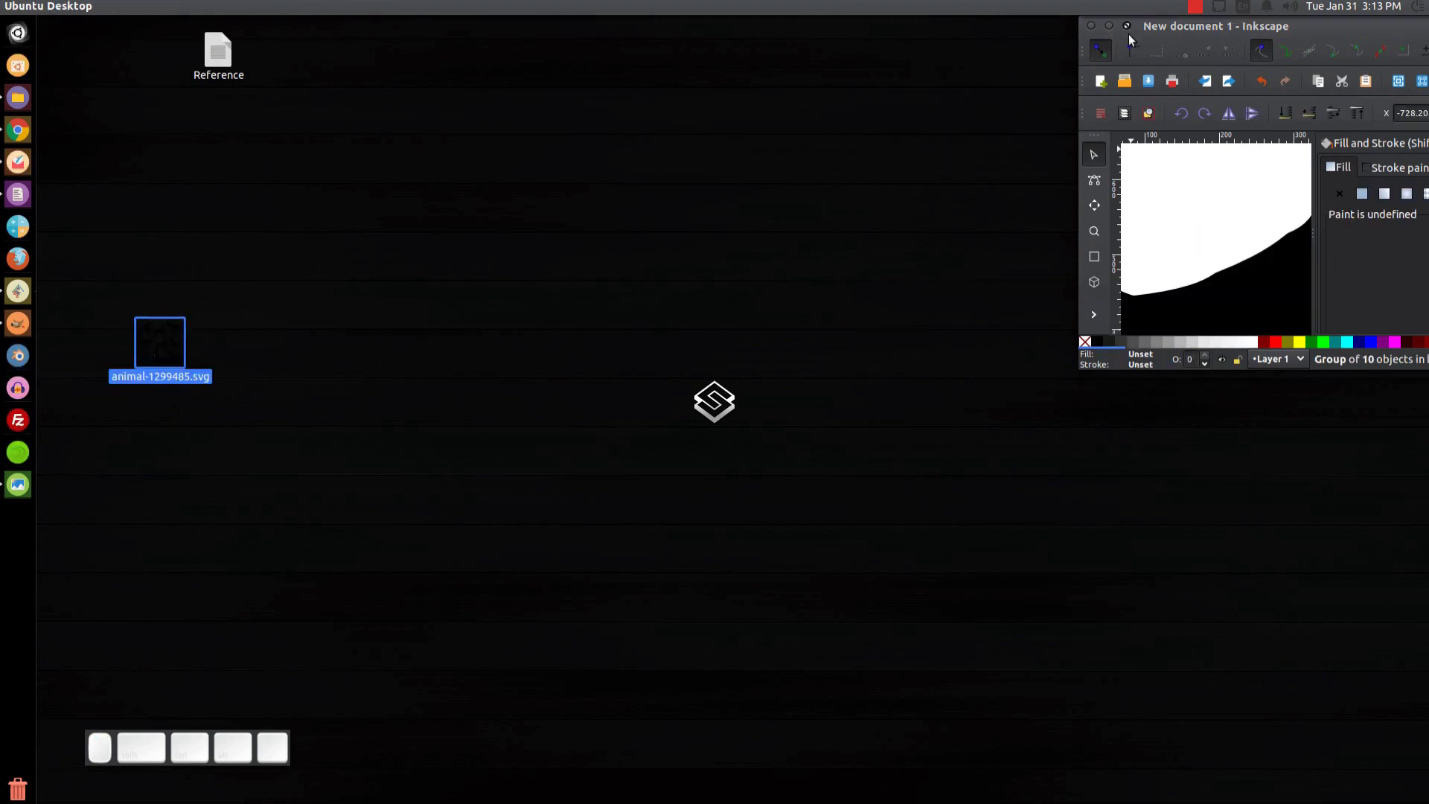
click(1134, 43)
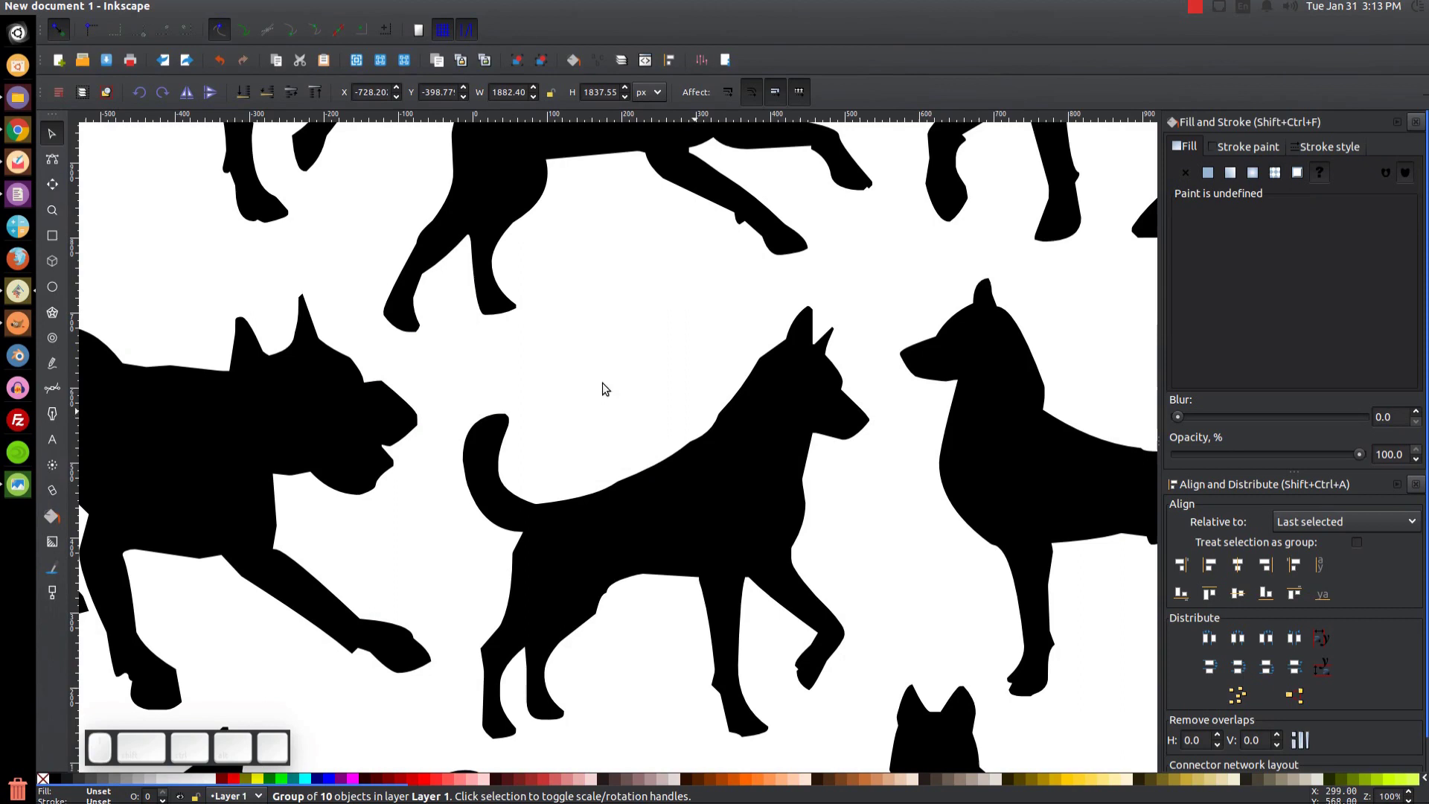
click(79, 9)
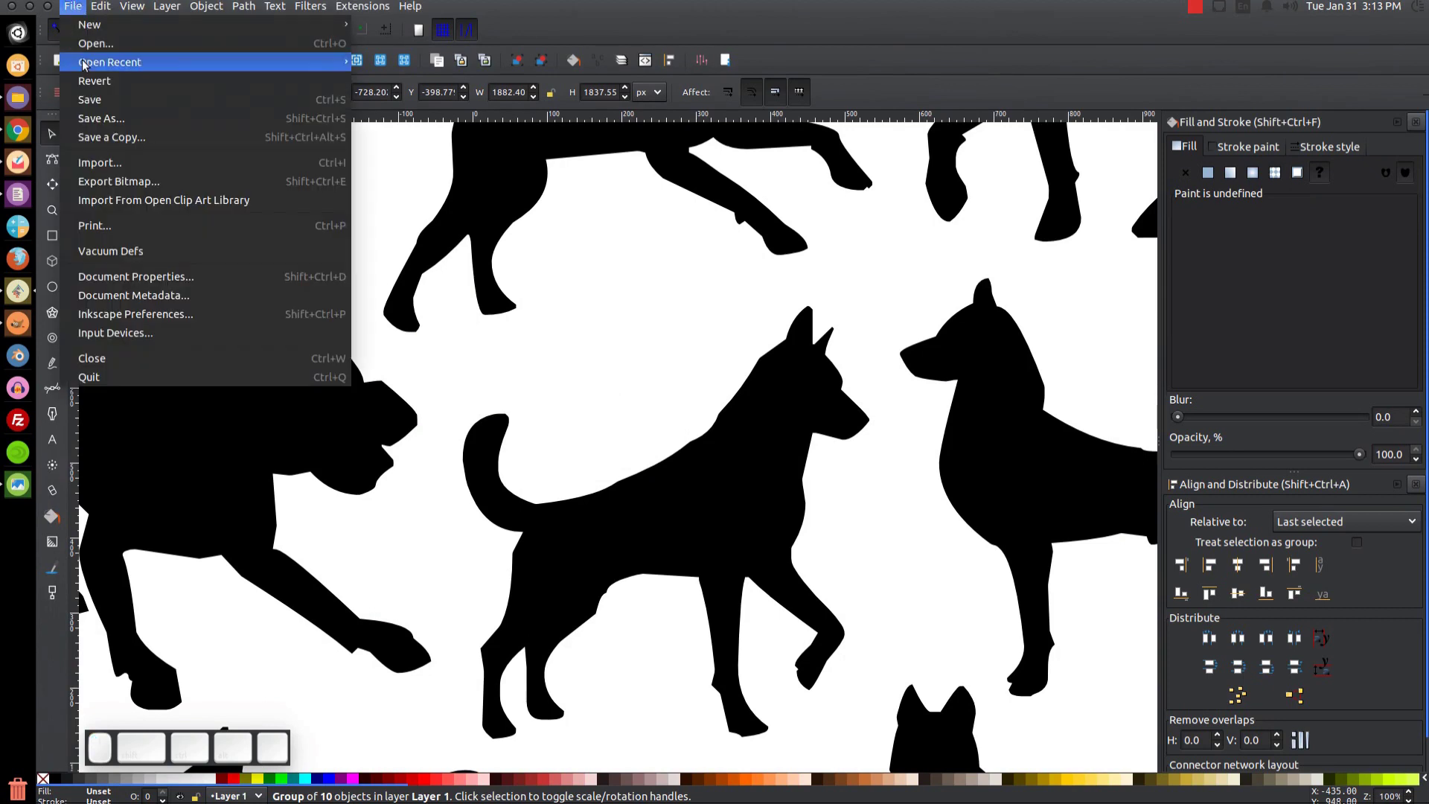
click(71, 11)
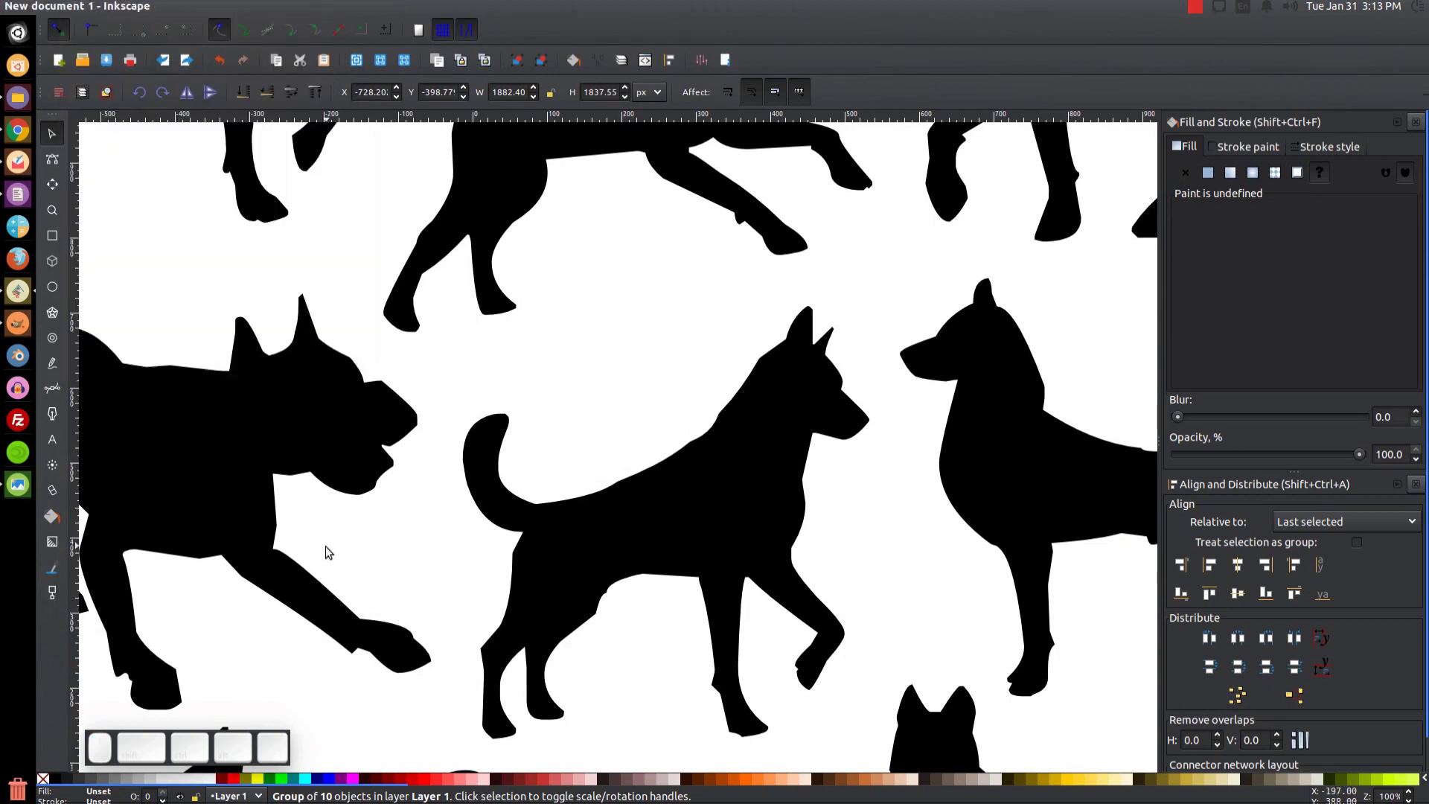
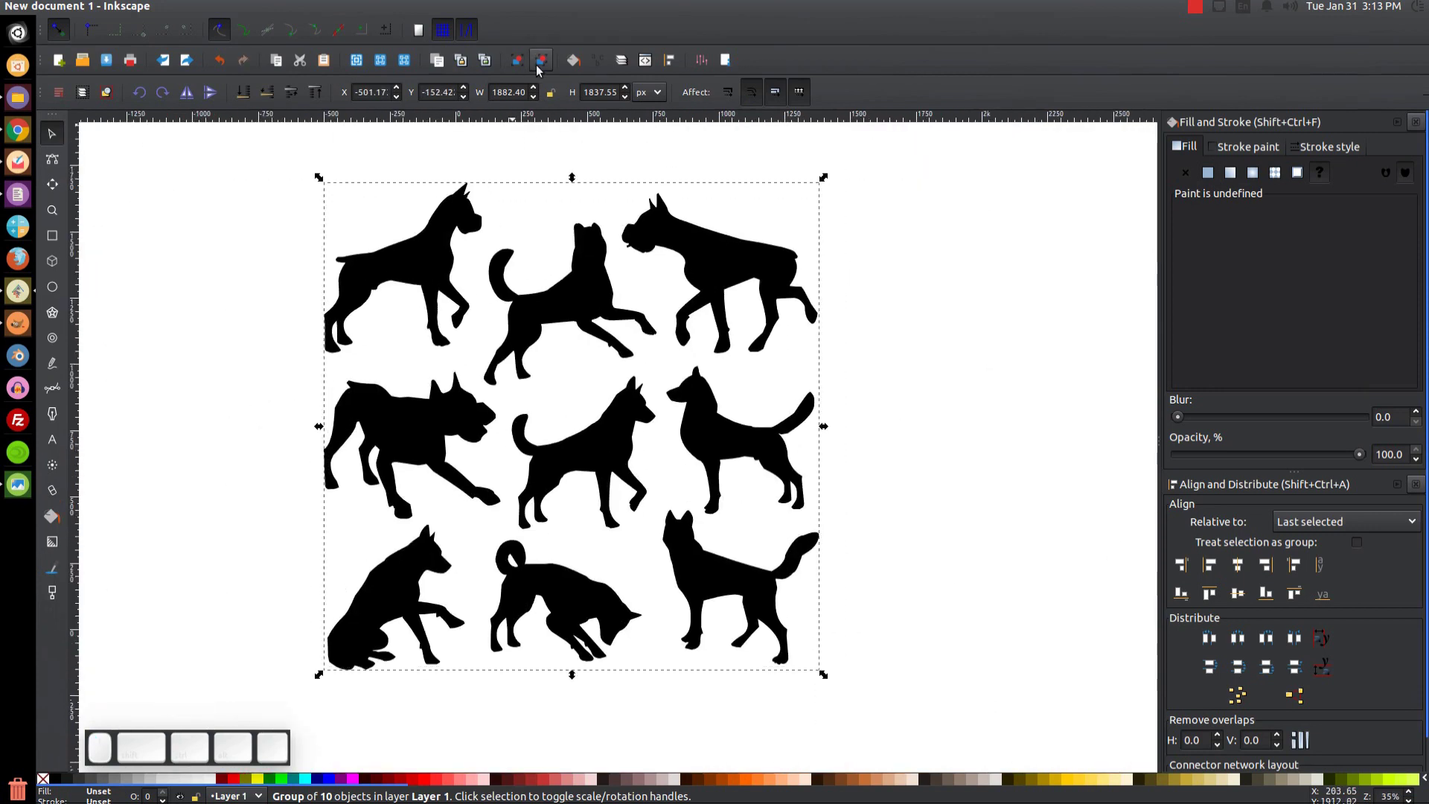
- Ungroup the dog silhouettes and delete a first batch of unwanted dogs
click(545, 60)
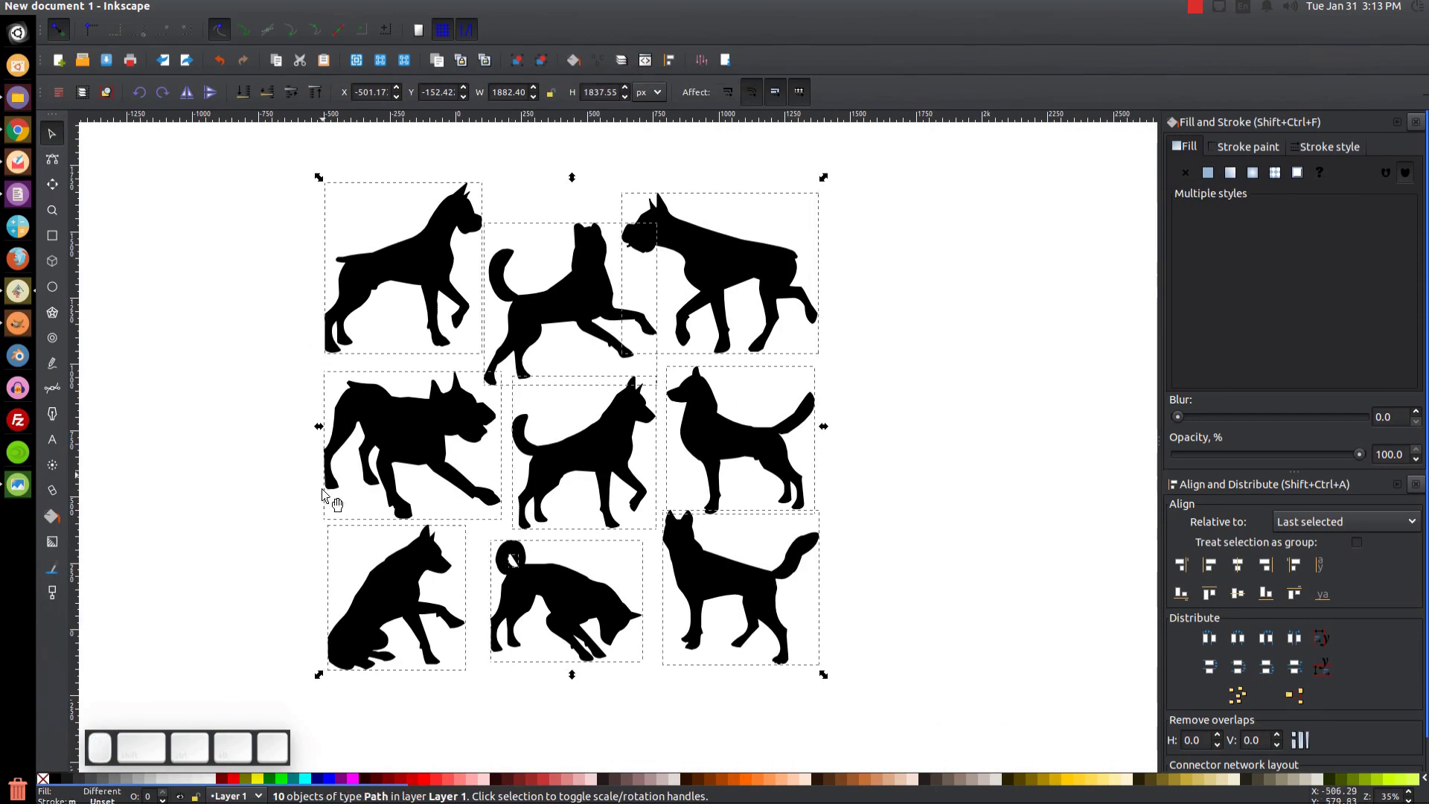
click(1035, 288)
drag(605, 461, 1092, 384)
drag(915, 747, 186, 128)
key(Delete)
- Delete the remaining unwanted dogs, keeping only the walking pointy-eared dog, and zoom in on it
click(716, 363)
drag(760, 385, 537, 519)
drag(664, 545, 318, 538)
drag(332, 584, 547, 629)
drag(704, 522, 683, 449)
key(1)
click(705, 591)
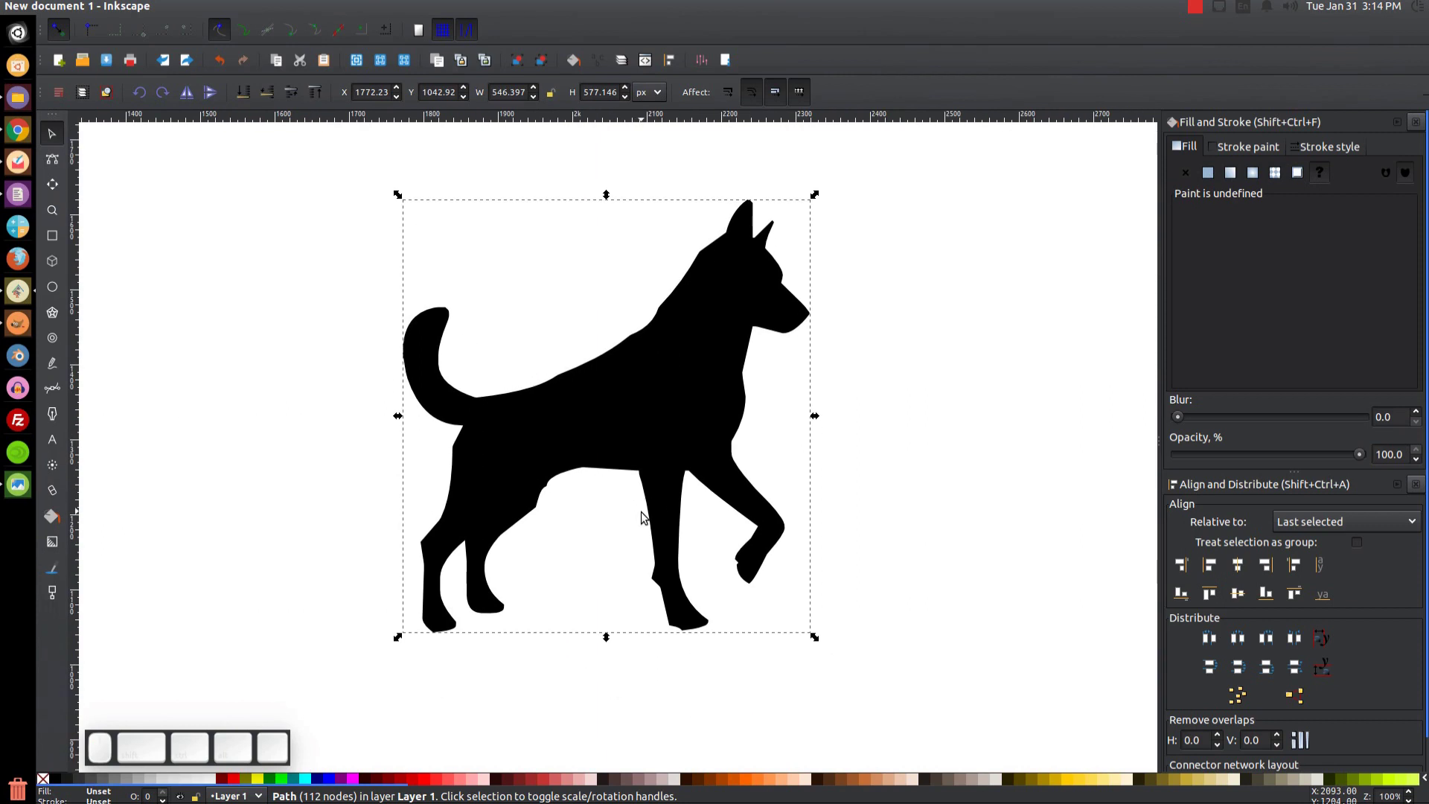
click(673, 458)
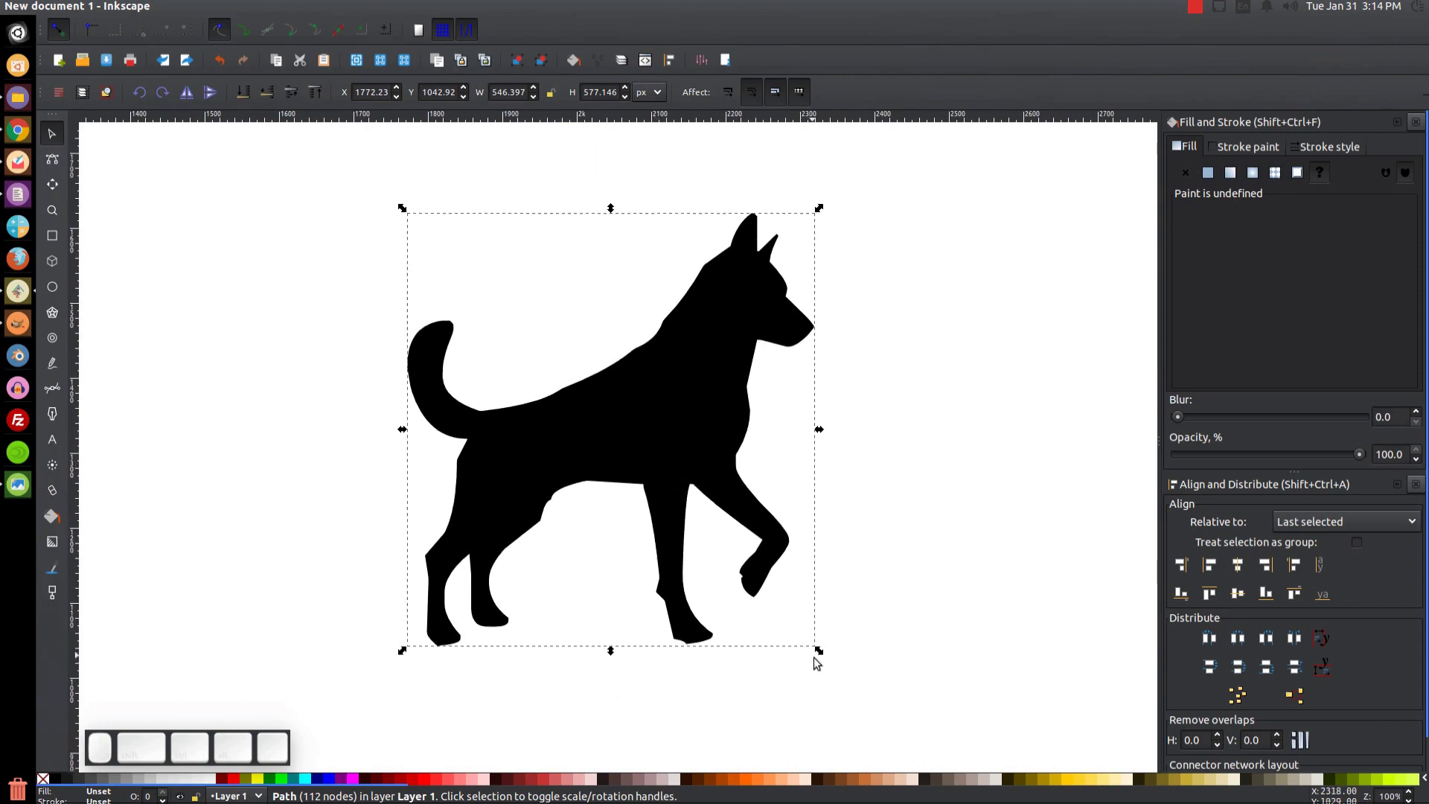
- Shrink the walking dog to about a third and swap its black fill for a black outline
drag(826, 655, 613, 651)
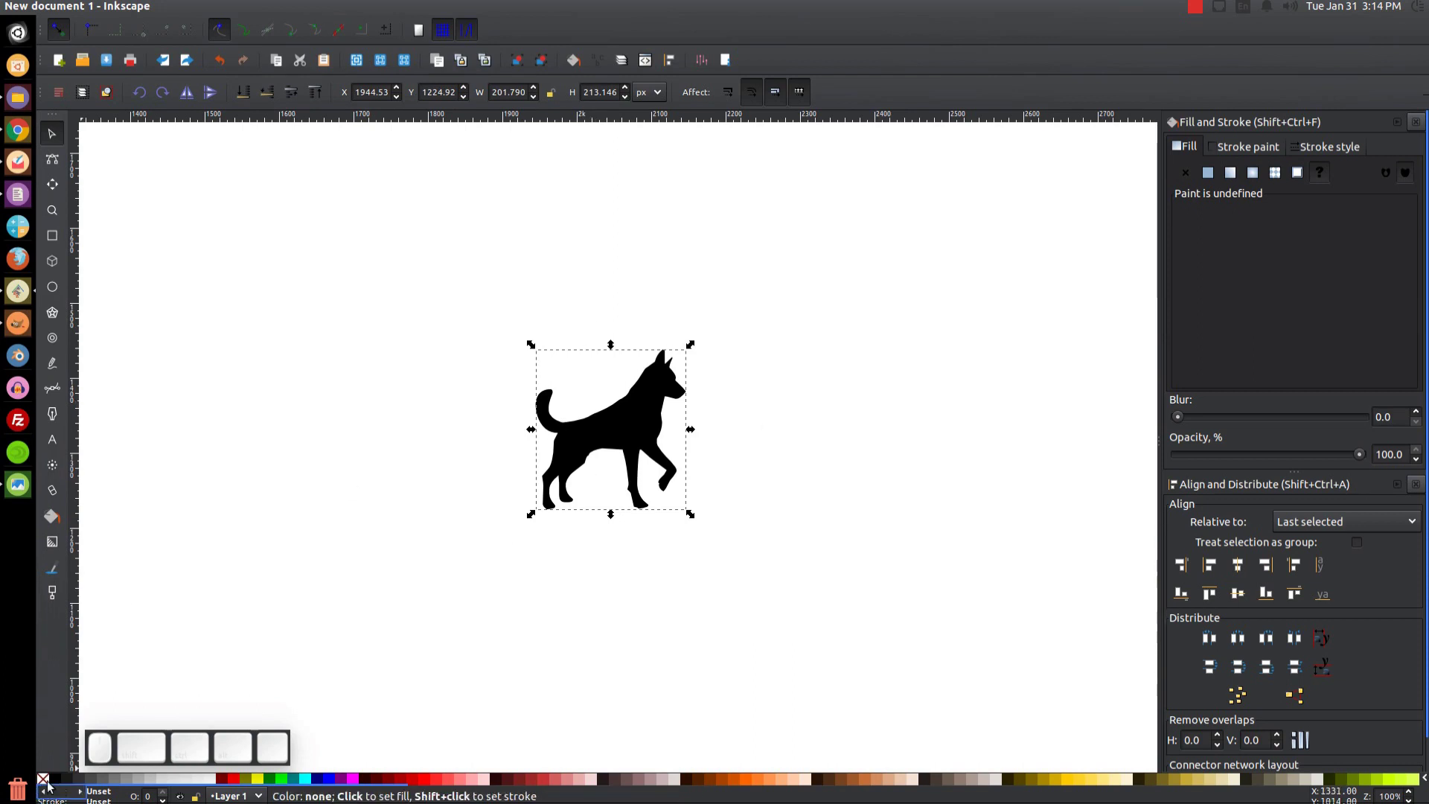
click(49, 780)
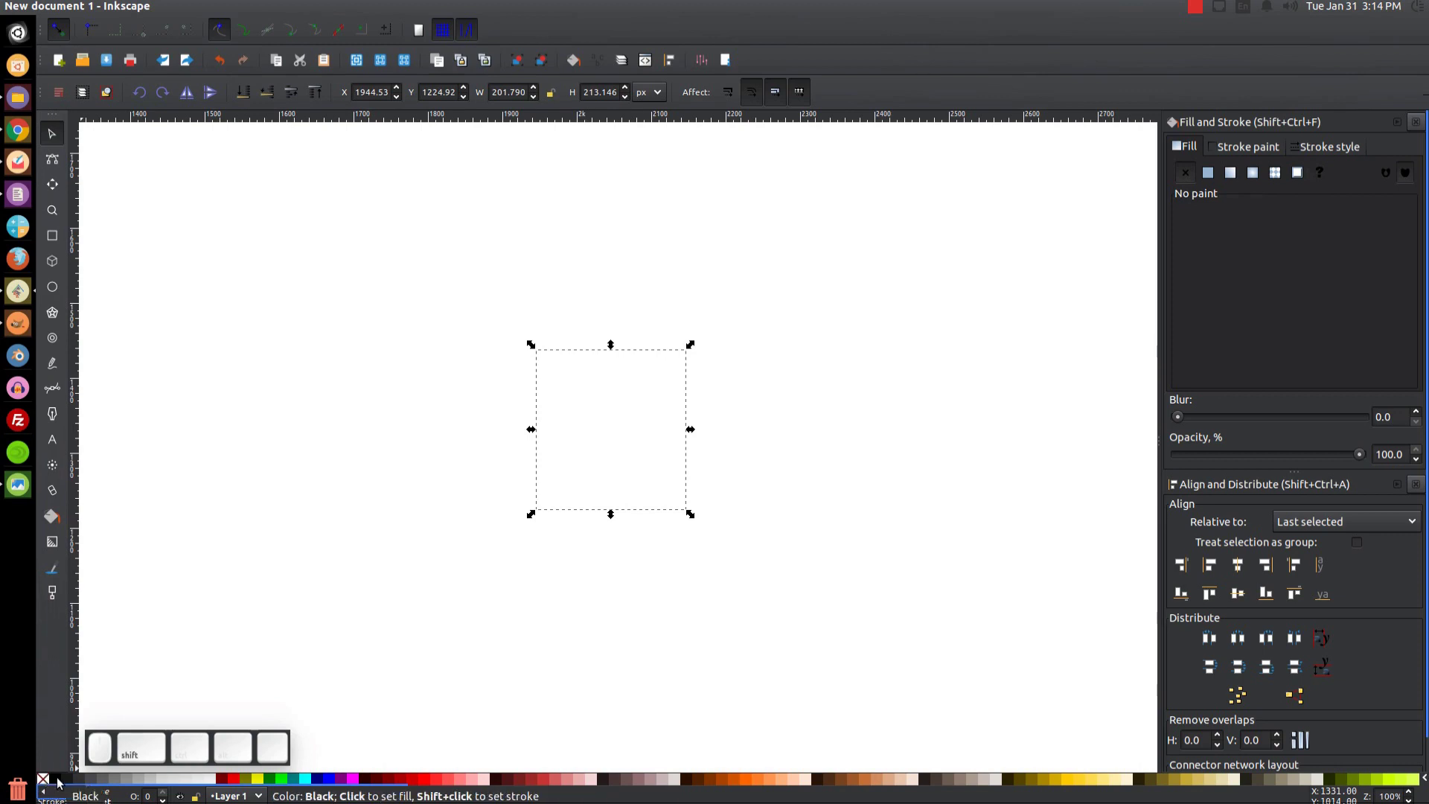
click(60, 782)
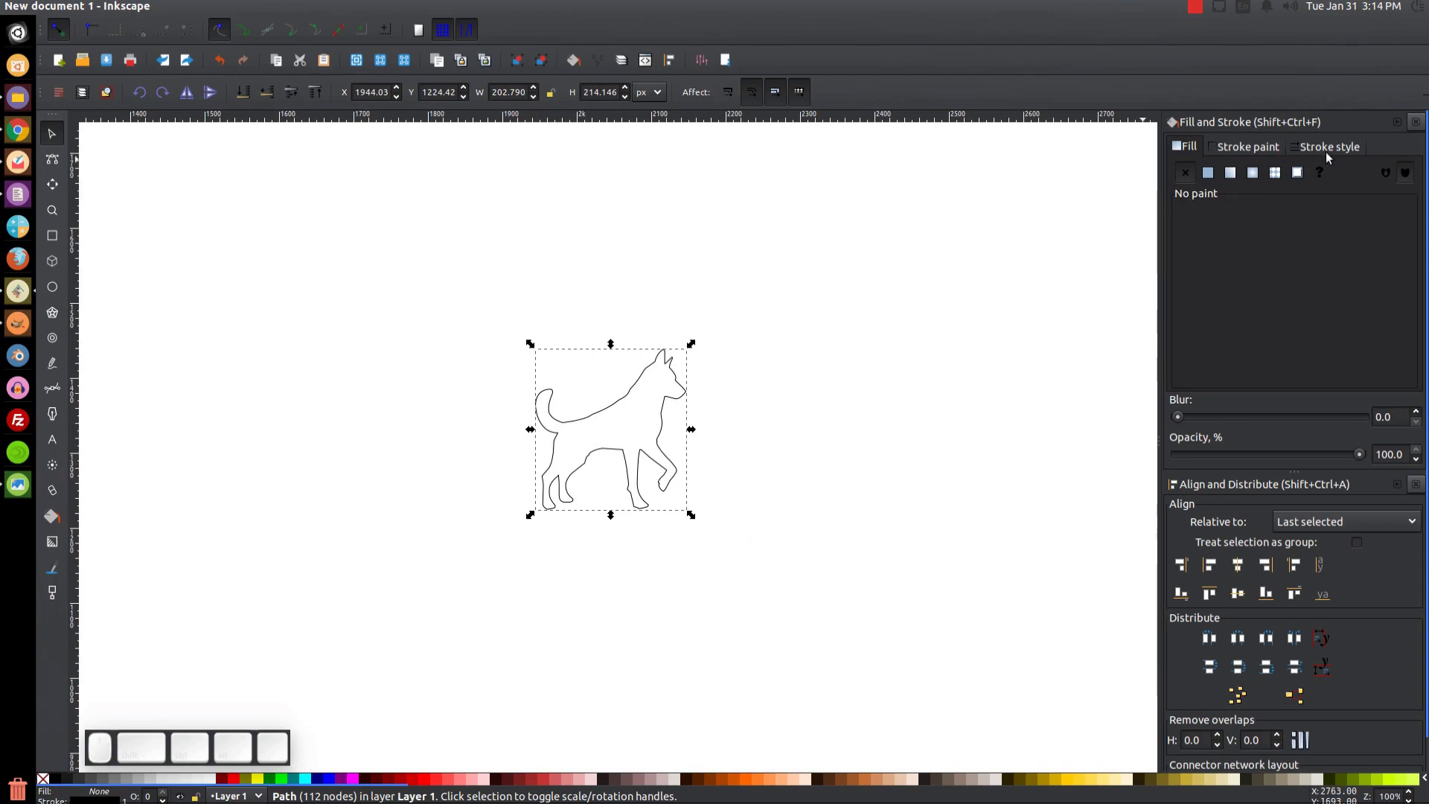
- Set the outline to a 10 px stroke with rounded joins and caps
click(1332, 156)
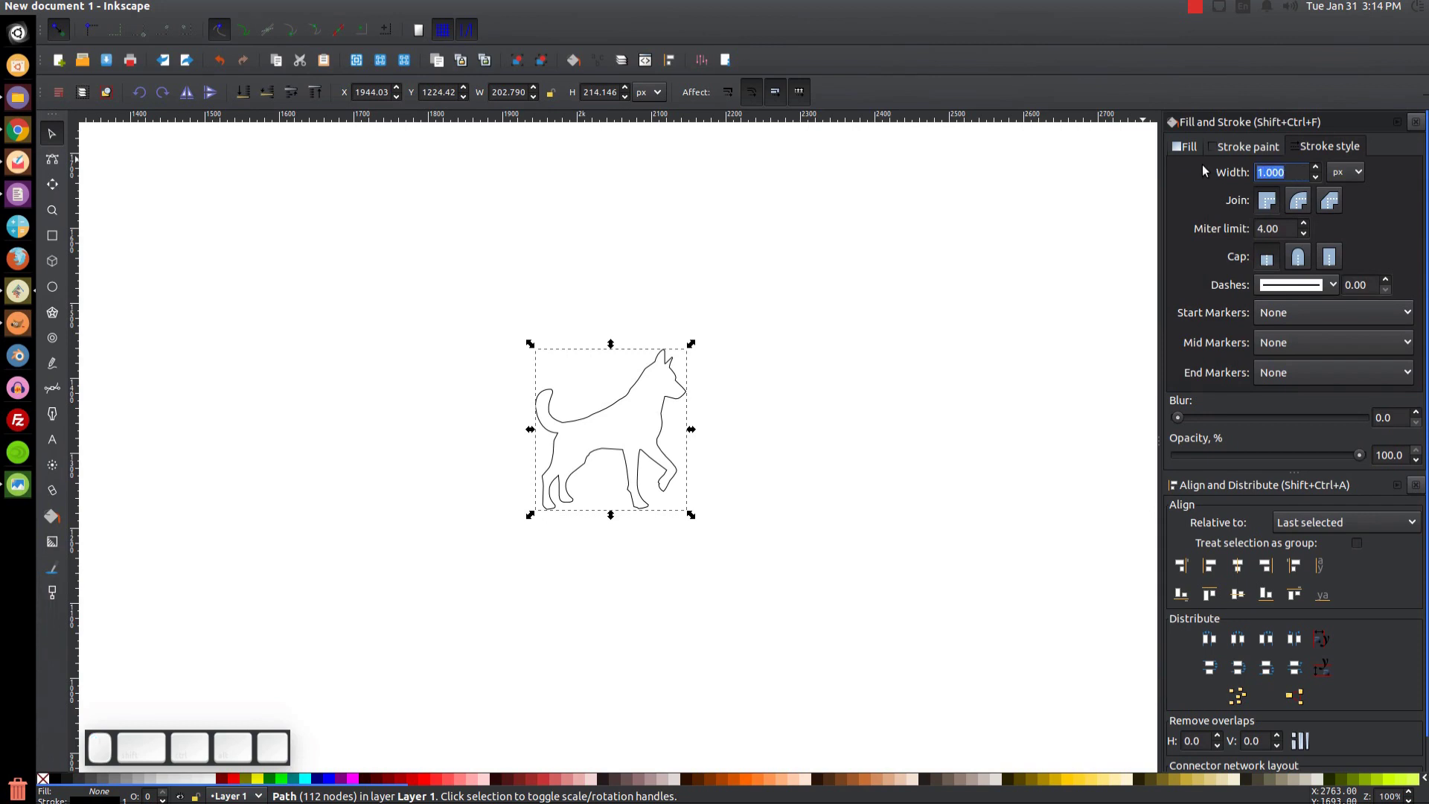
key(Return)
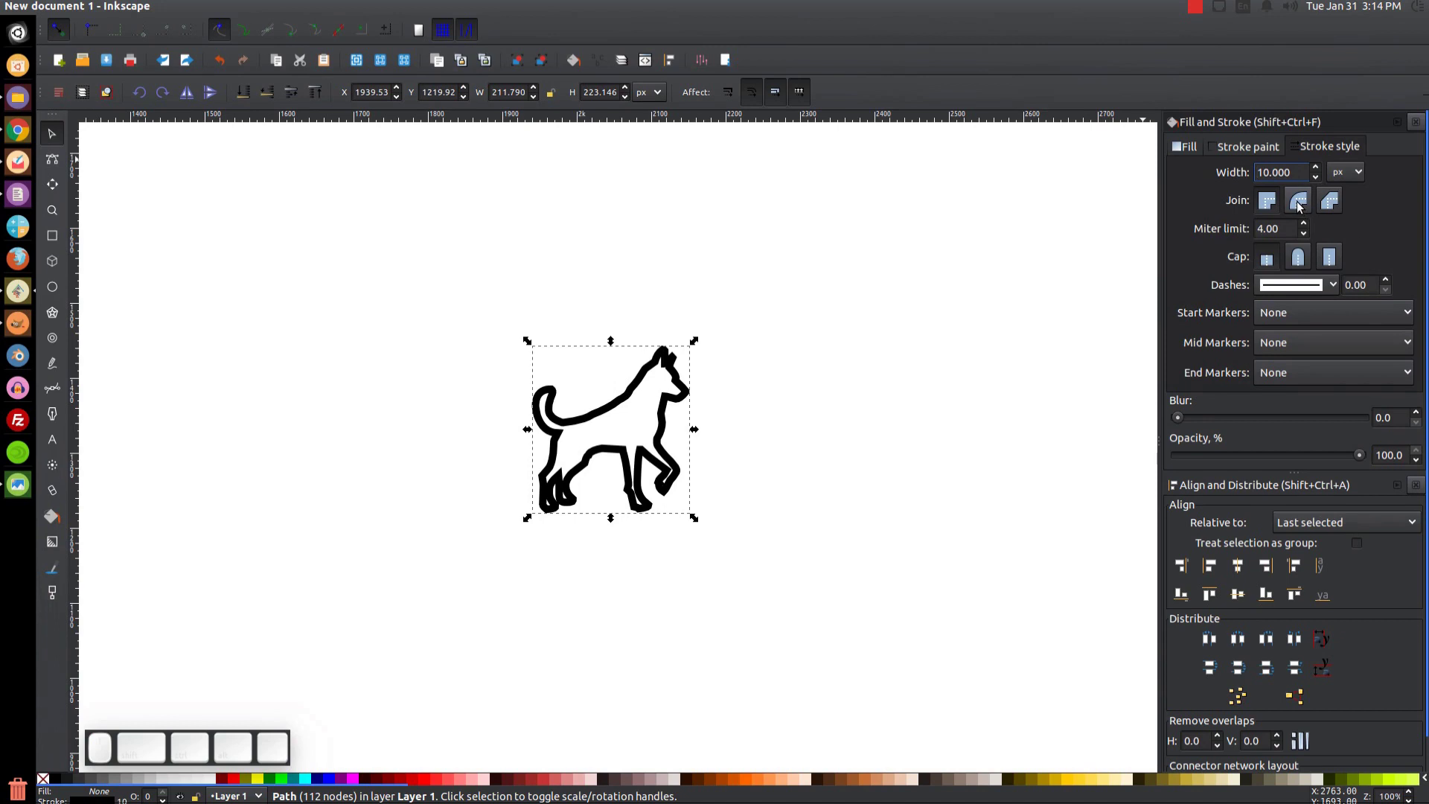
click(1303, 210)
click(1299, 270)
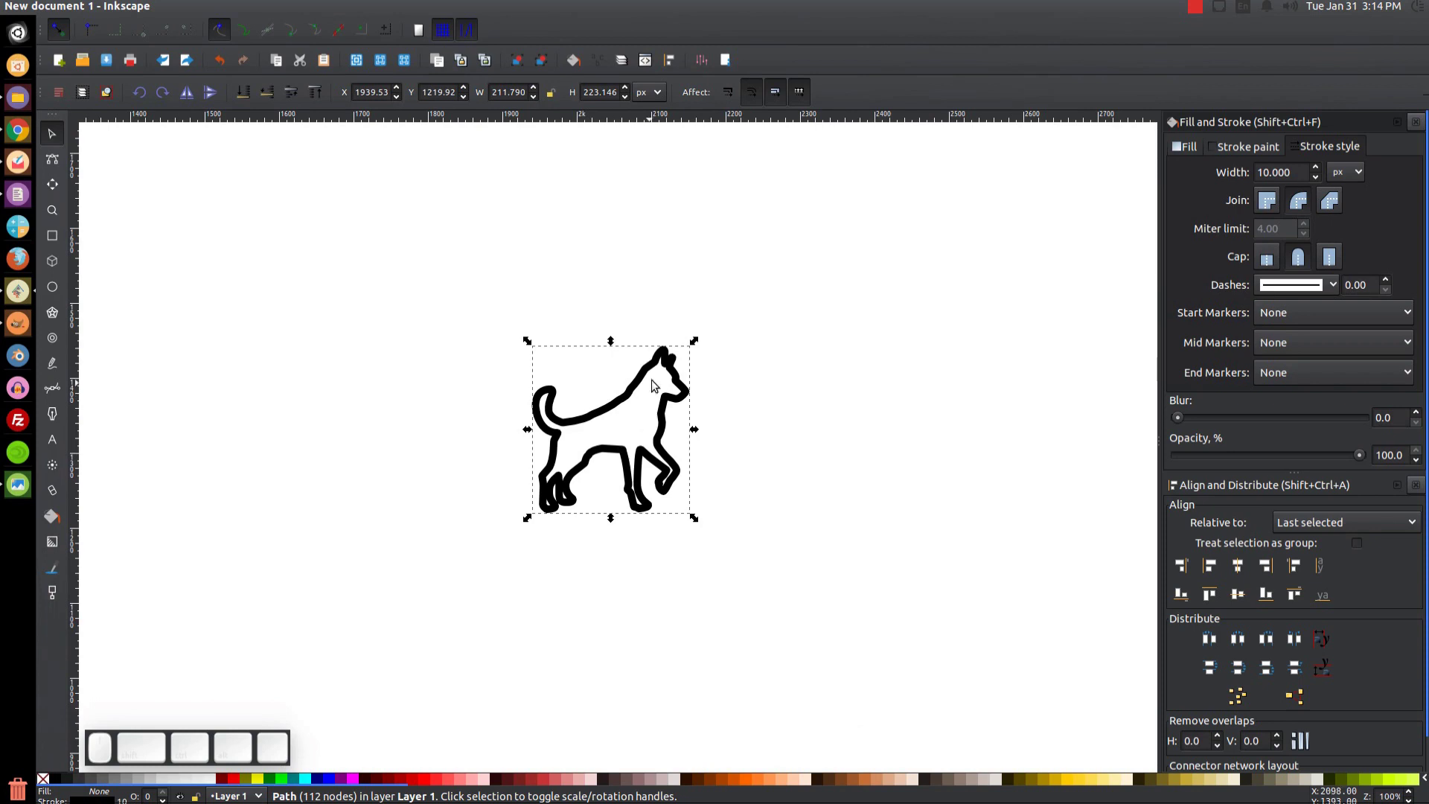
- Stretch the dog outline larger and compare it against the reference heartbeat image
scroll(up, 3)
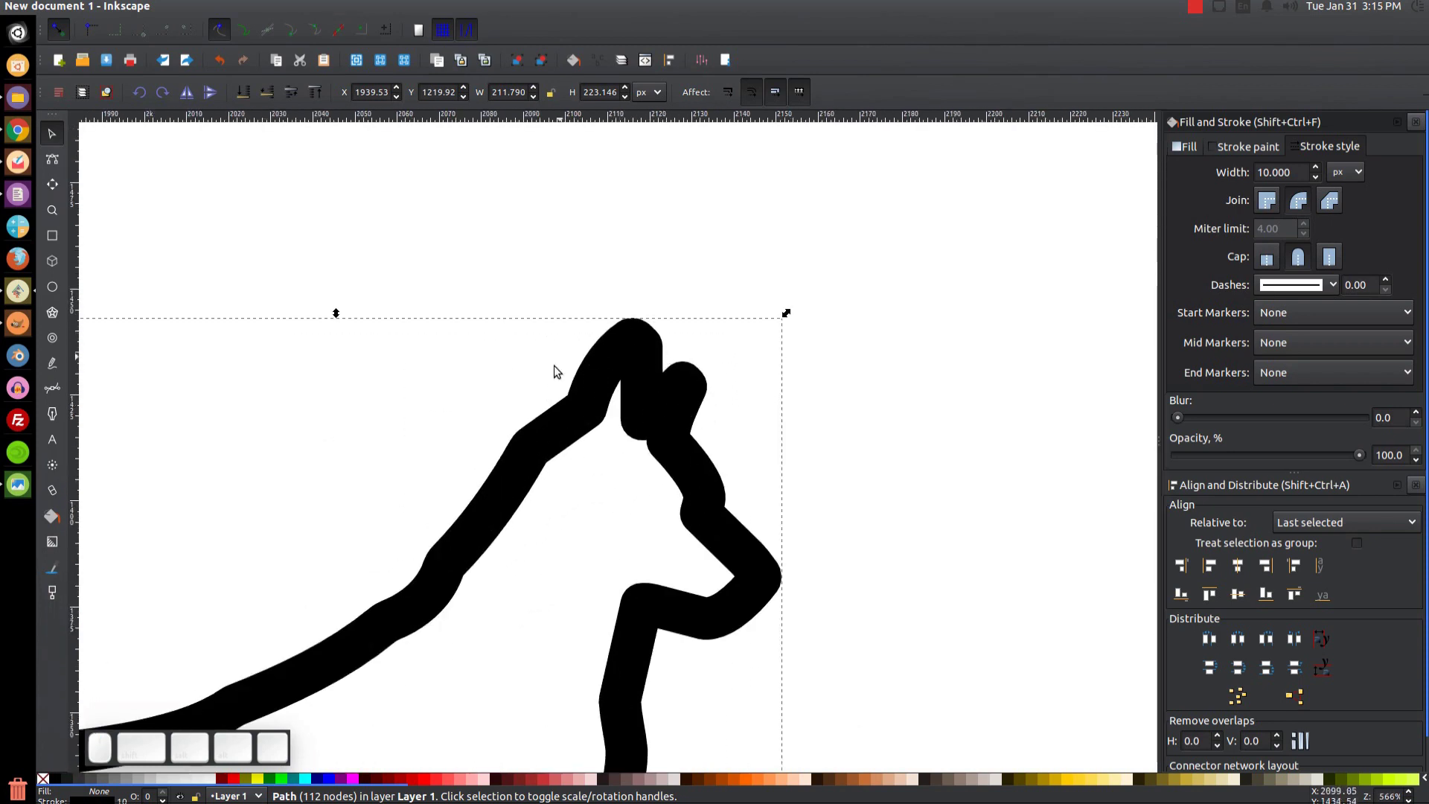
scroll(down, 3)
click(598, 595)
key(ctrl+1)
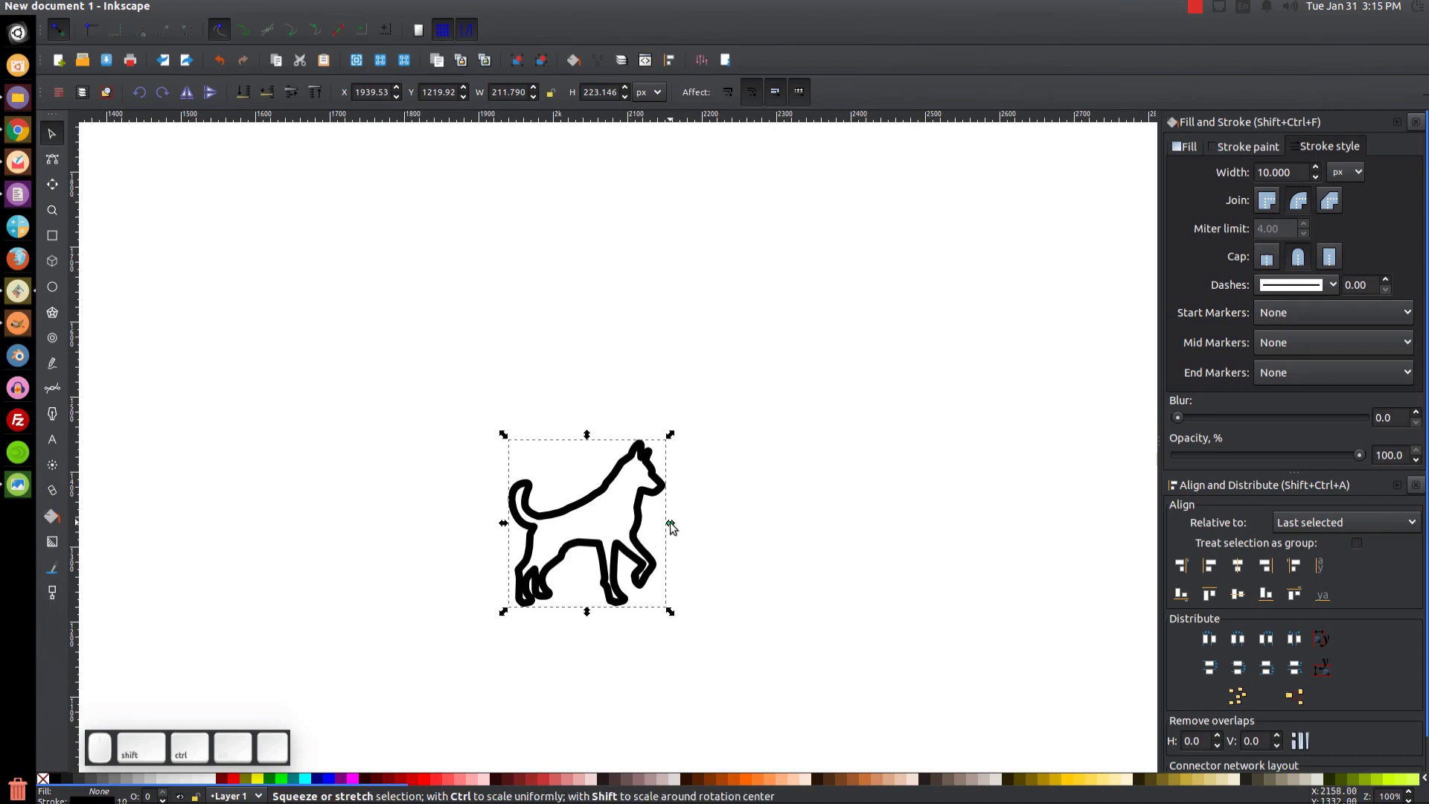
scroll(up, 3)
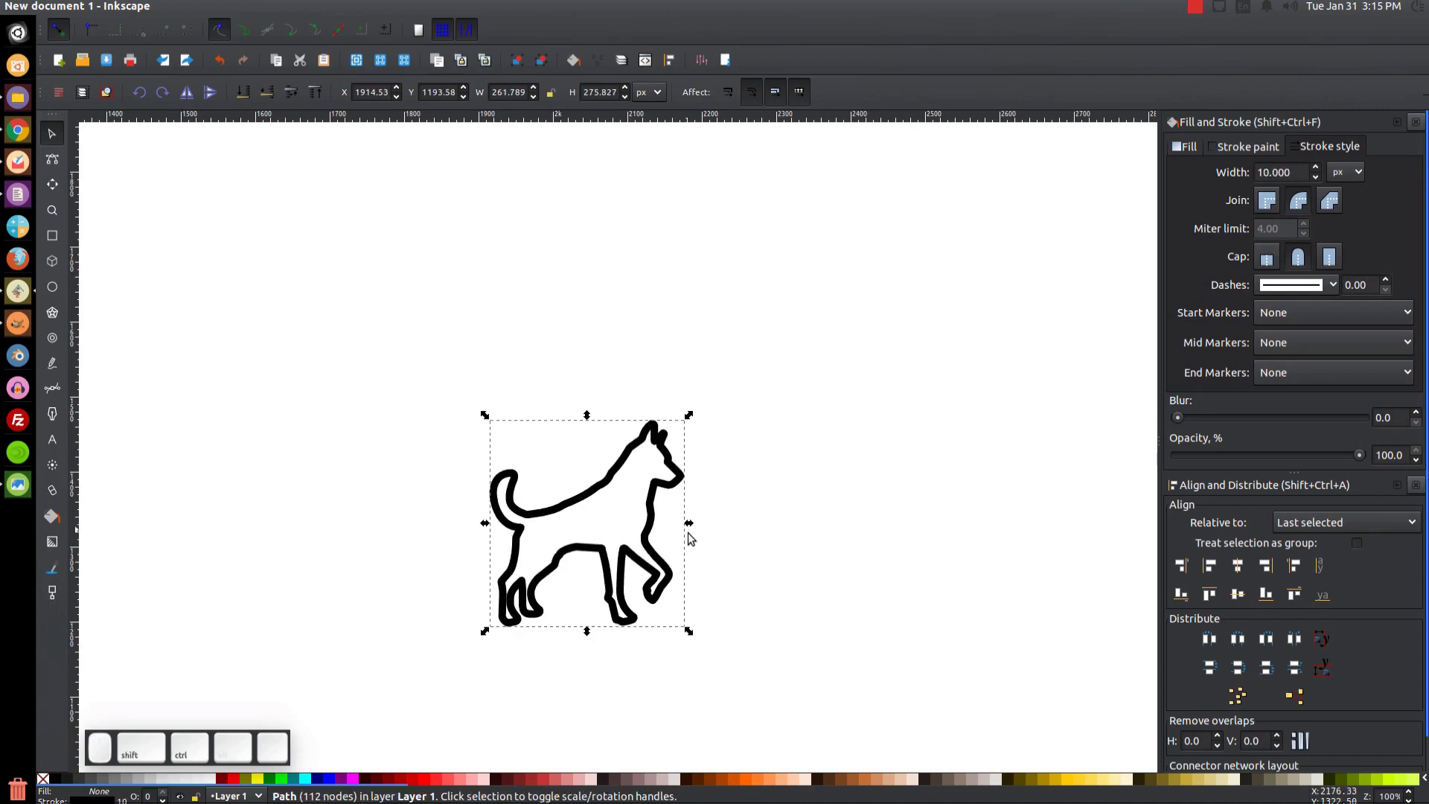
drag(692, 526, 708, 535)
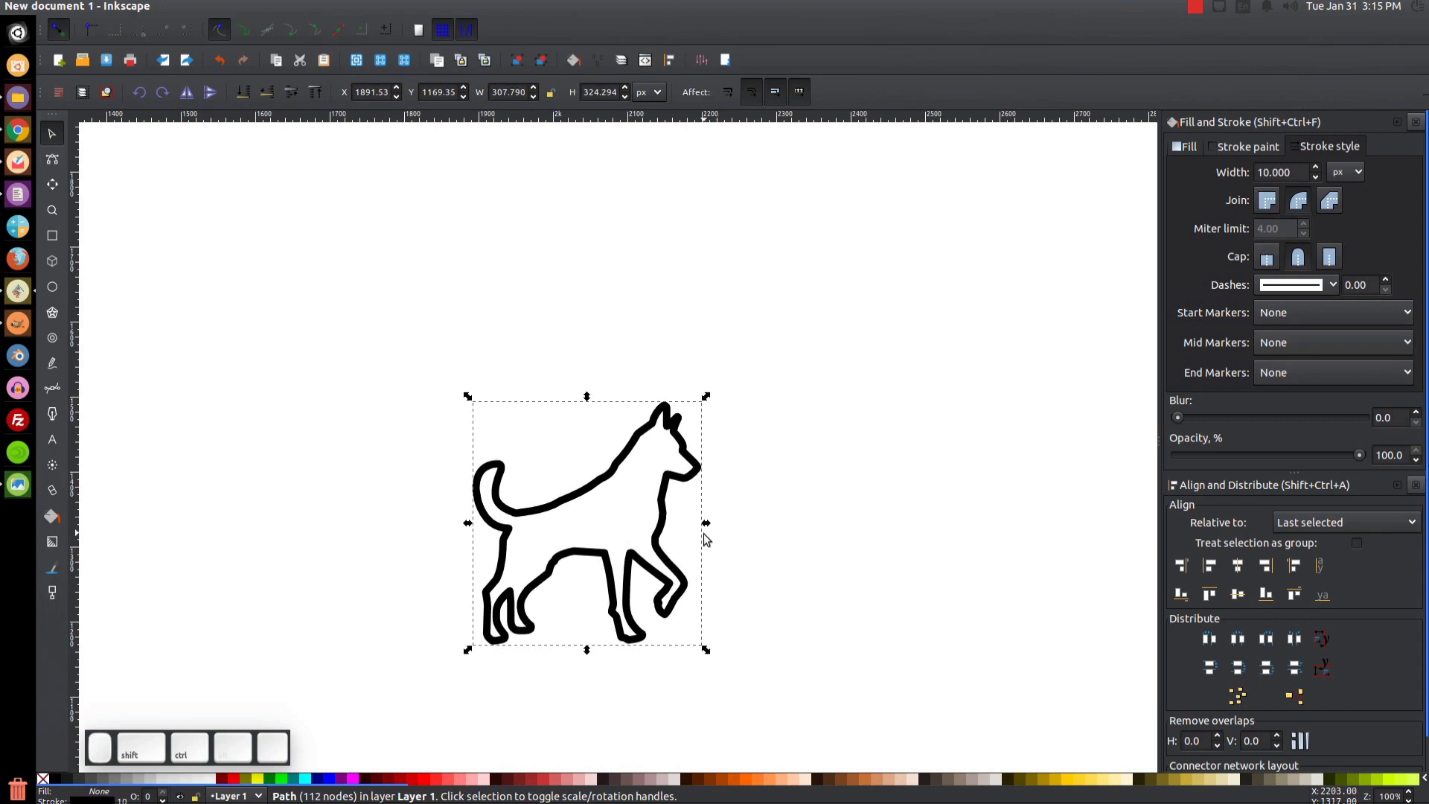
click(30, 487)
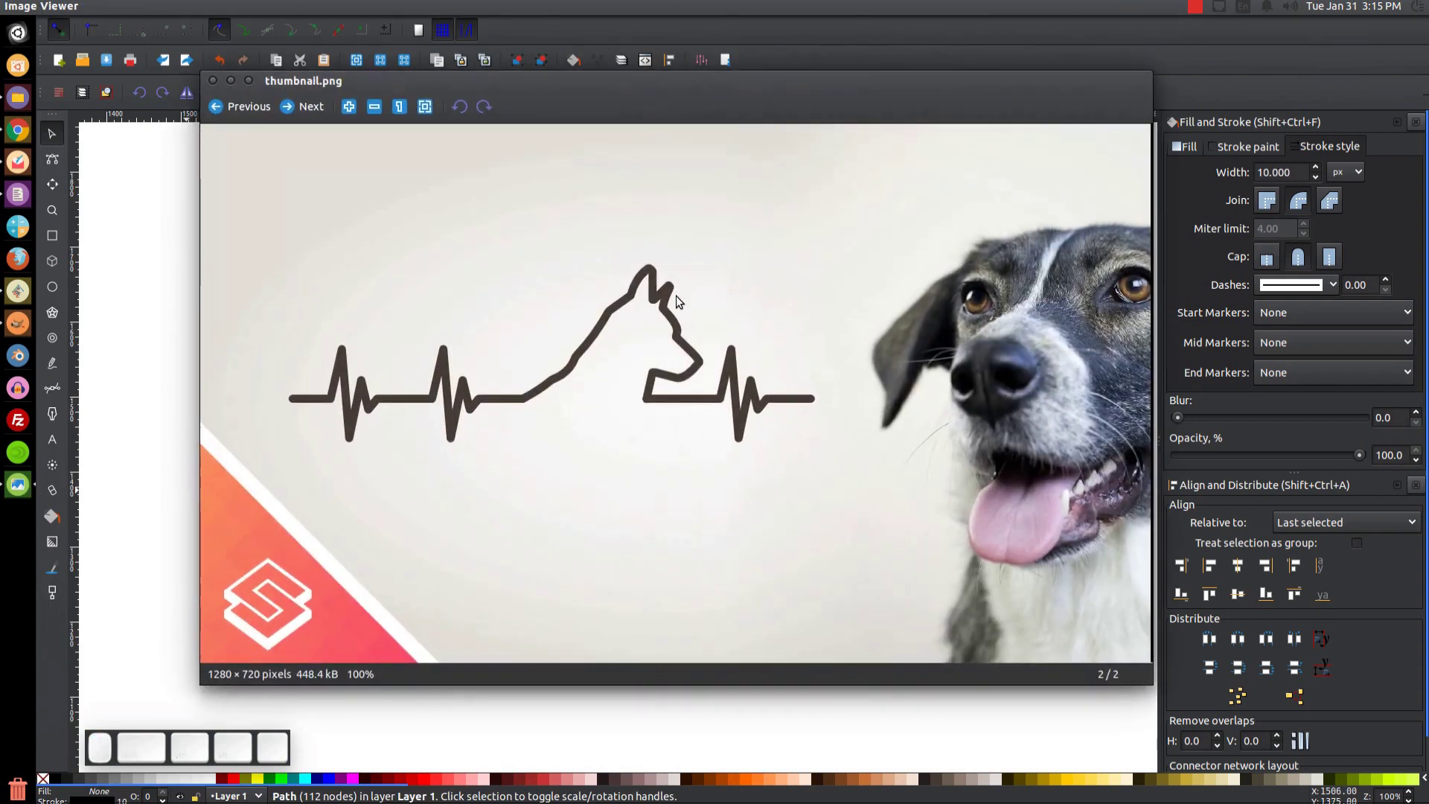
click(240, 85)
- Enlarge the dog outline proportionally to about 384 by 404 px, placed higher on the canvas
drag(708, 524, 735, 538)
drag(732, 482, 750, 368)
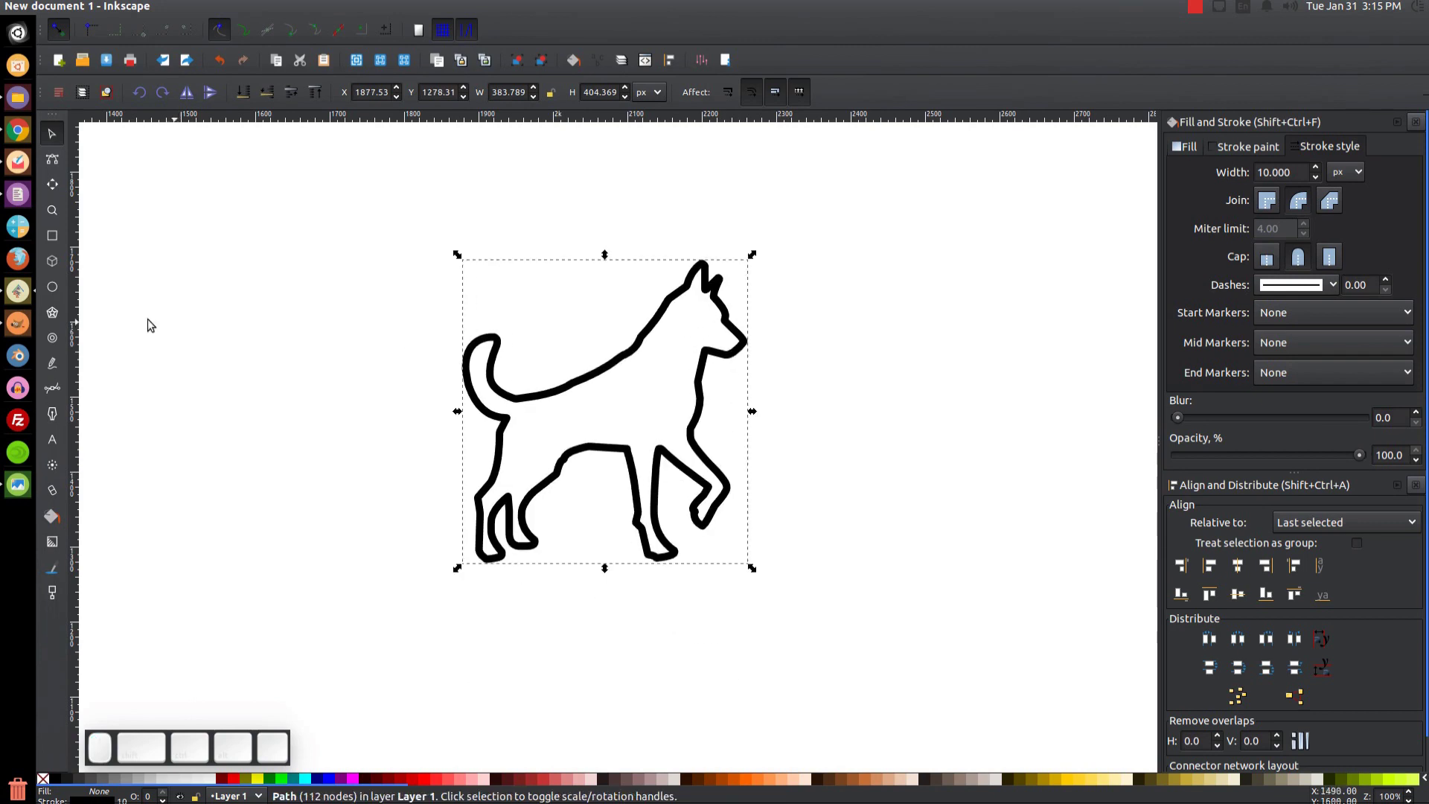
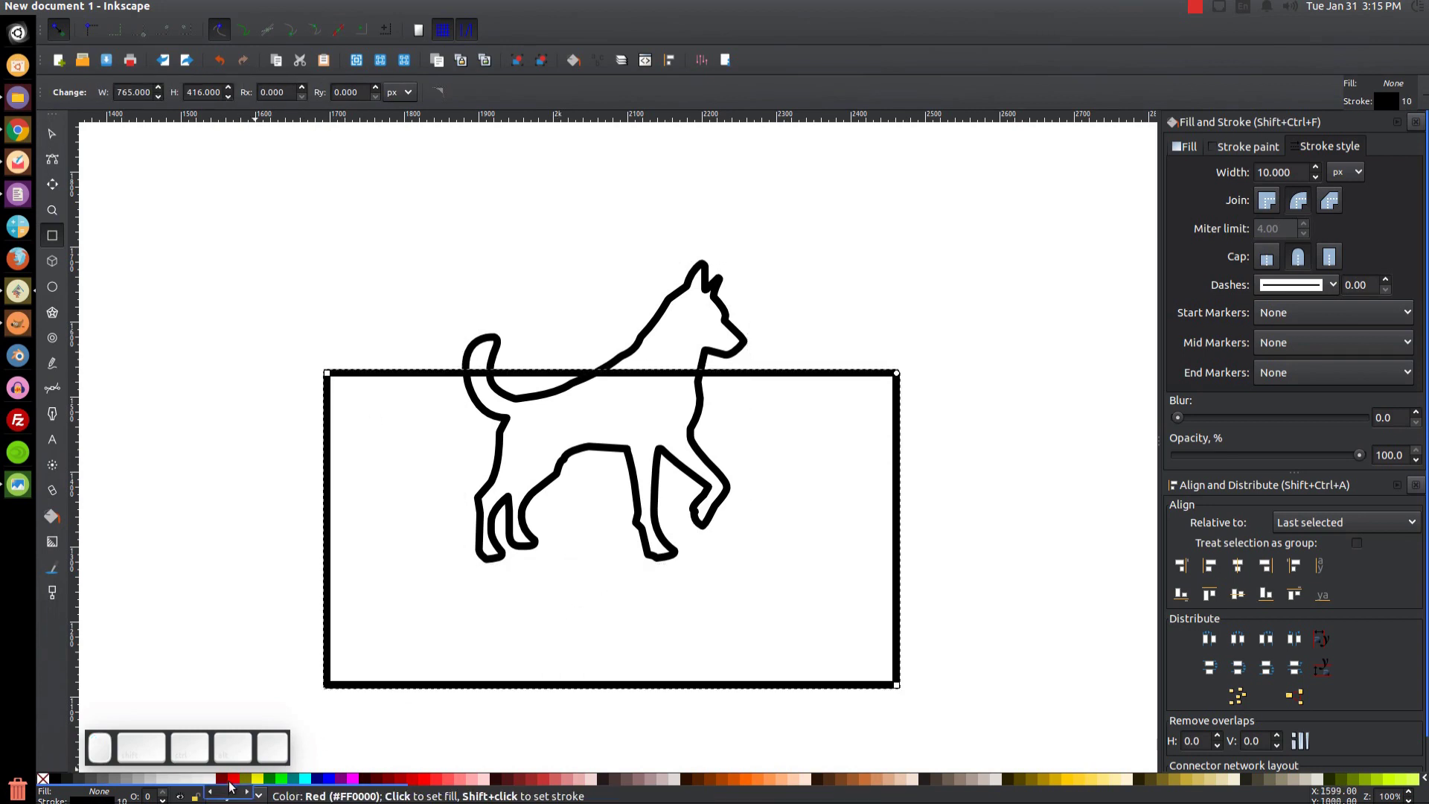
- Make the rectangle red with no stroke at about 53 opacity and return to the Selector tool
click(235, 783)
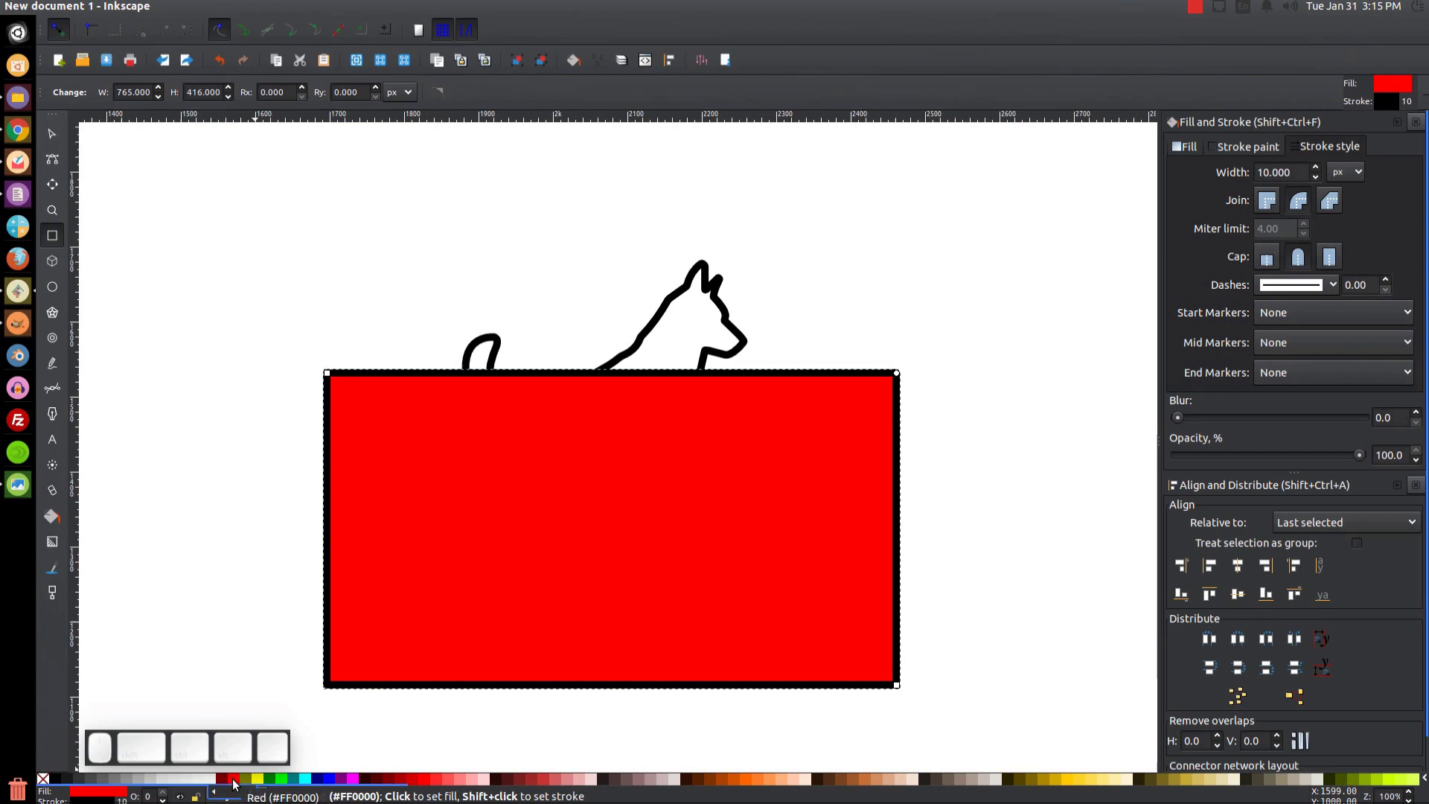
click(42, 784)
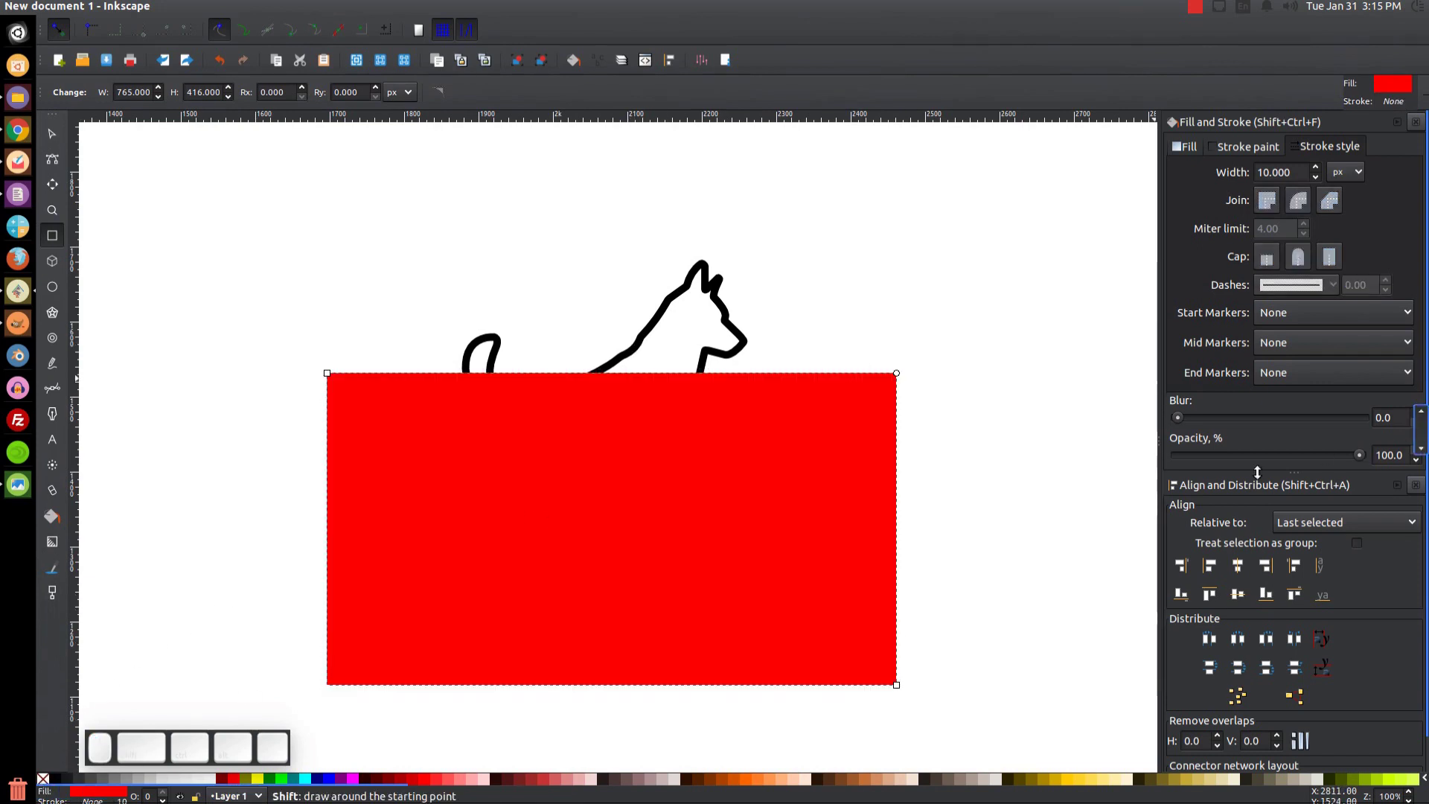
drag(1365, 459, 1280, 462)
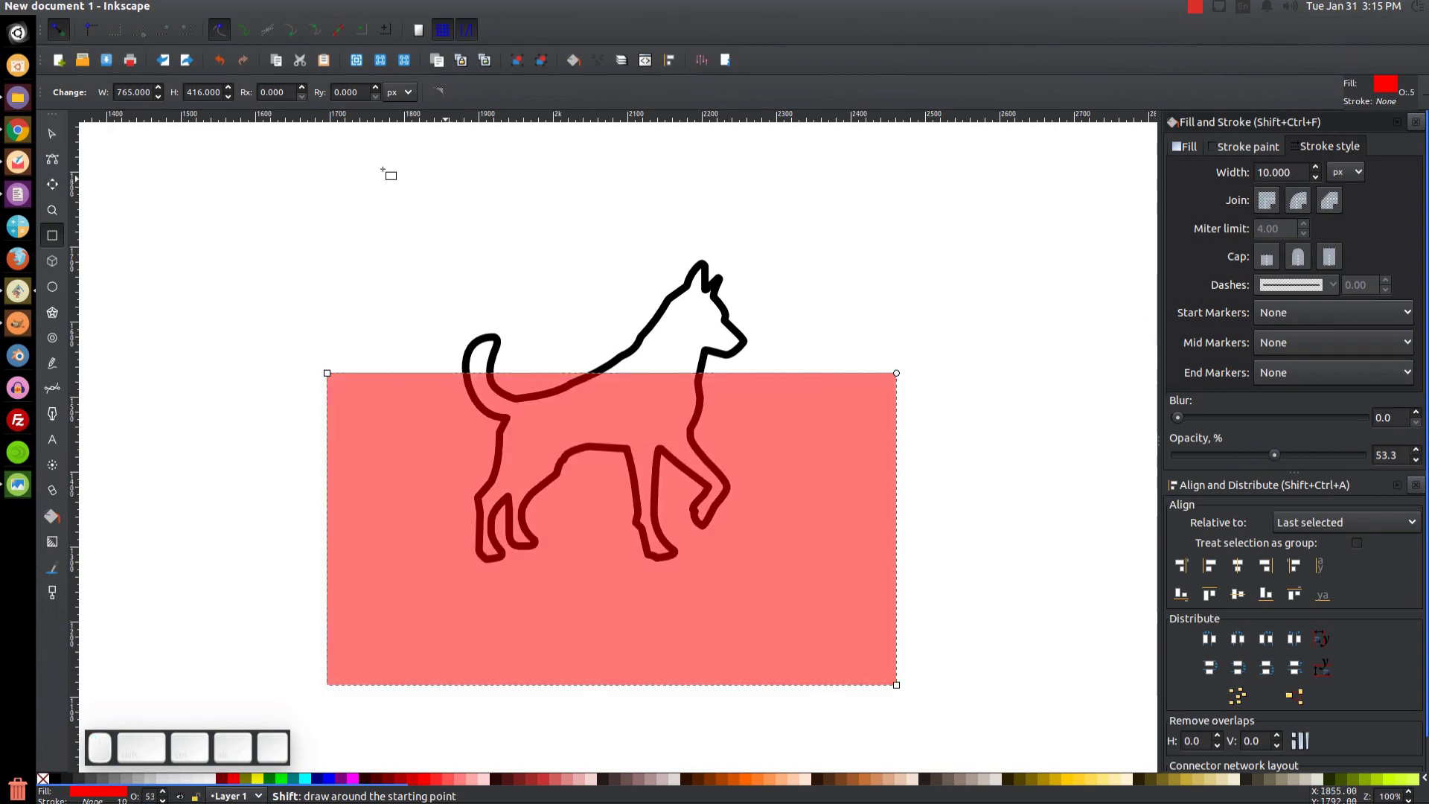
click(49, 136)
middle_click(588, 480)
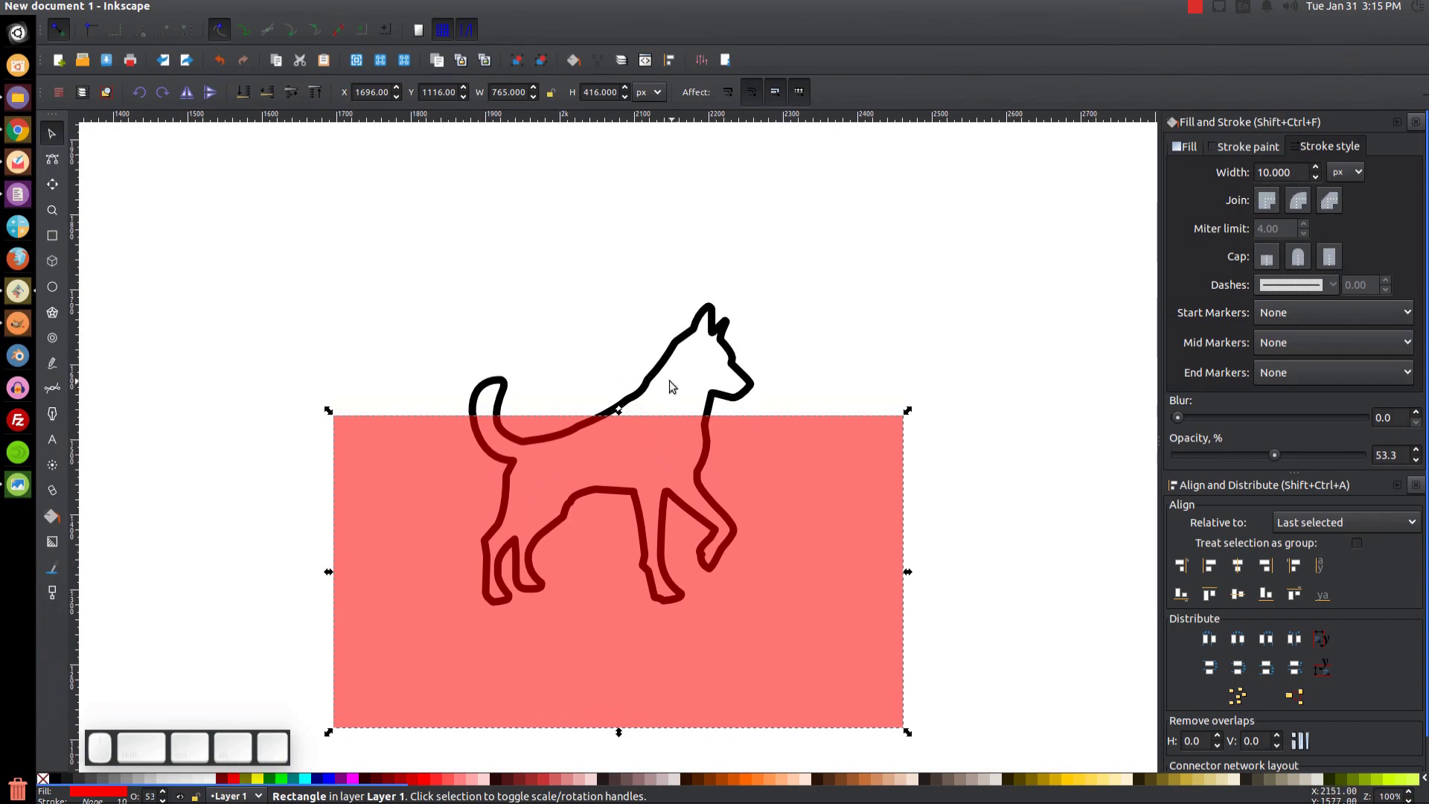
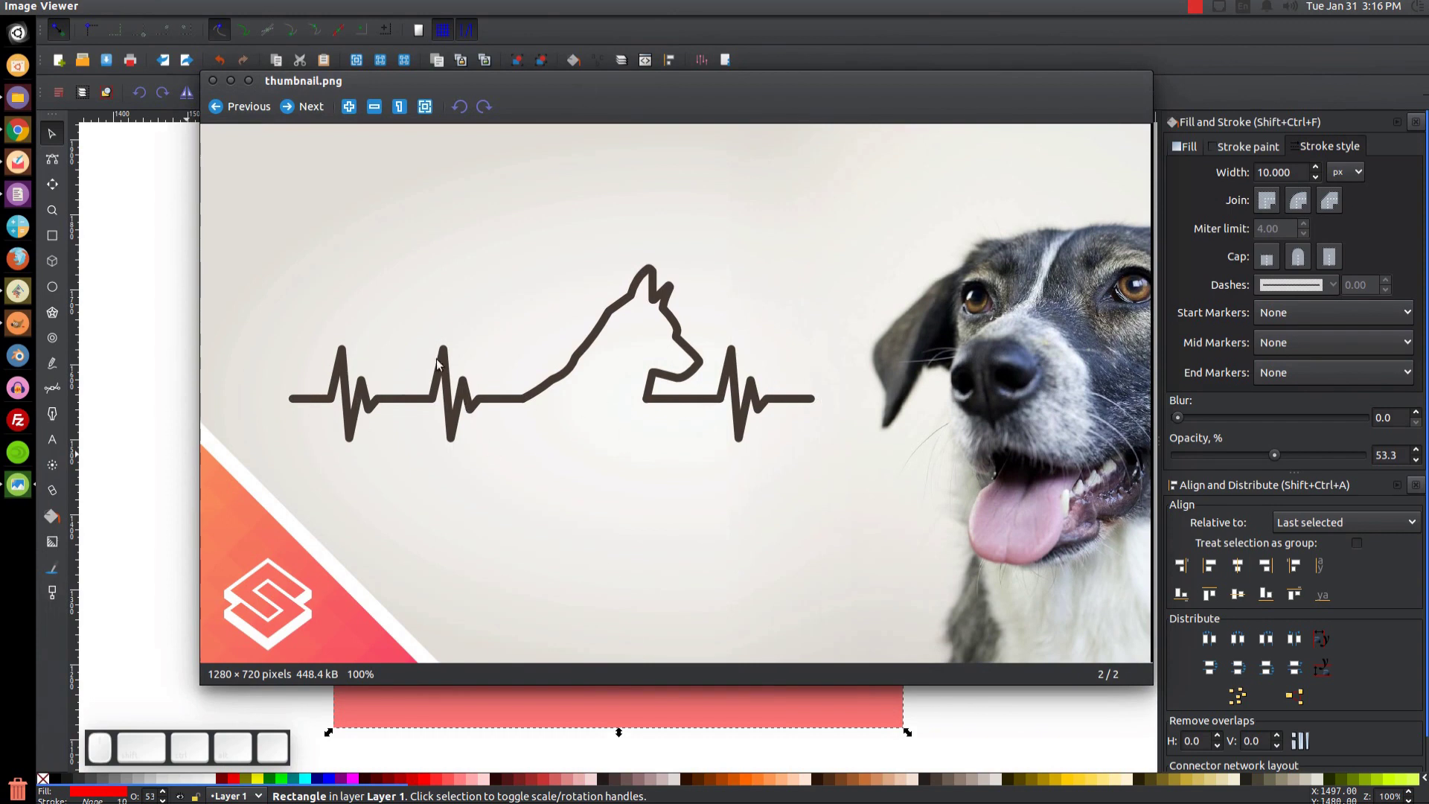
click(238, 91)
- Divide the dog outline with the rectangle (Path > Division) and delete the body piece, keeping the head and neck
drag(696, 463, 689, 349)
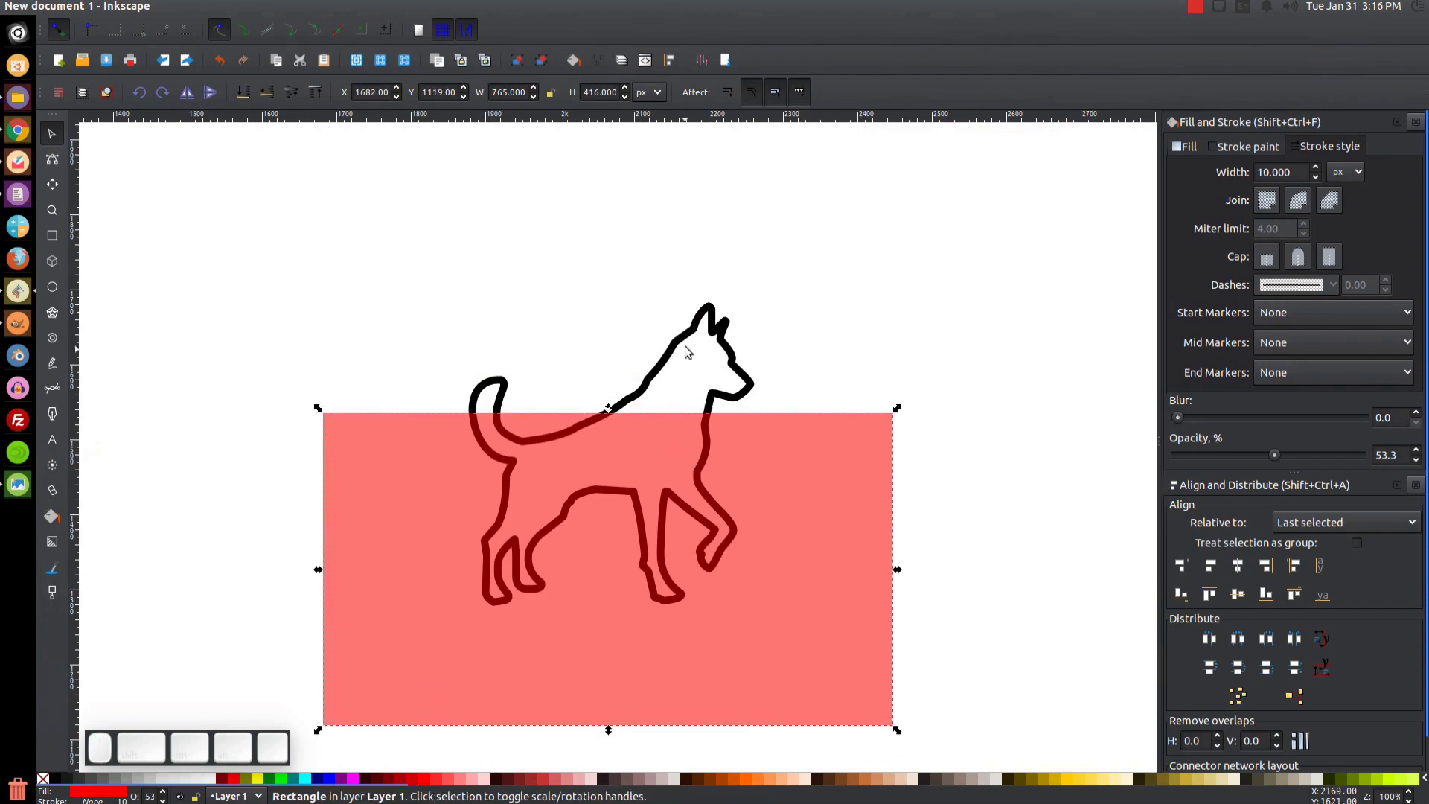
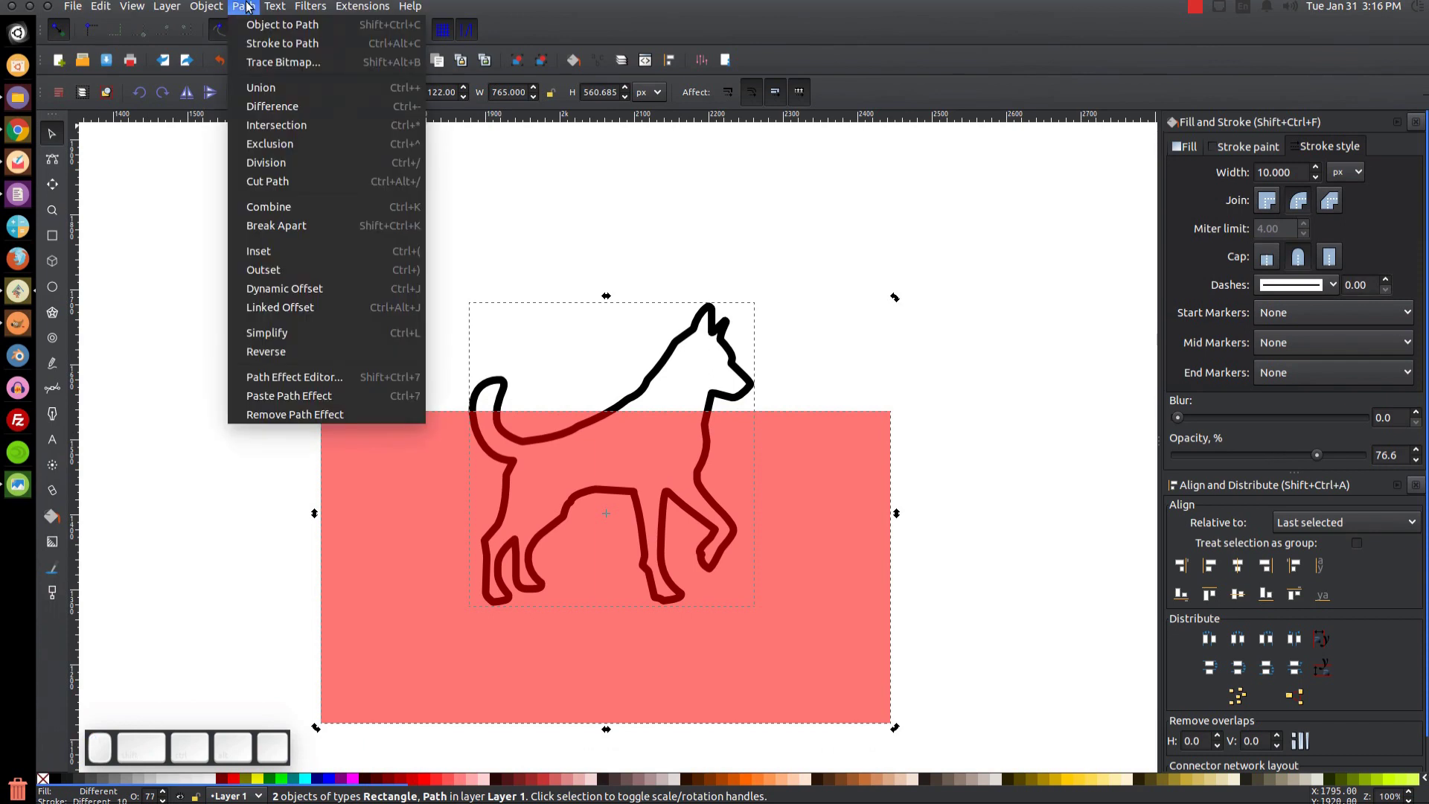
click(261, 185)
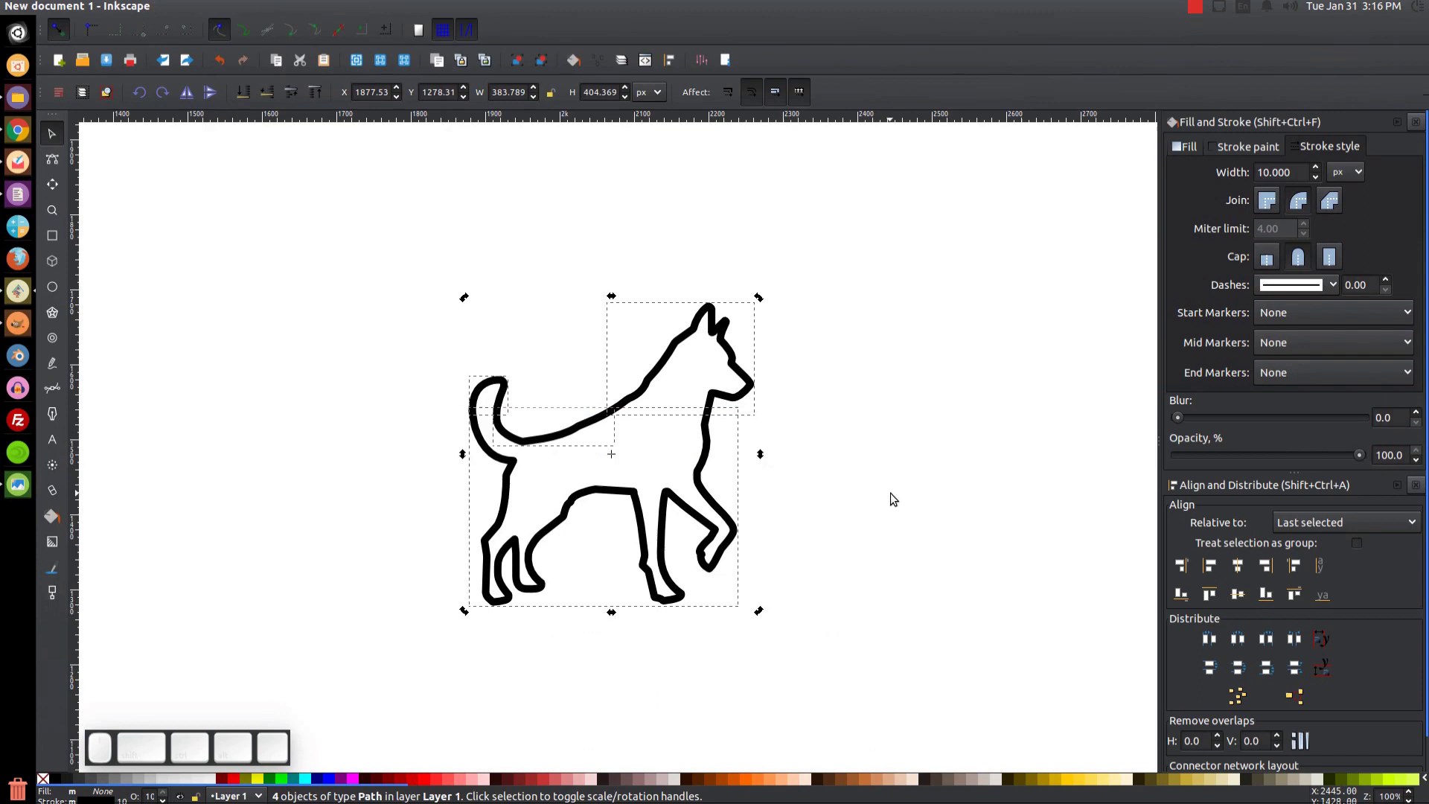
click(1003, 269)
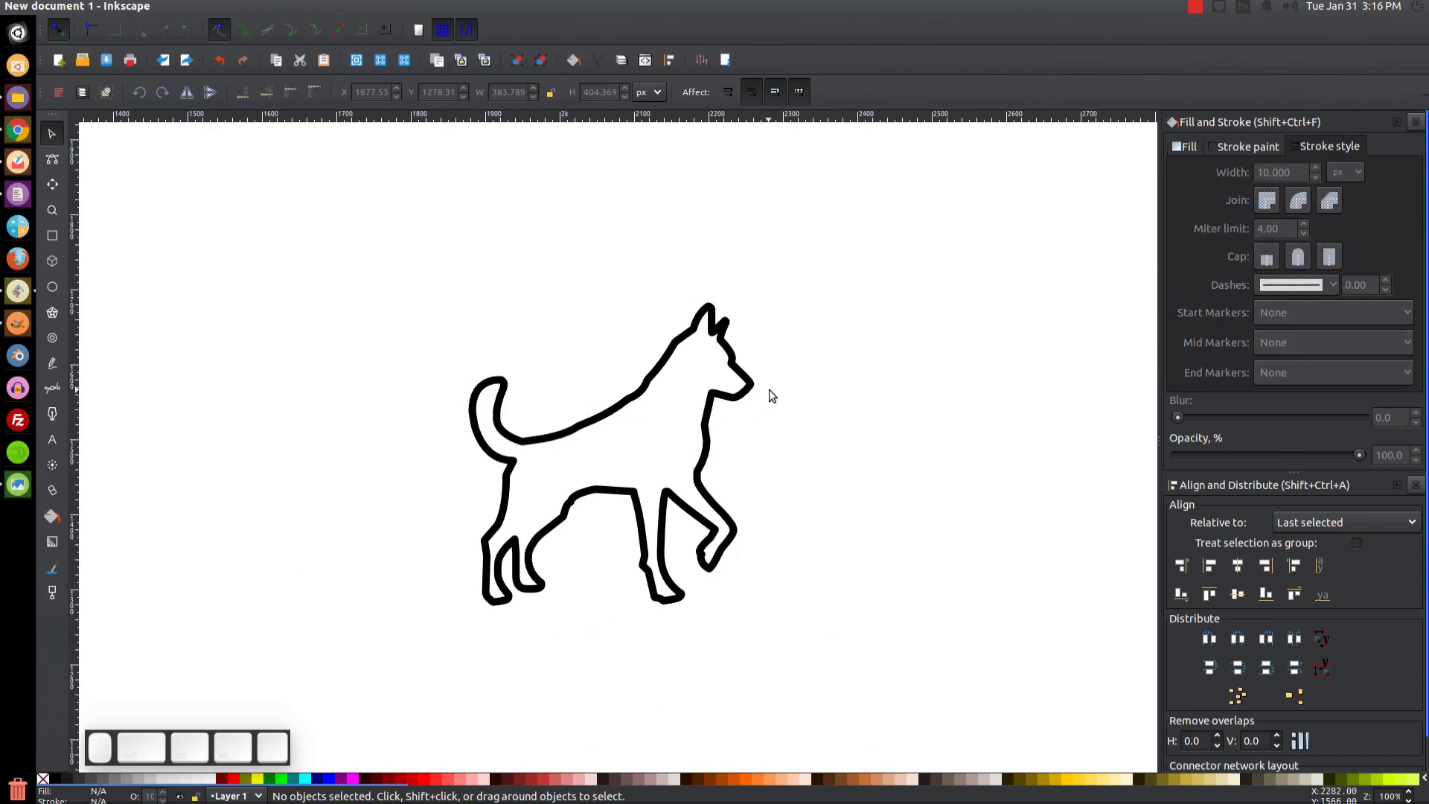
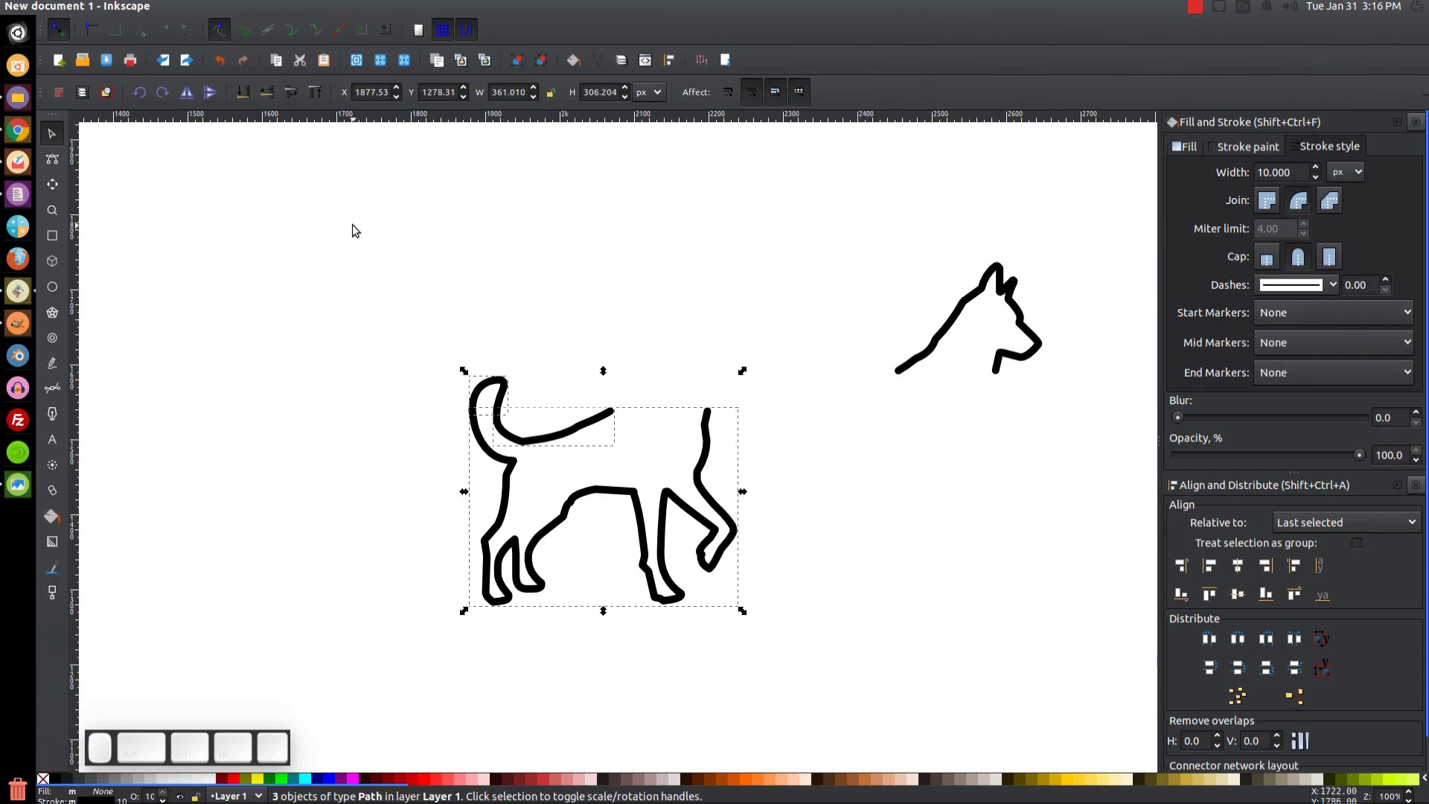
key(Delete)
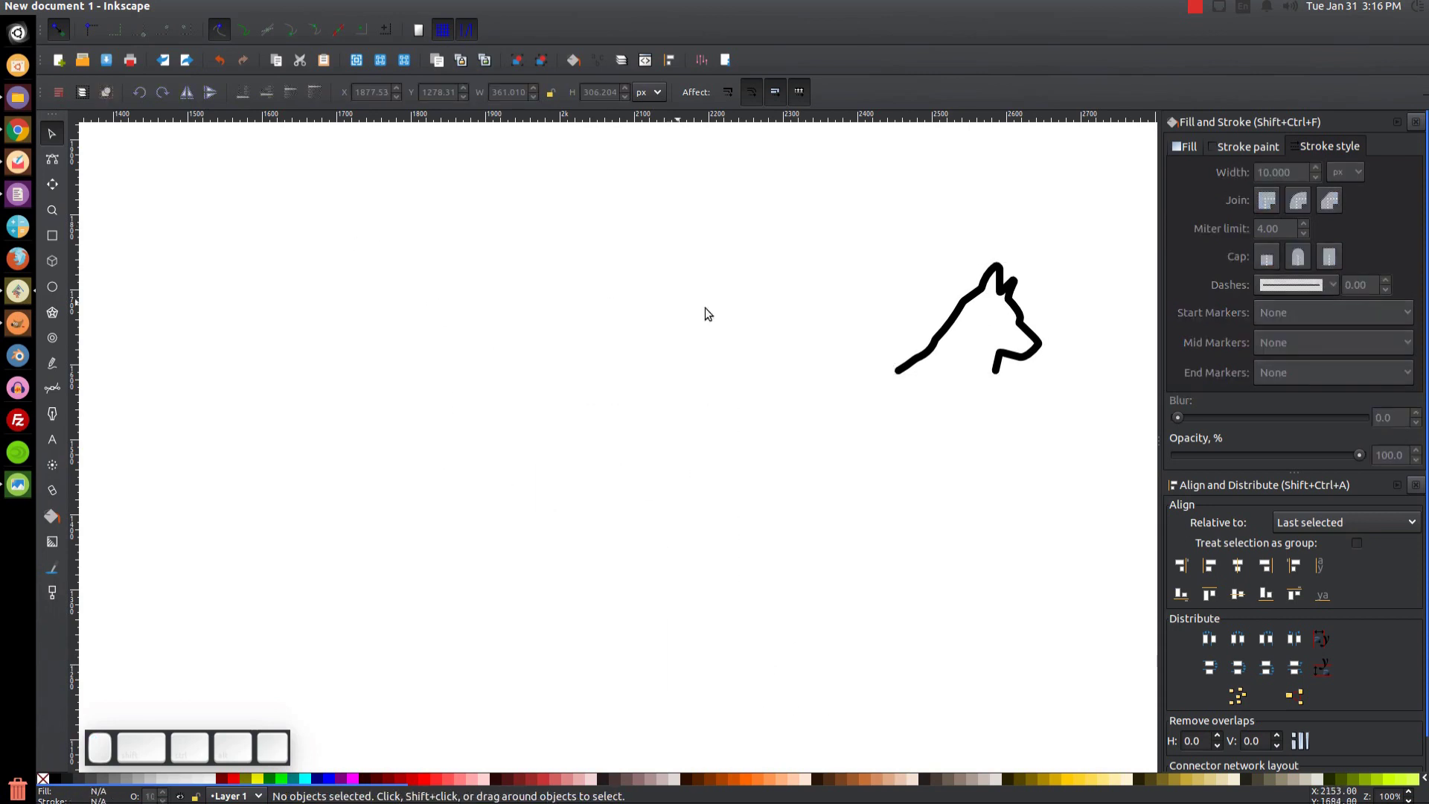
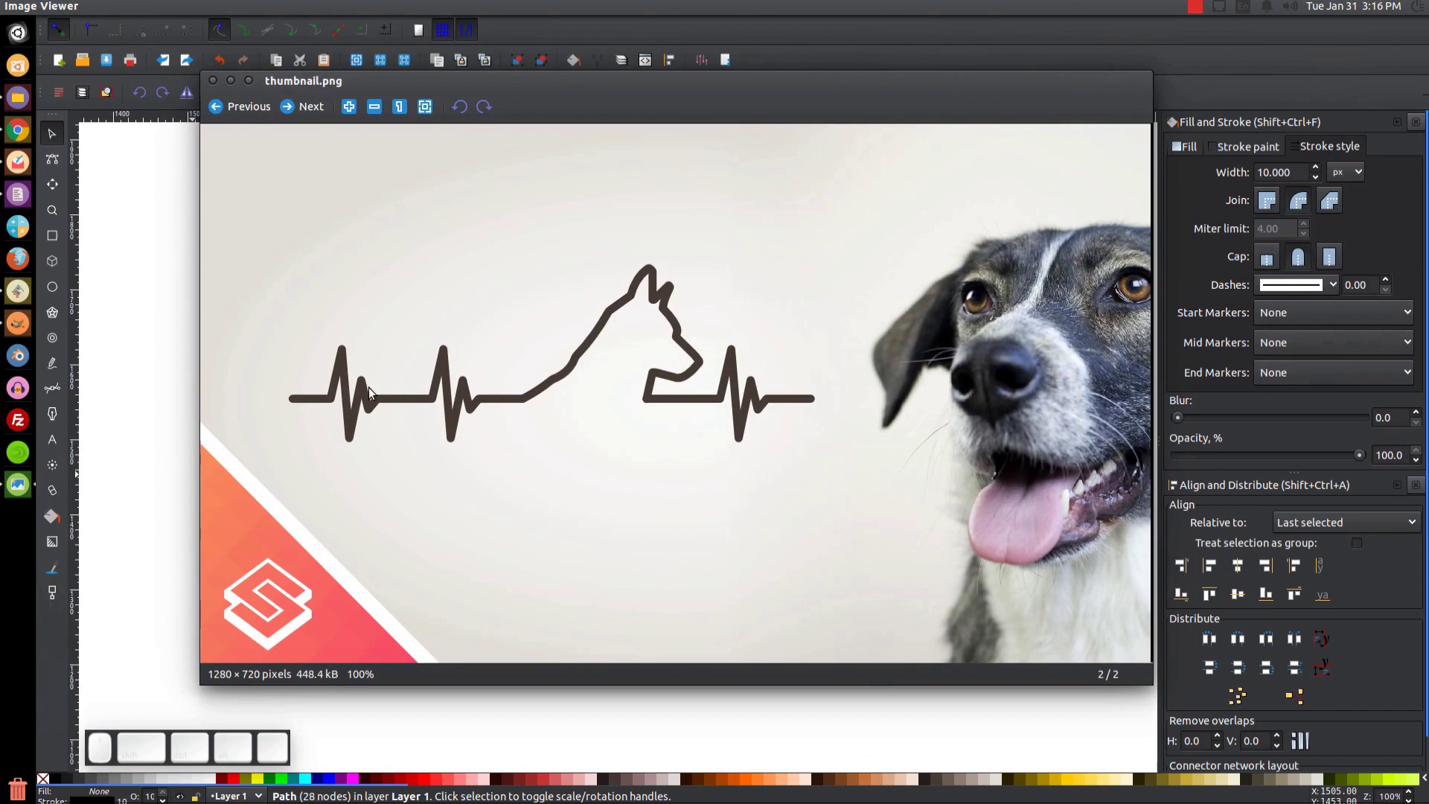
- Draw a straight horizontal line leftward from the dog's neck with cusp-node snapping on
click(233, 81)
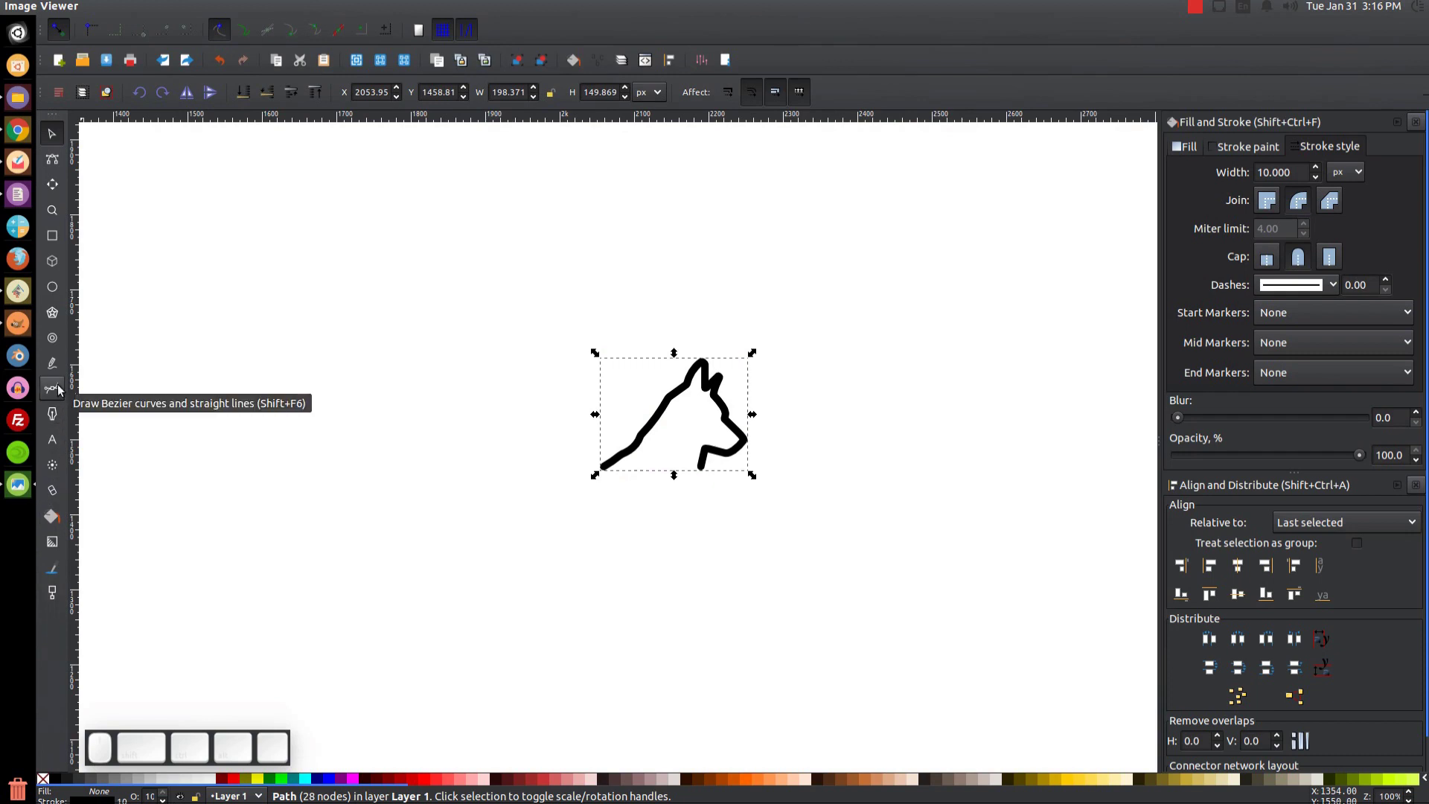
click(449, 478)
key(b)
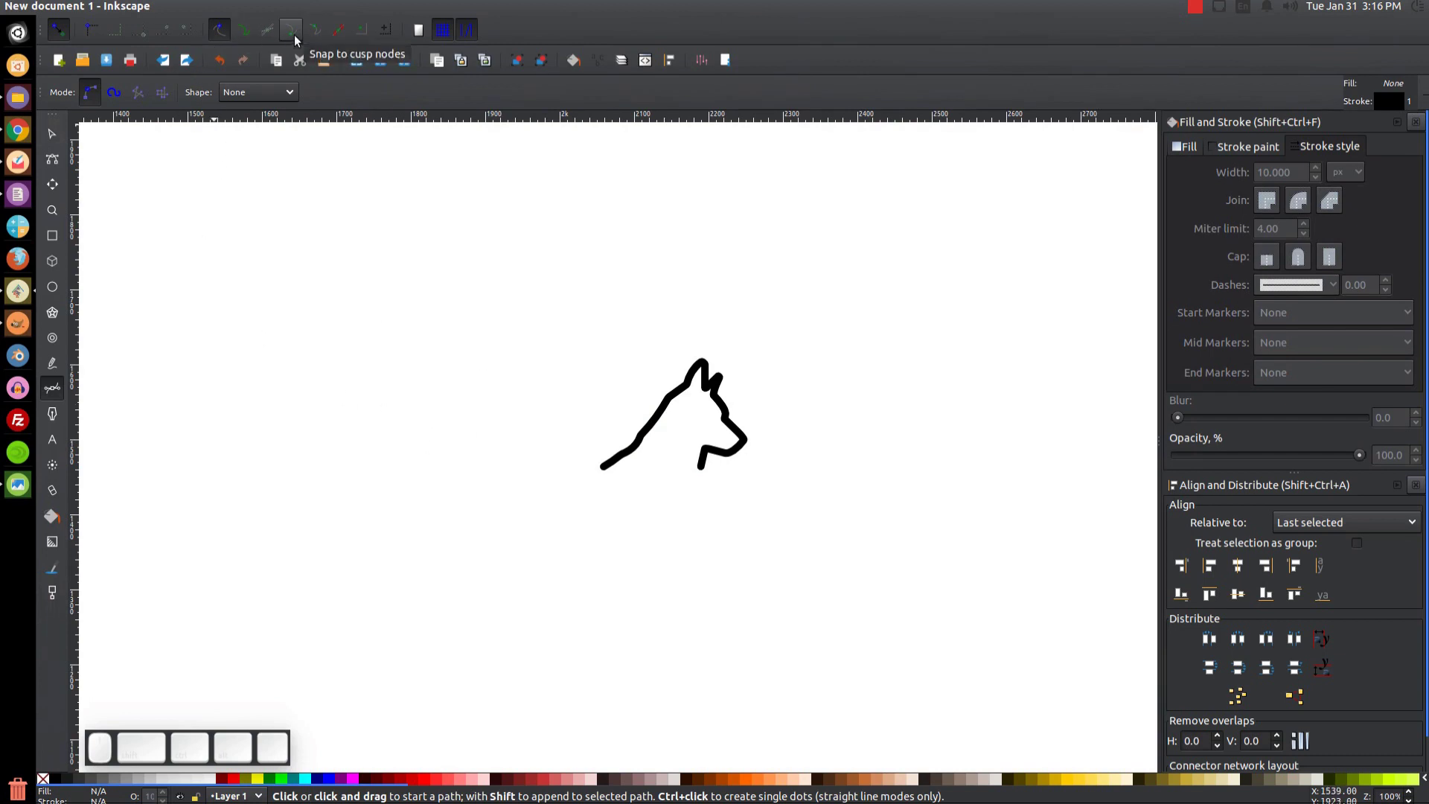
click(300, 43)
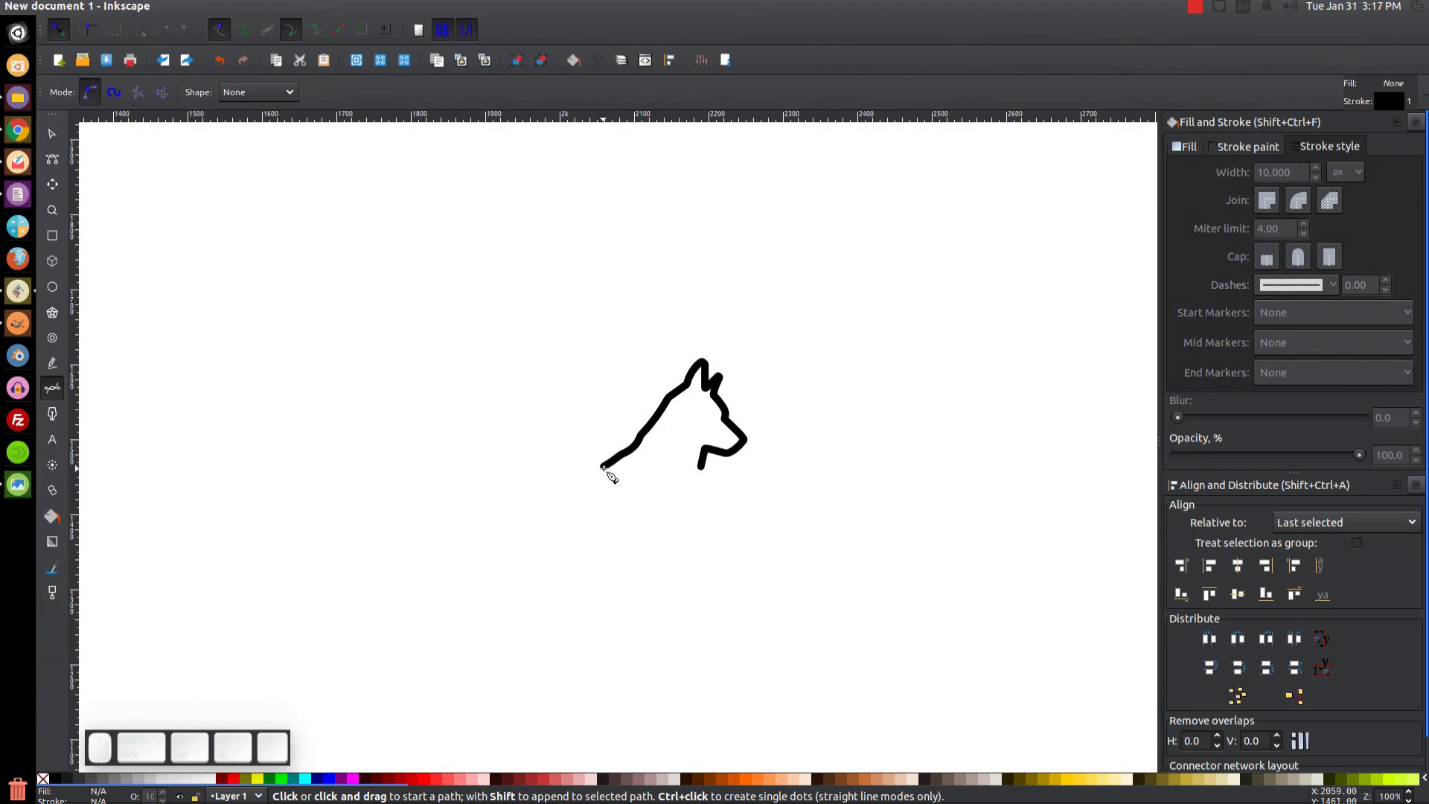
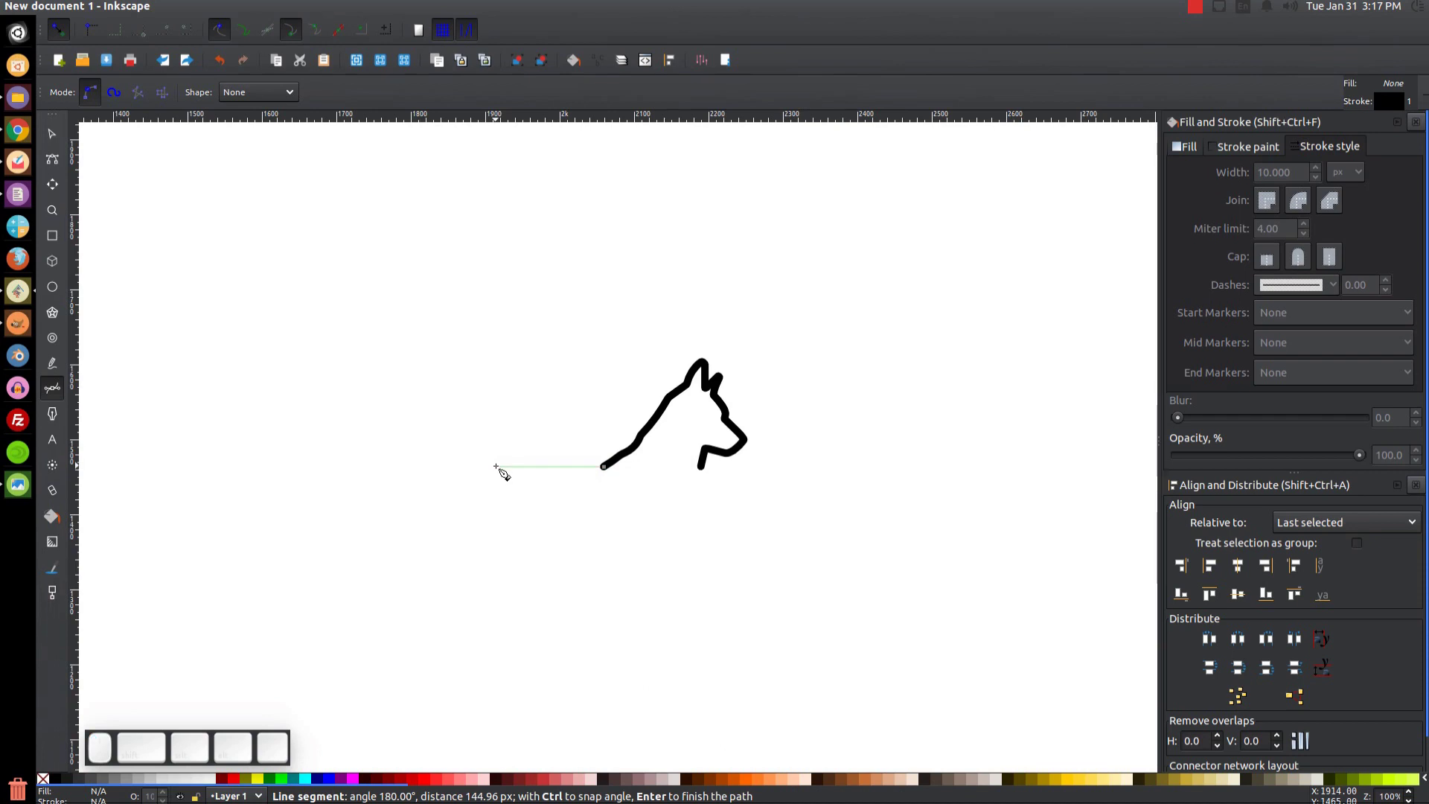
key(Return)
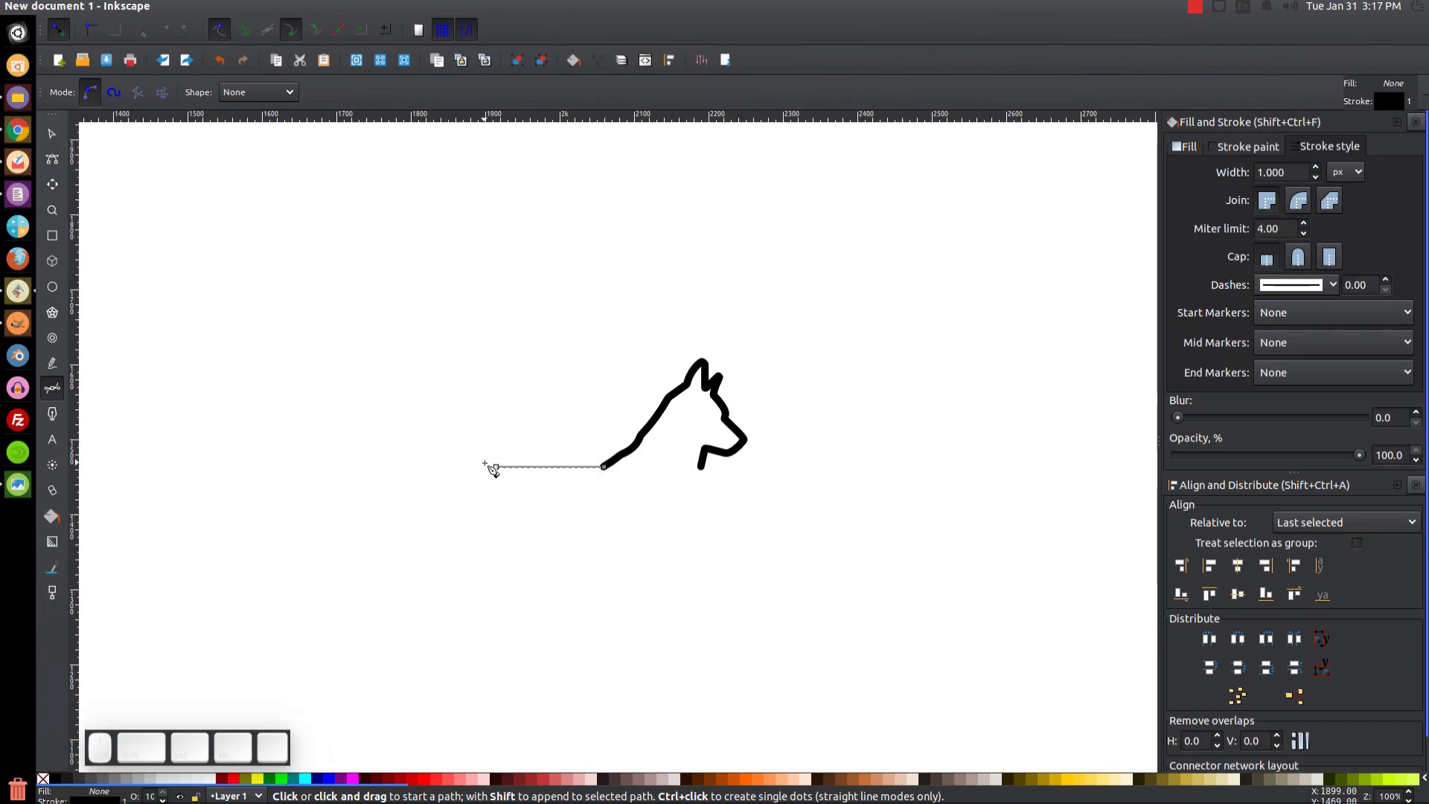
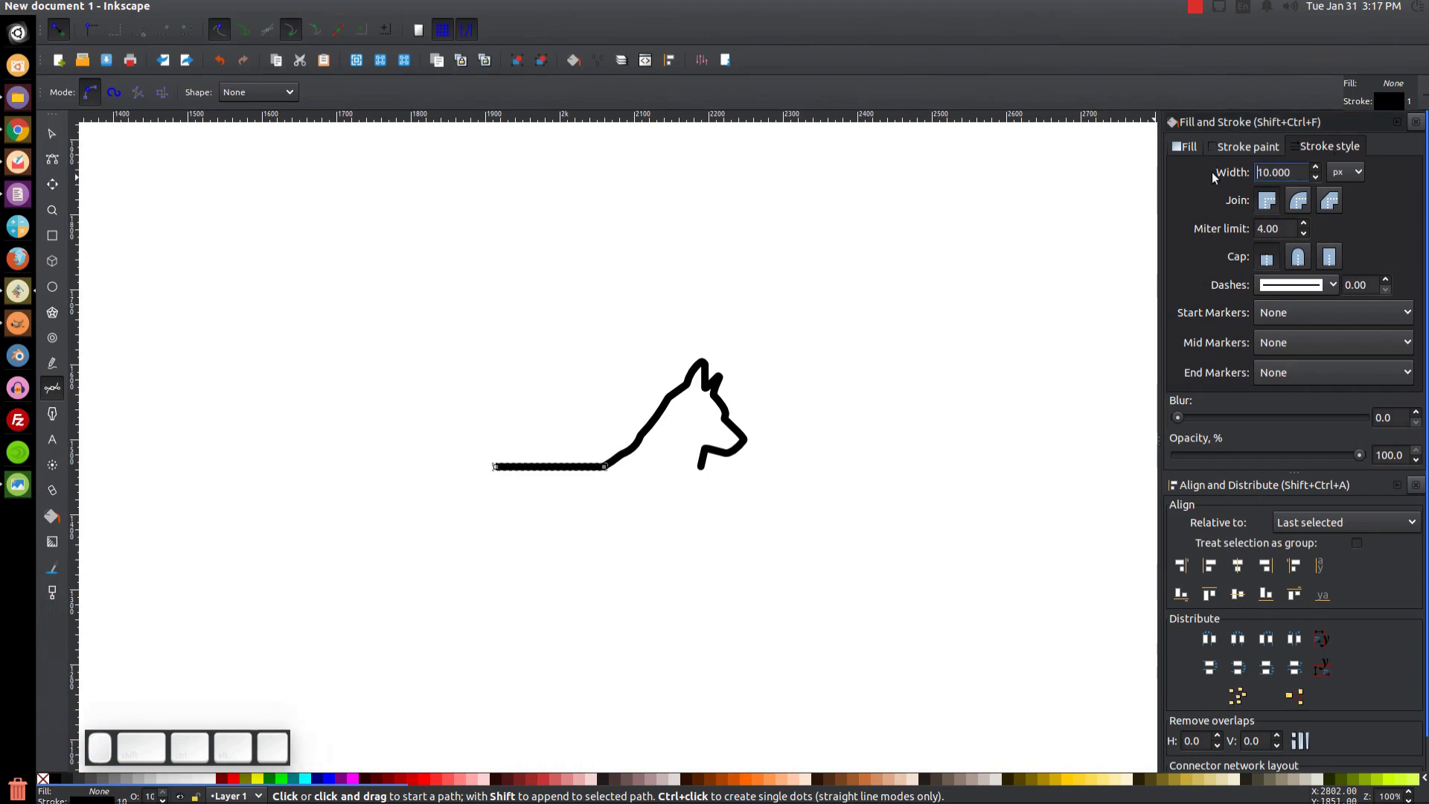
- Thicken the new line to a 10 px stroke in Fill and Stroke
click(1298, 210)
click(1310, 268)
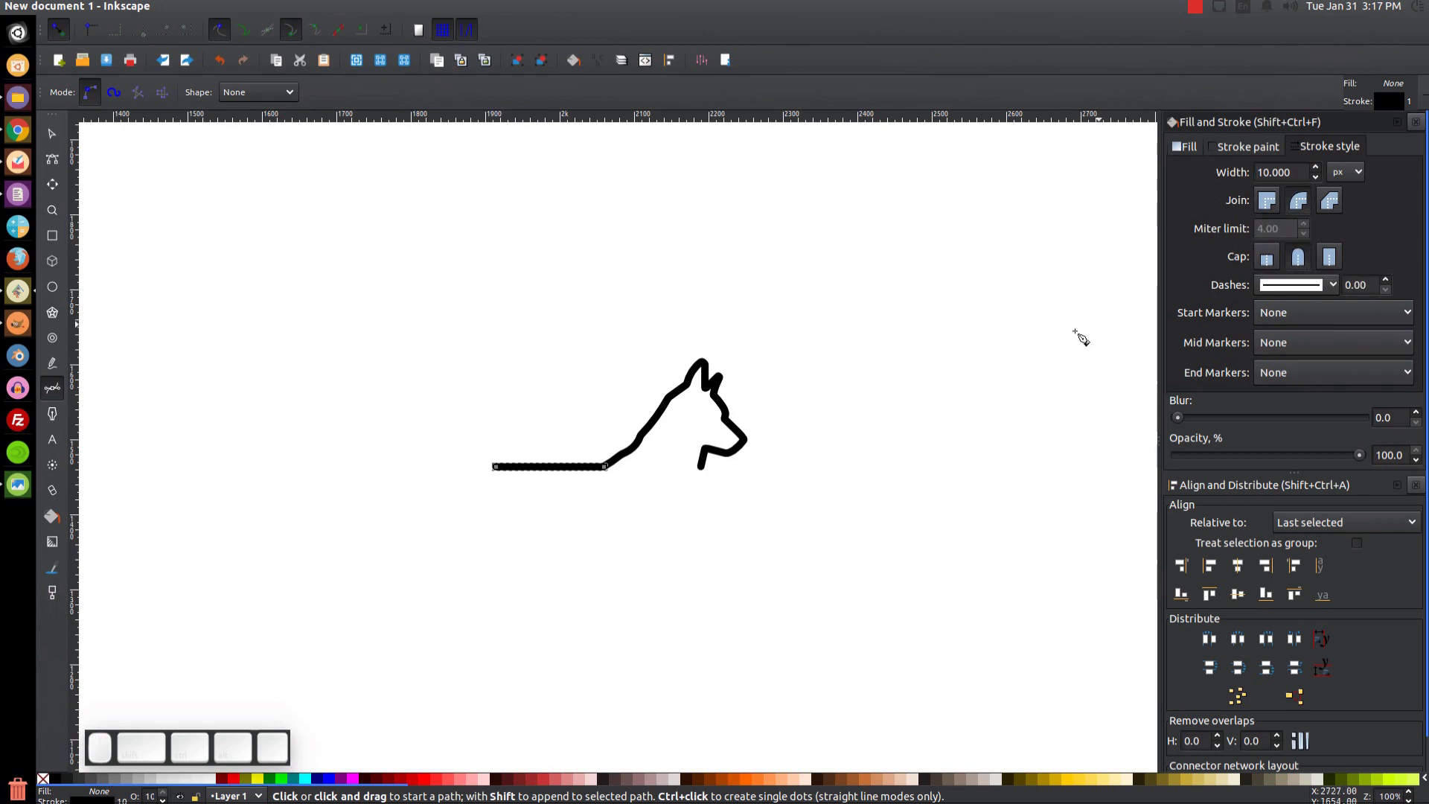
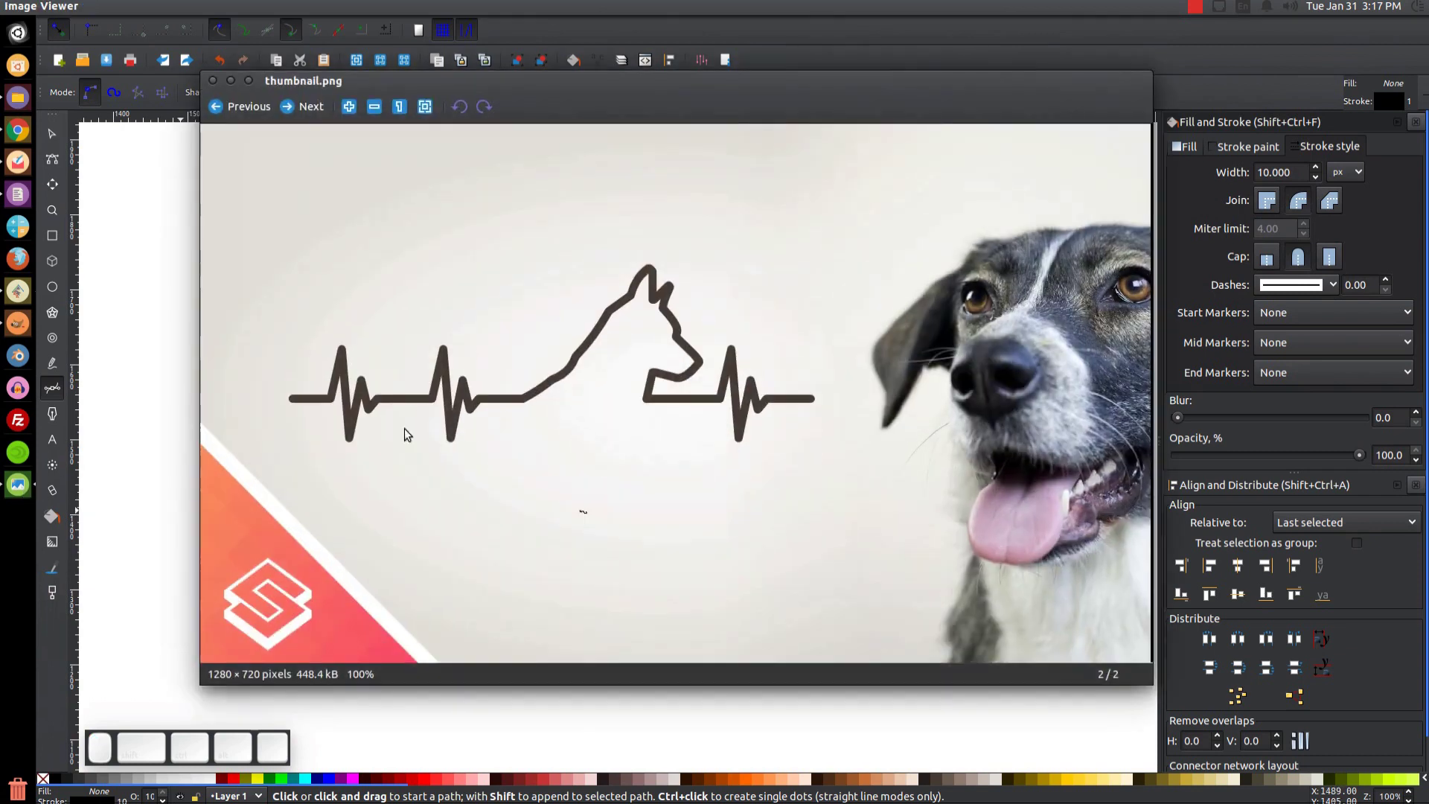
- Close the reference picture and subdivide the straight line with several new nodes
click(230, 86)
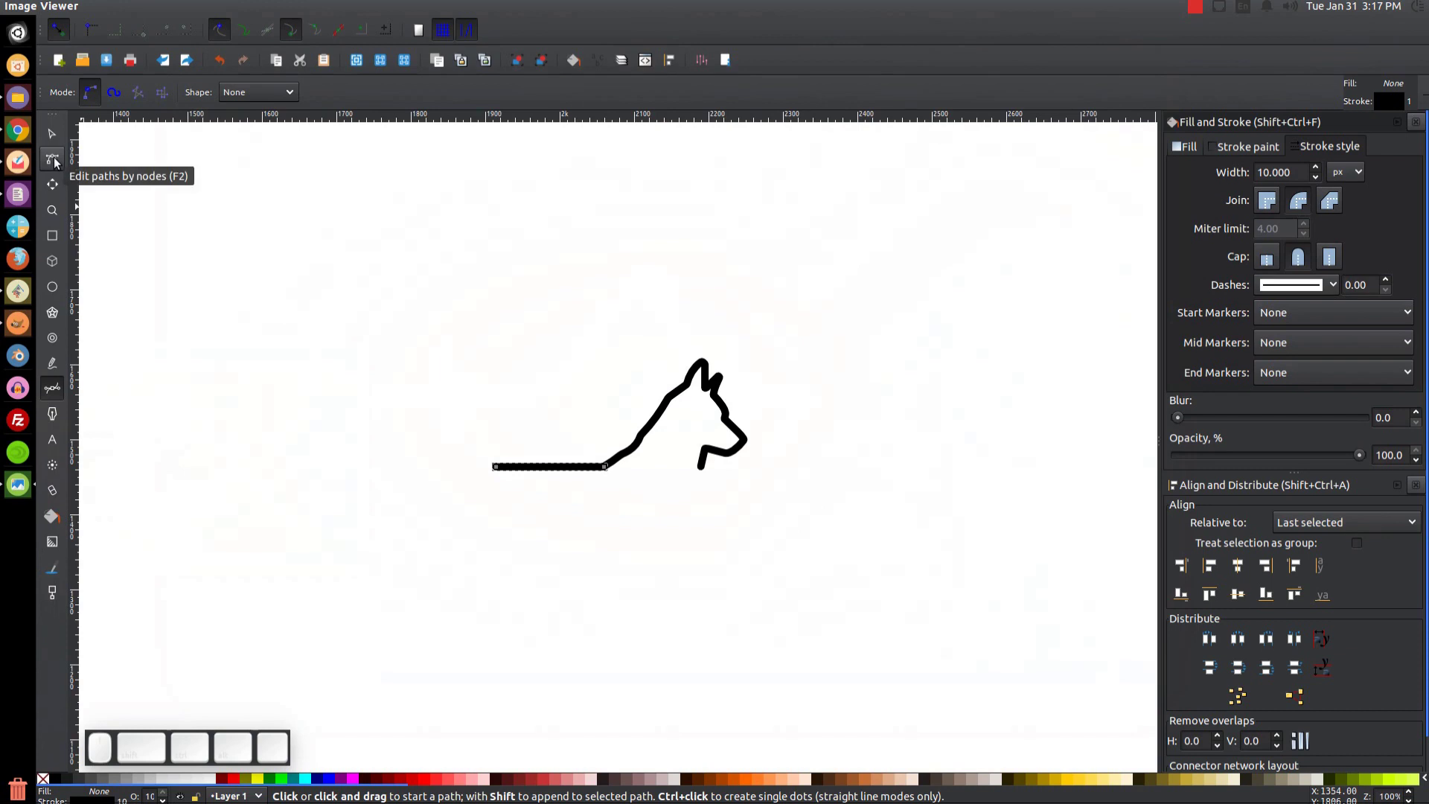
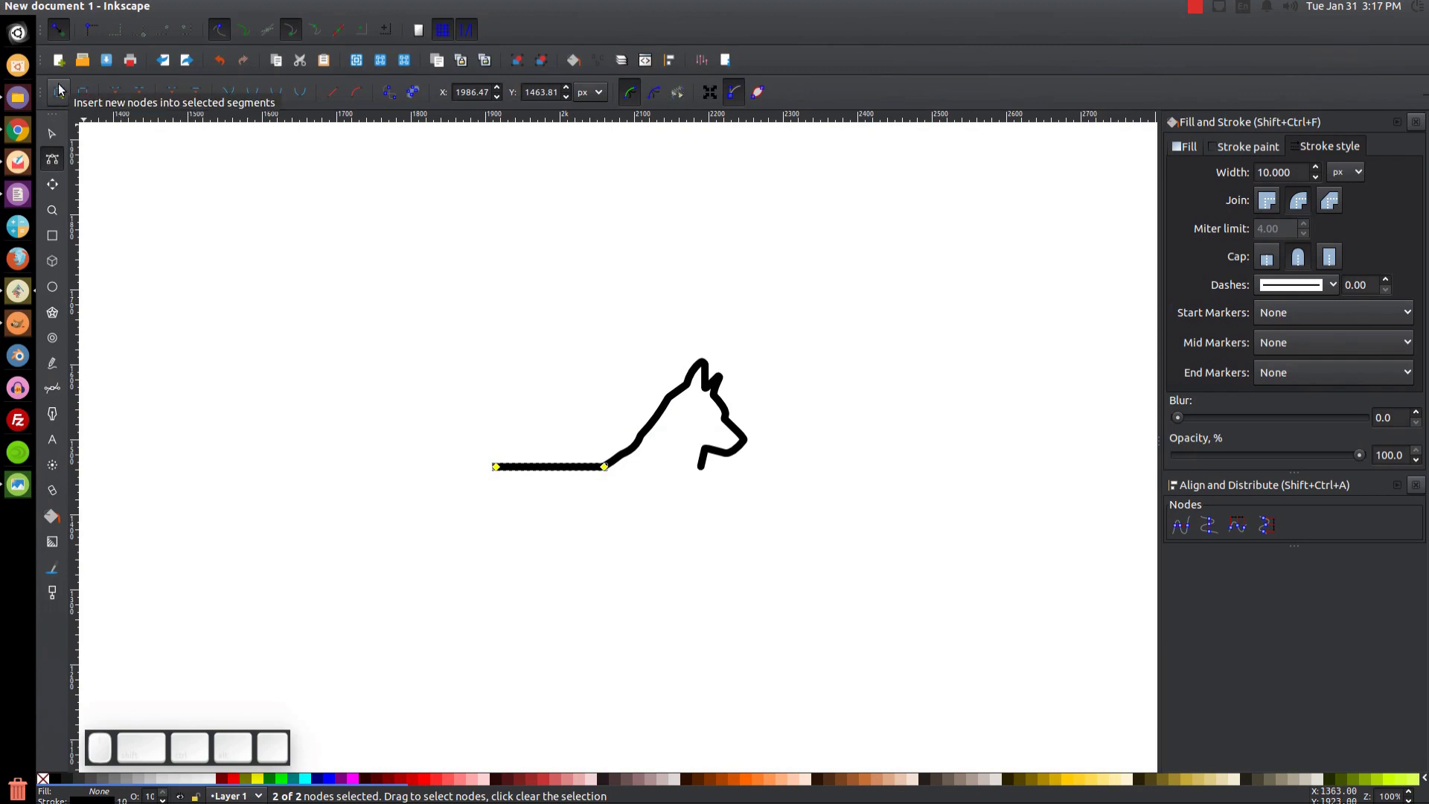
click(64, 95)
click(64, 95)
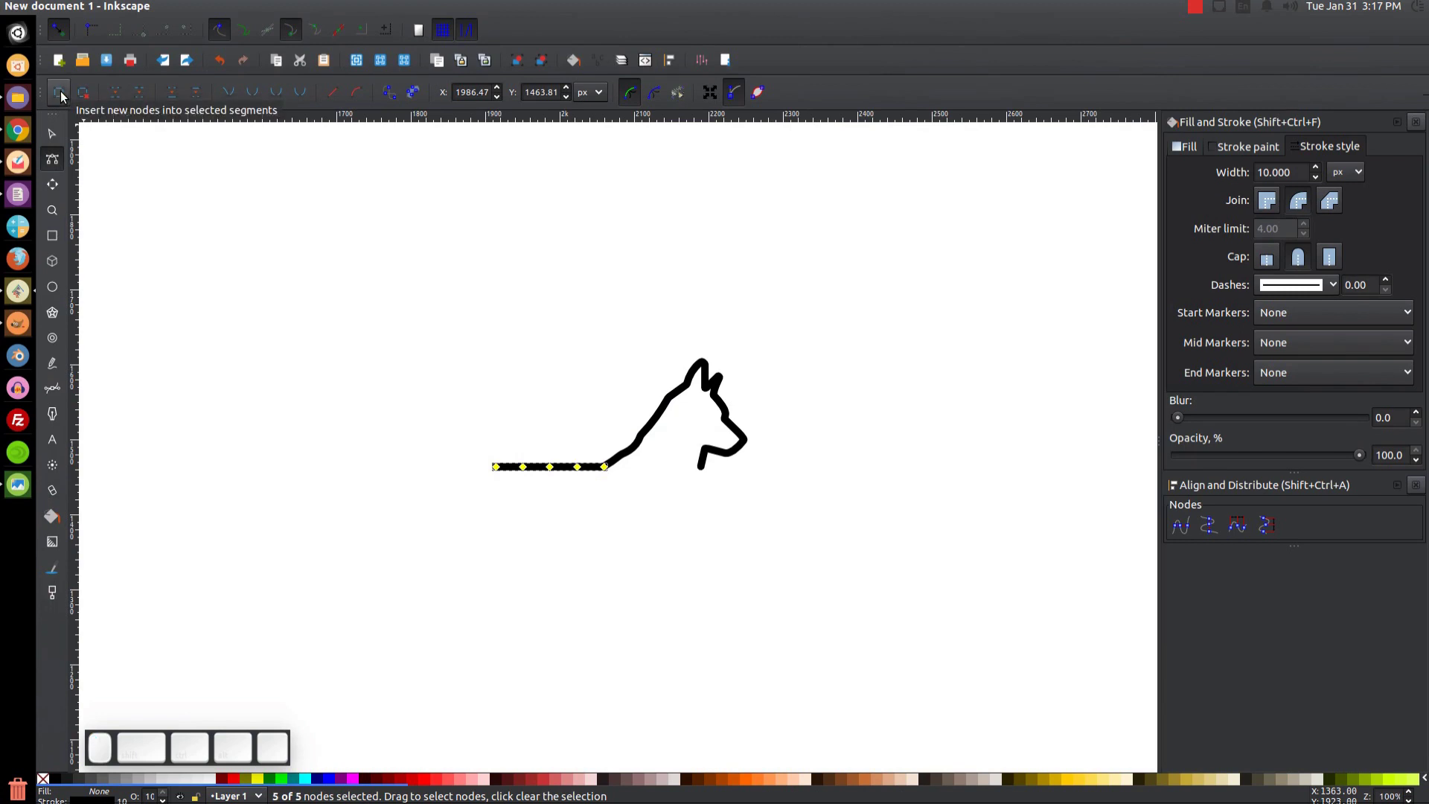
click(66, 99)
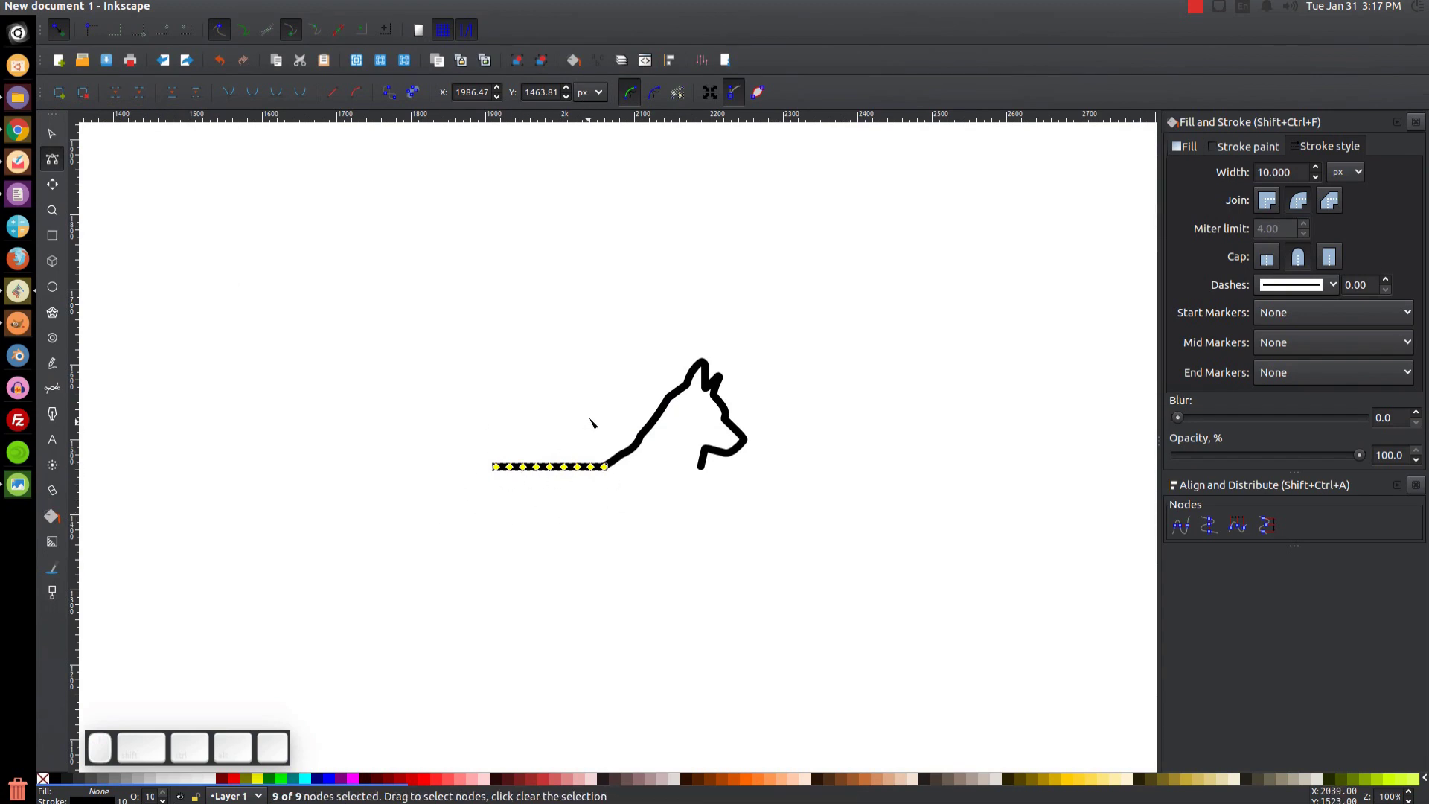
key(=)
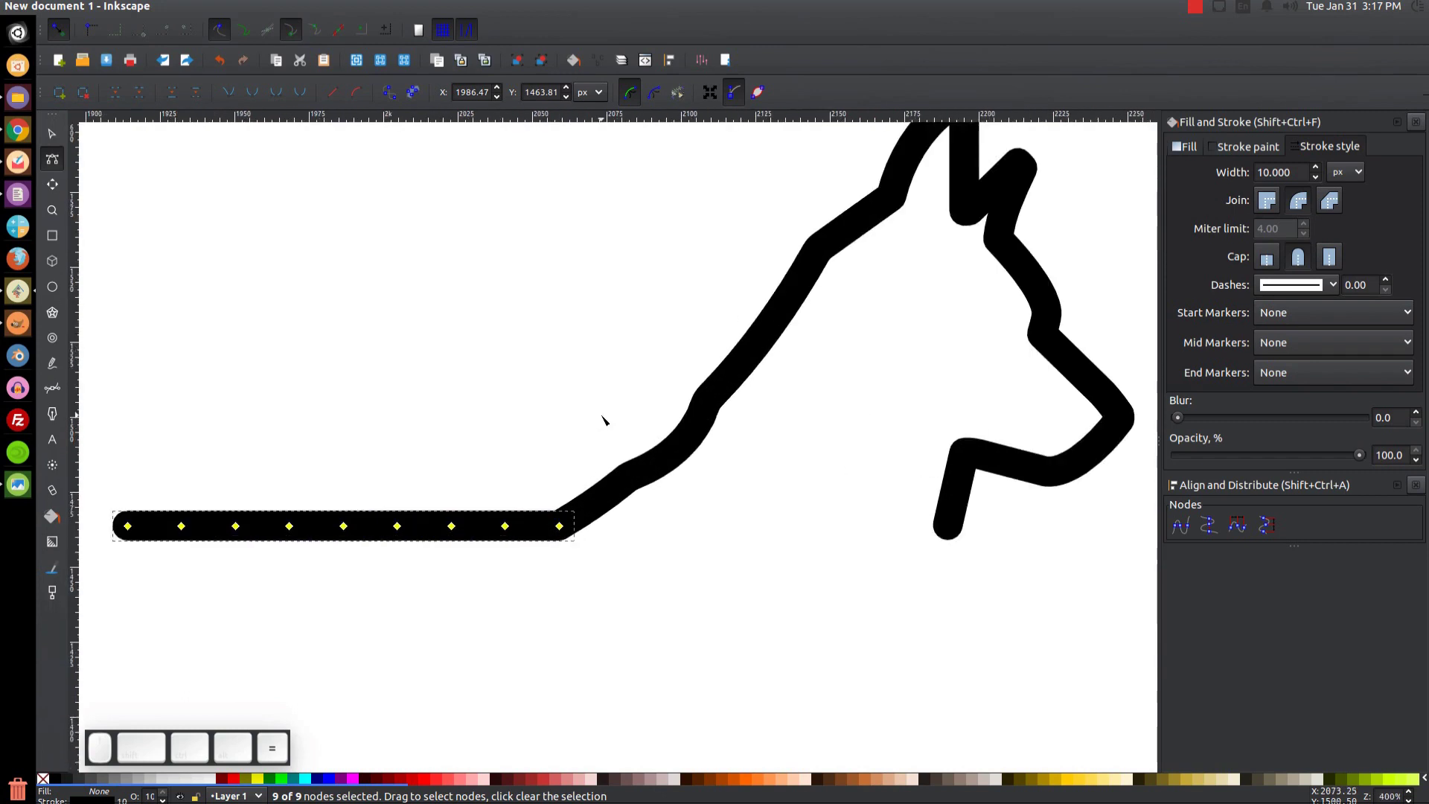
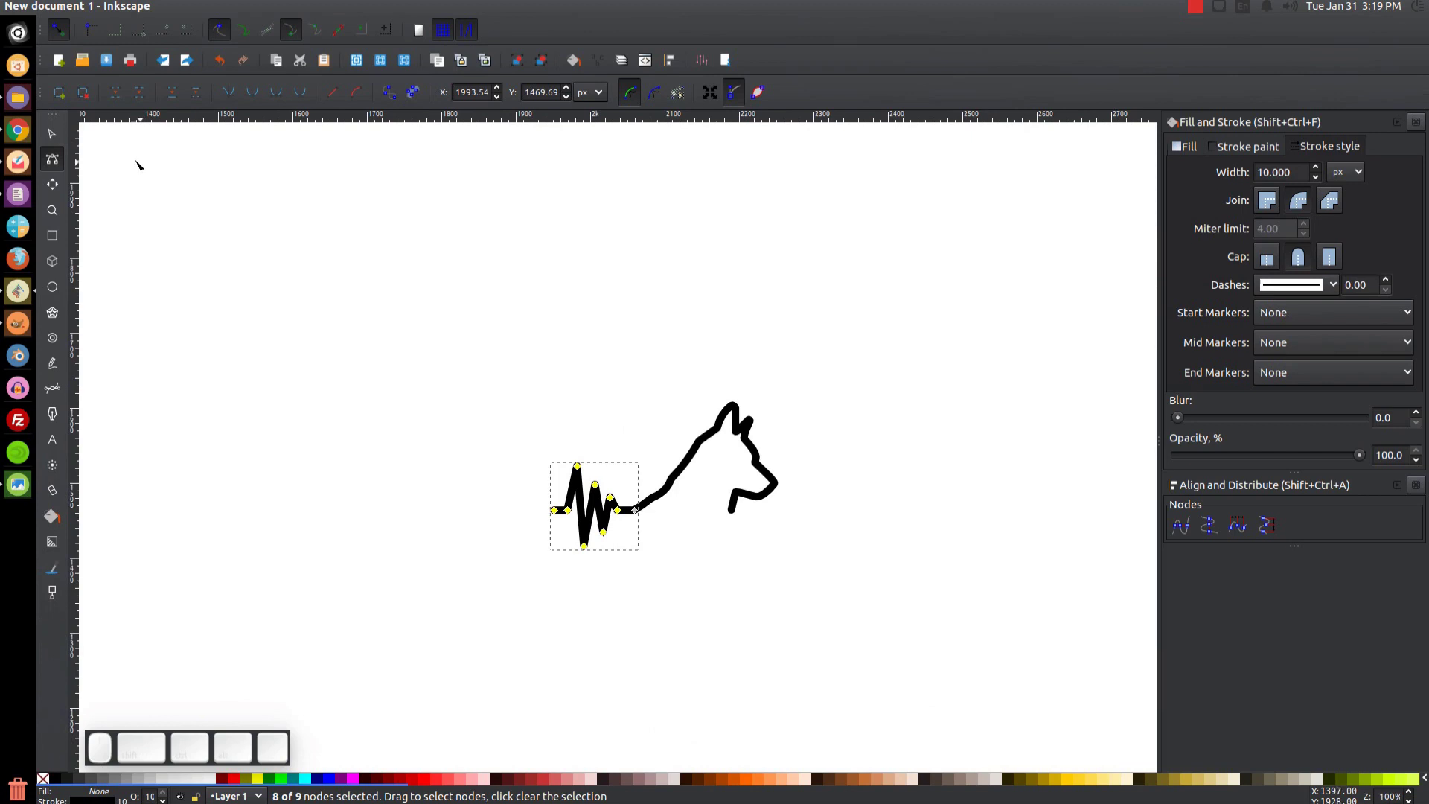
- Shape the nodes into a sharp pulse spike, then deselect everything
click(57, 140)
click(960, 460)
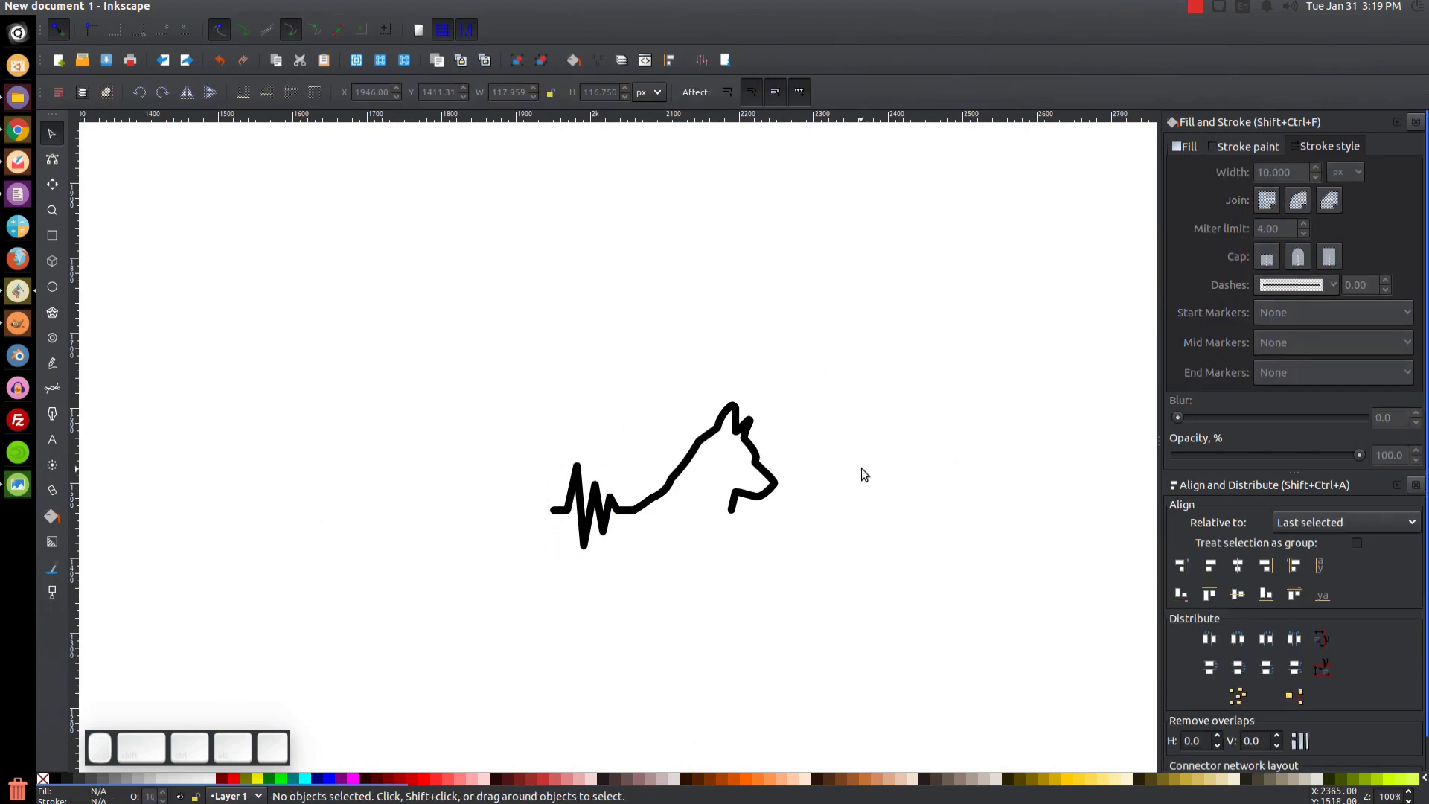
click(595, 520)
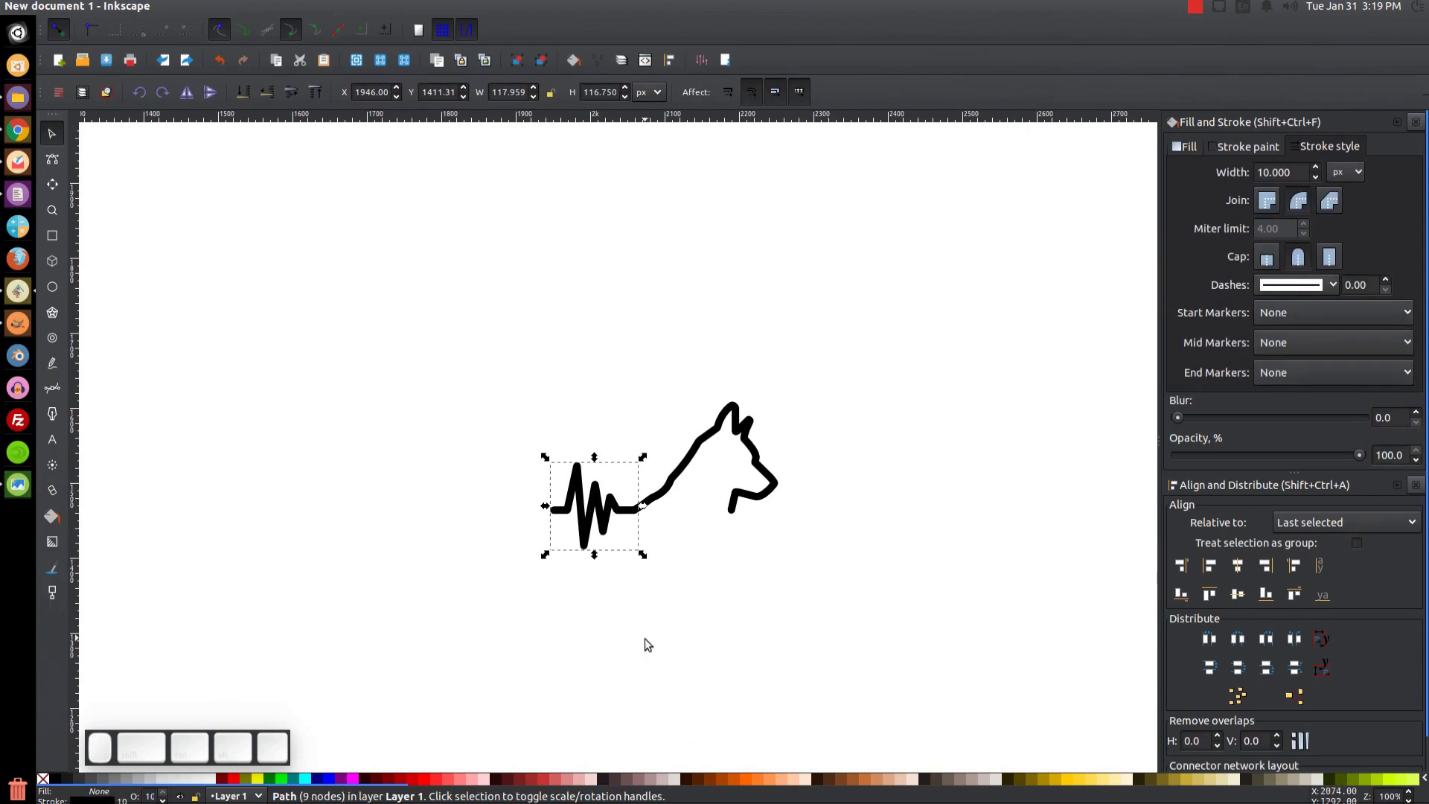
click(21, 486)
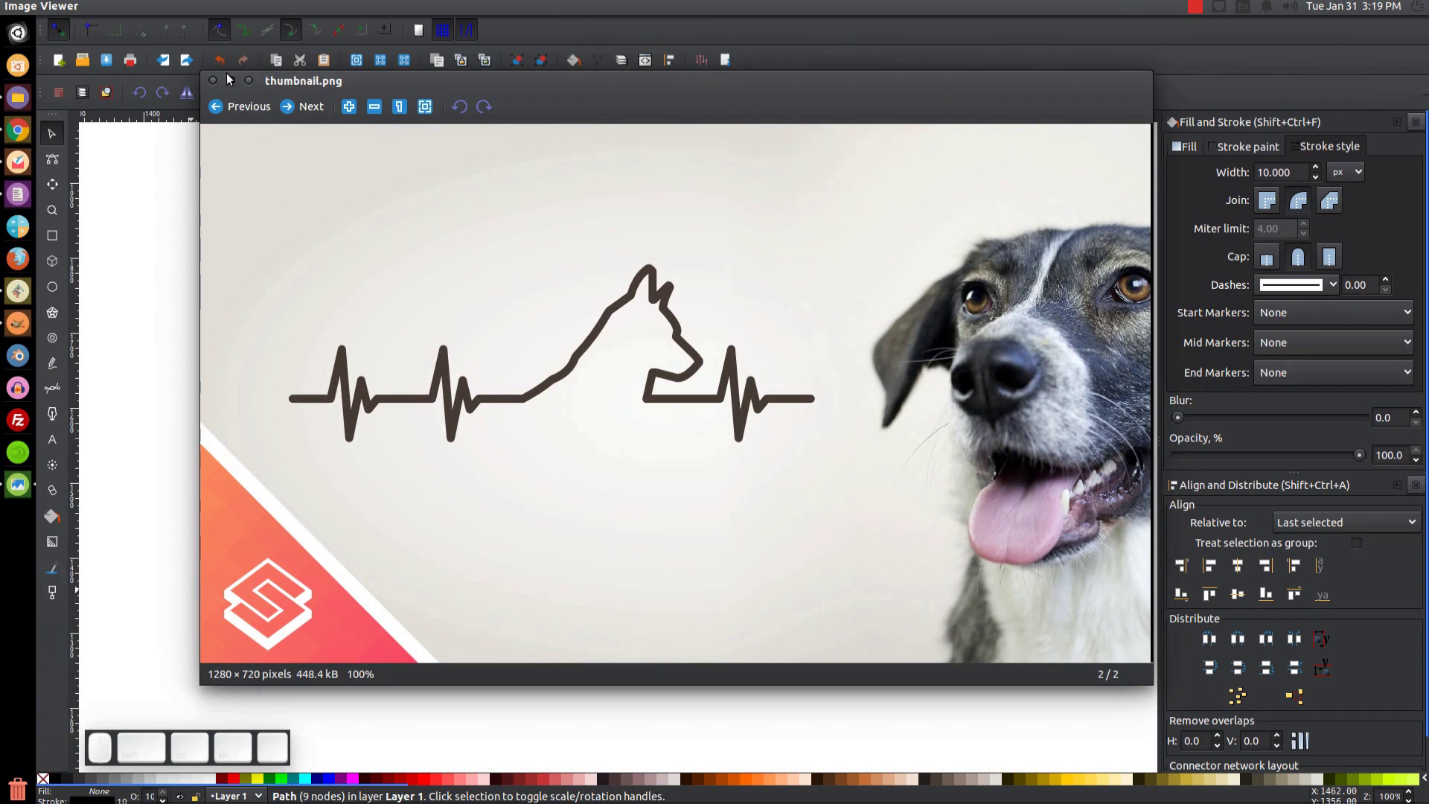
click(229, 84)
right_click(591, 502)
- Duplicate the pulse spike and place the copy directly left of the original
click(658, 299)
drag(643, 525, 466, 547)
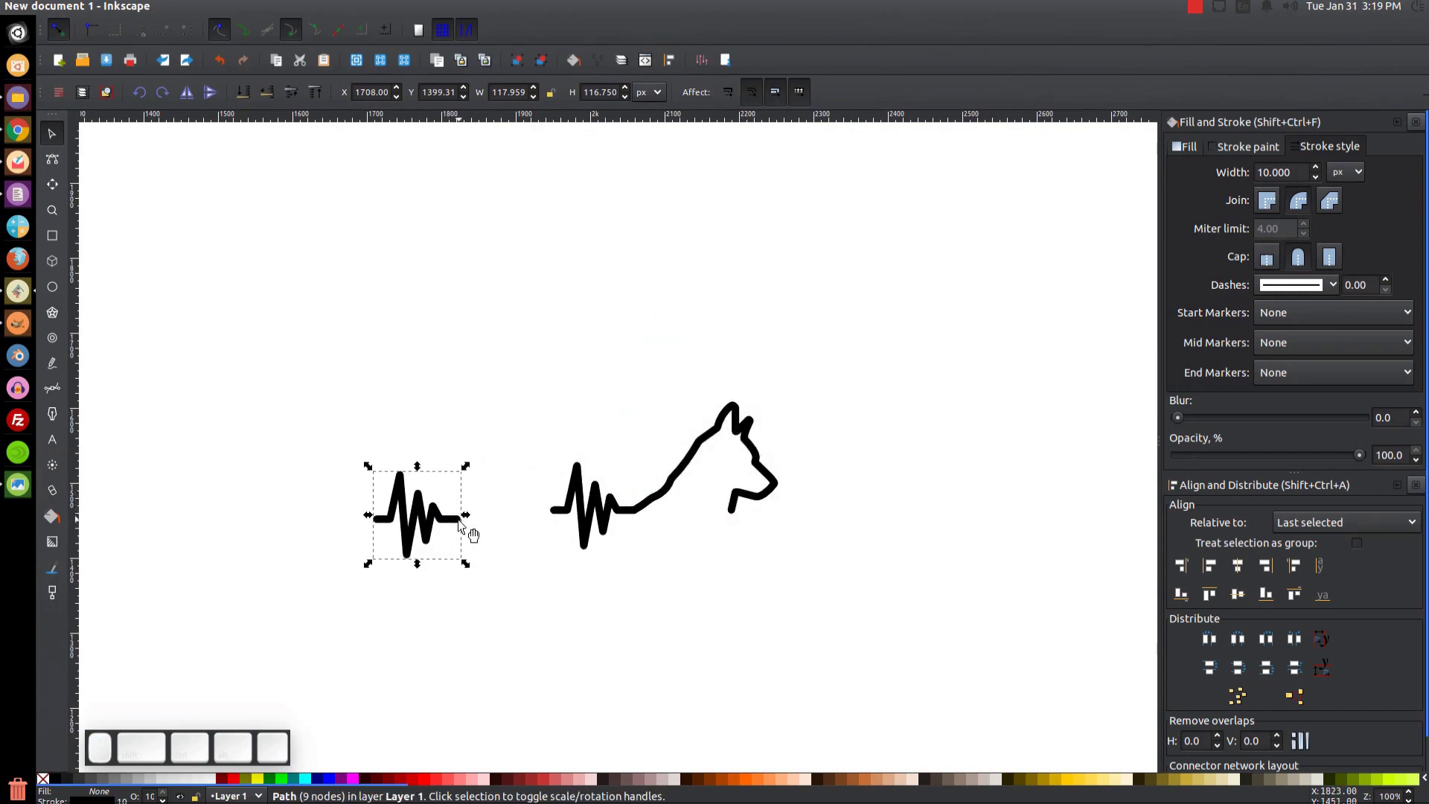
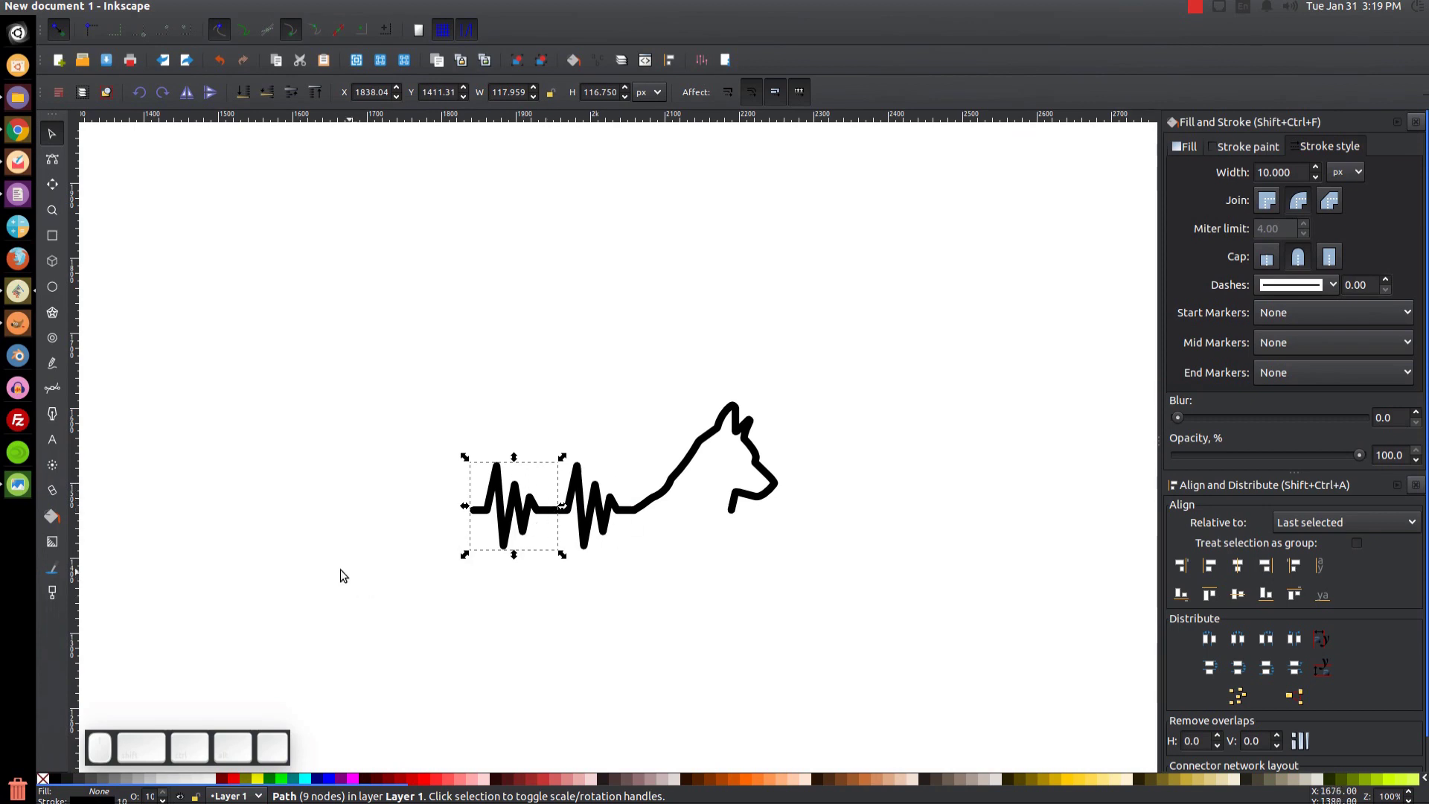
click(48, 171)
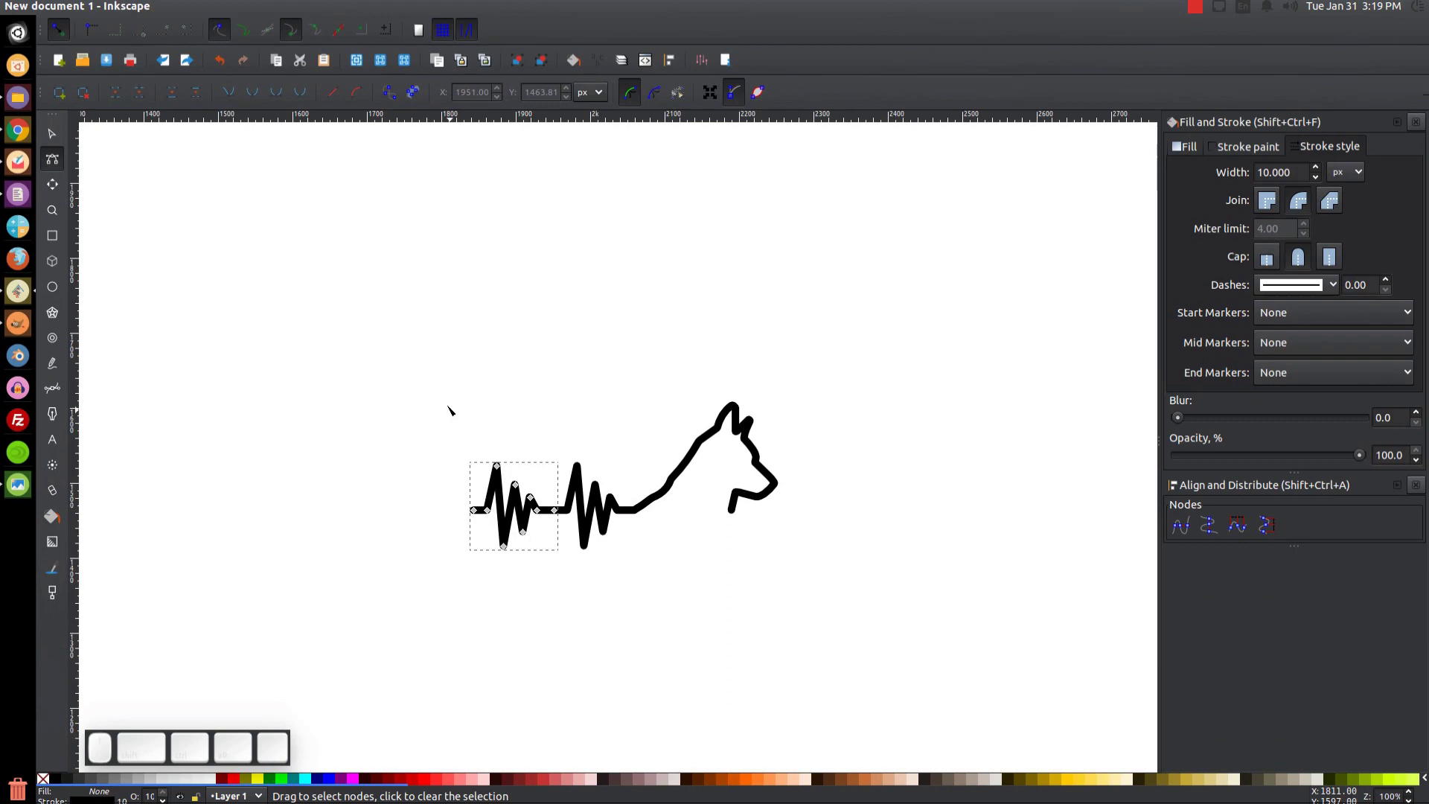
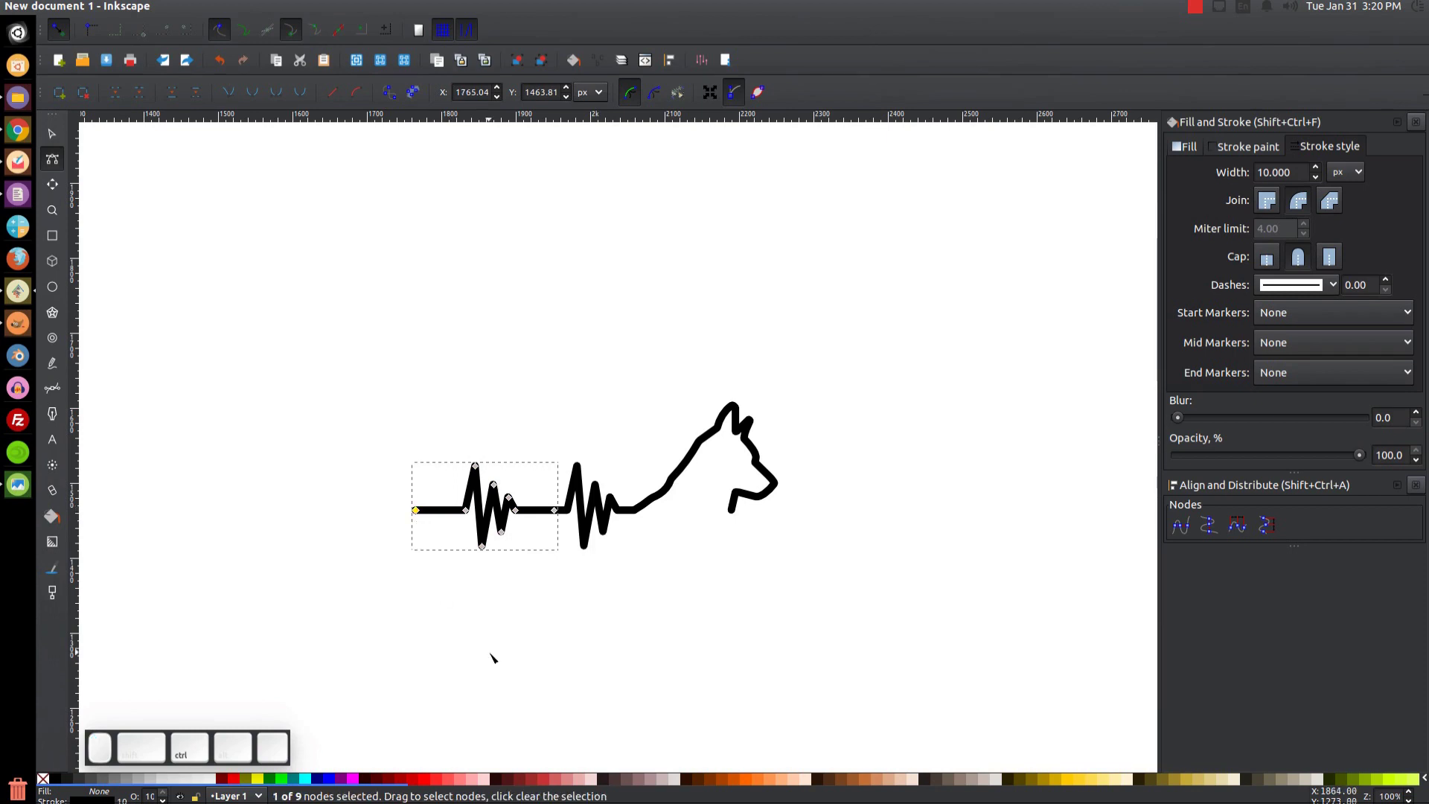
- Duplicate the left pulse spike to make a third spike for the dog's chin side
click(50, 139)
right_click(506, 516)
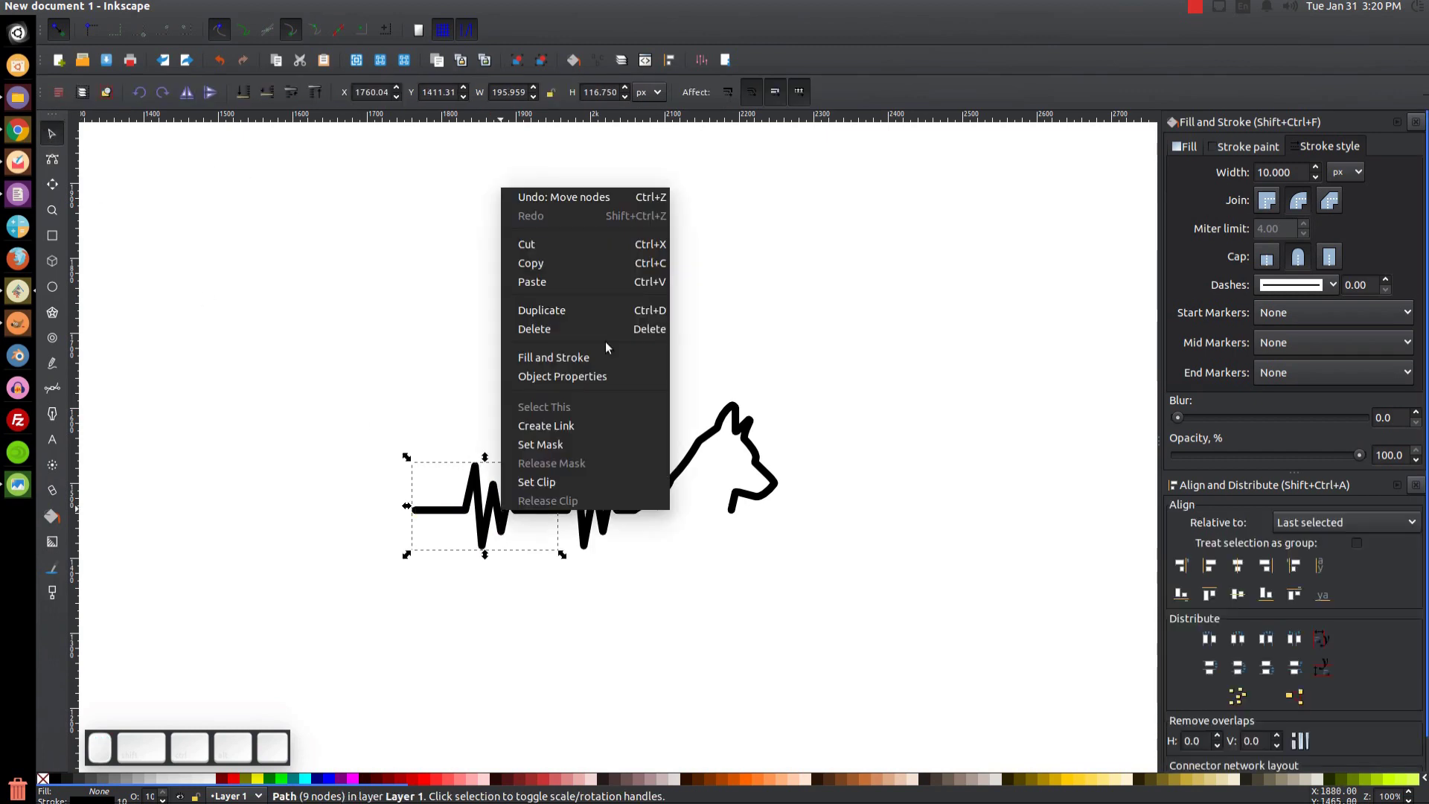
click(585, 315)
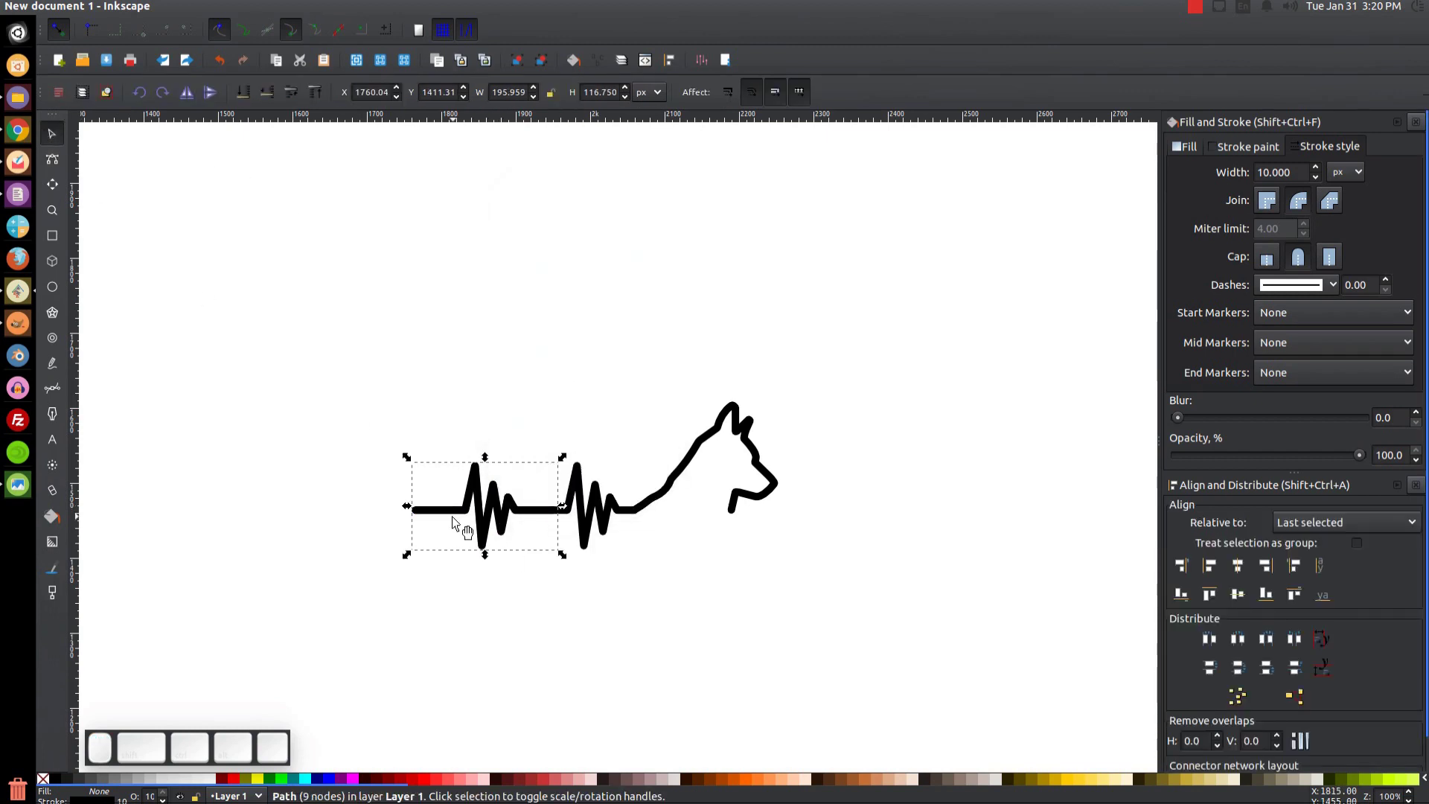
scroll(up, 3)
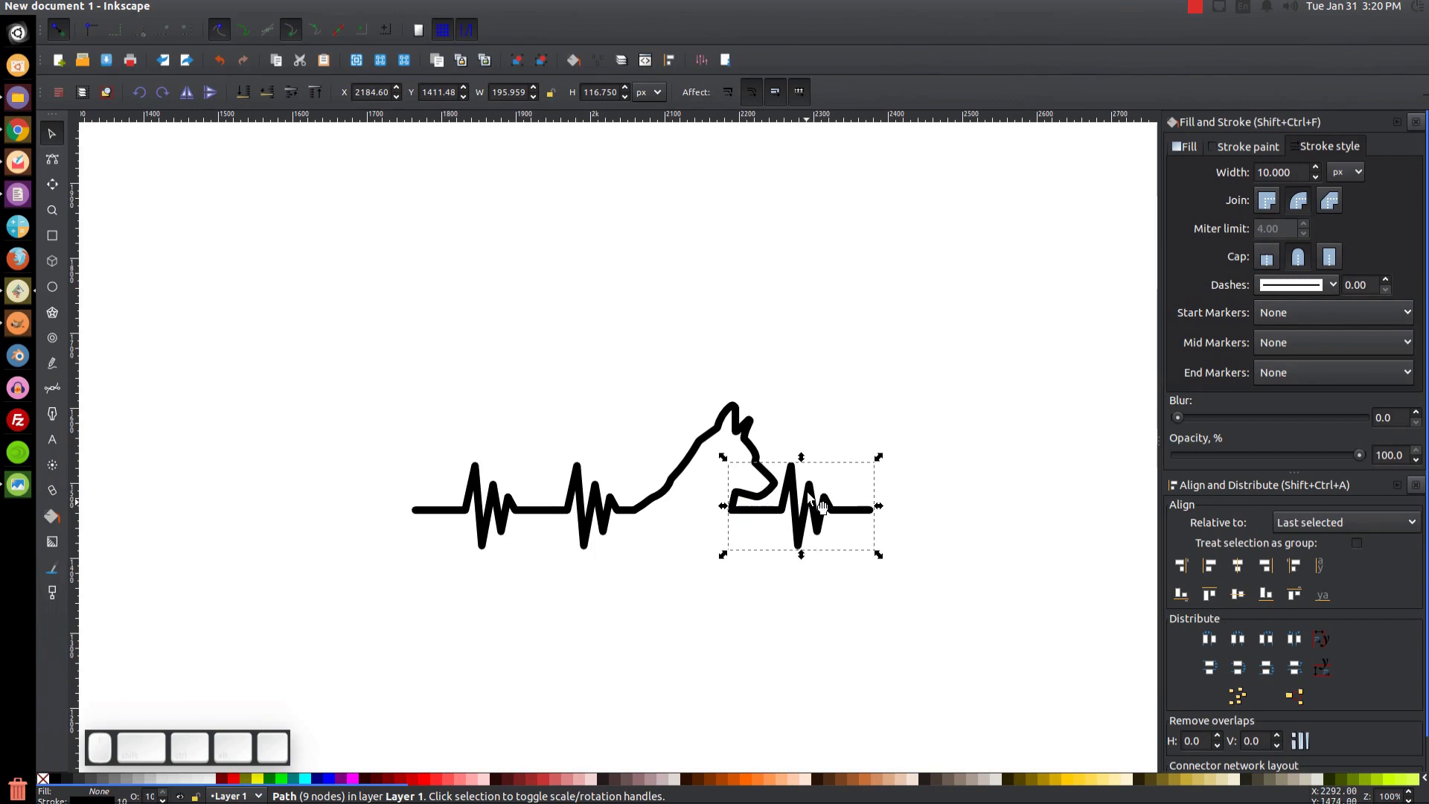
scroll(up, 3)
- Position the third spike after the chin with a lengthened tail and deselect
scroll(up, 3)
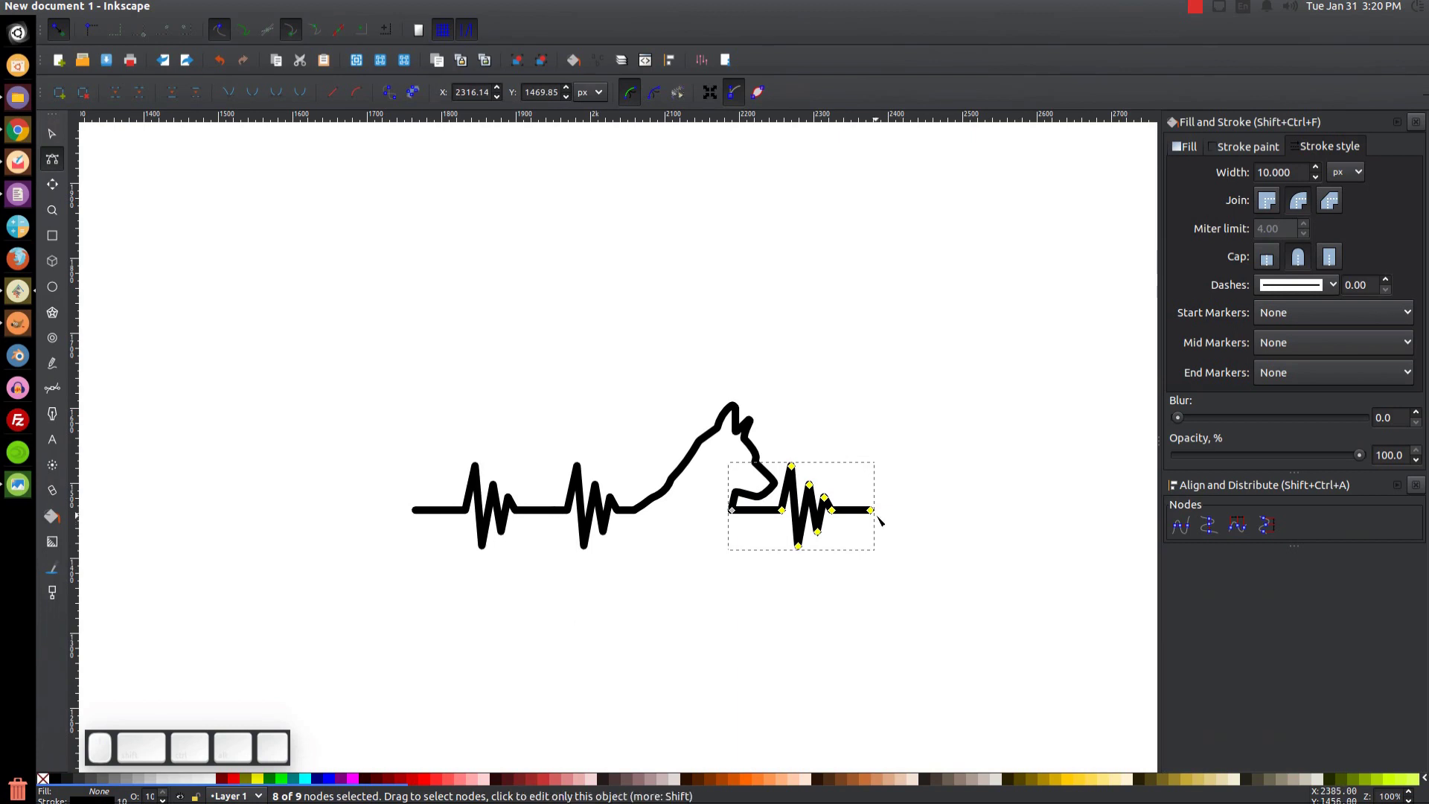
scroll(up, 3)
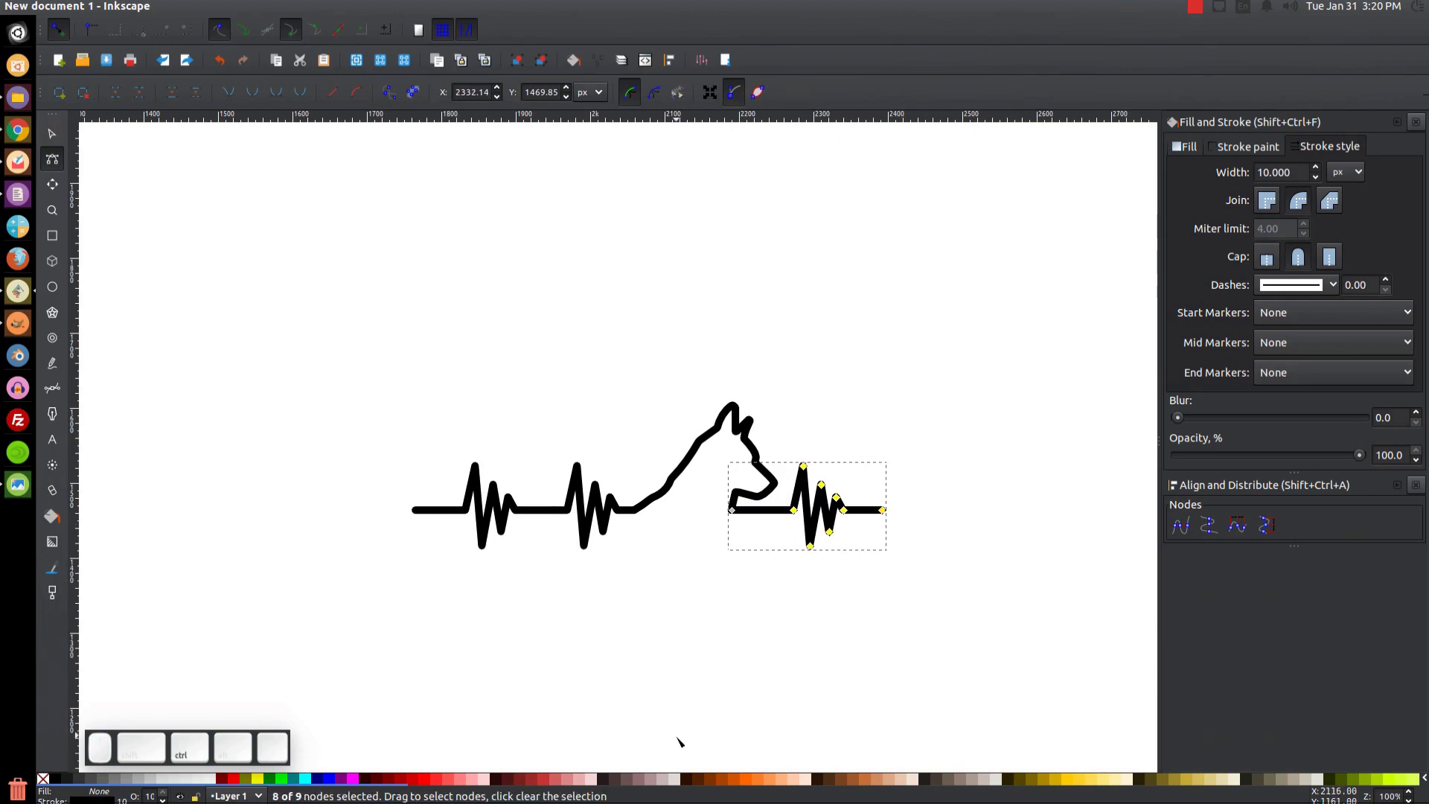
click(56, 129)
click(1019, 349)
drag(1011, 495, 970, 396)
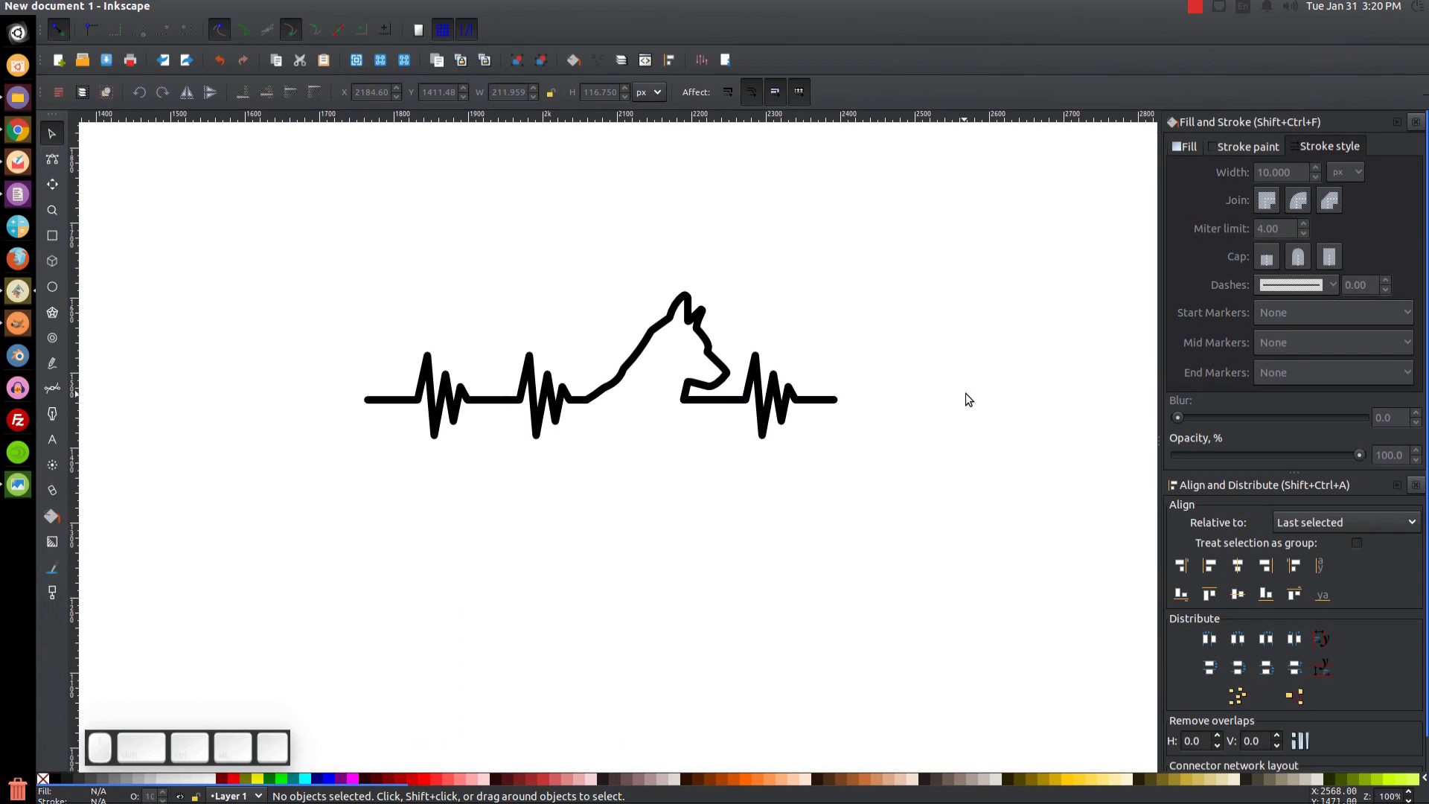
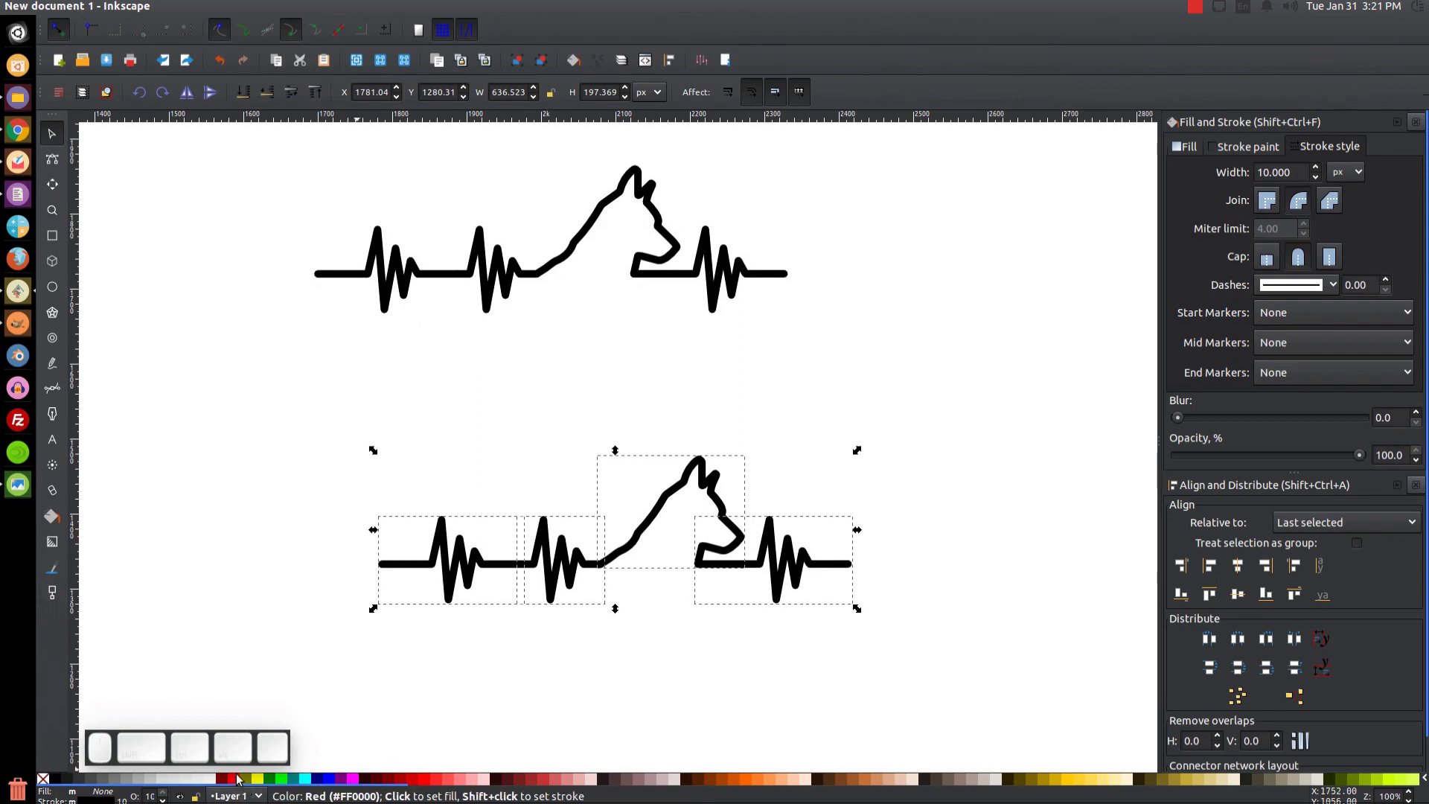
- Try a red fill on the heartbeat copy, undo it, then colour its stroke red and yellow
click(235, 787)
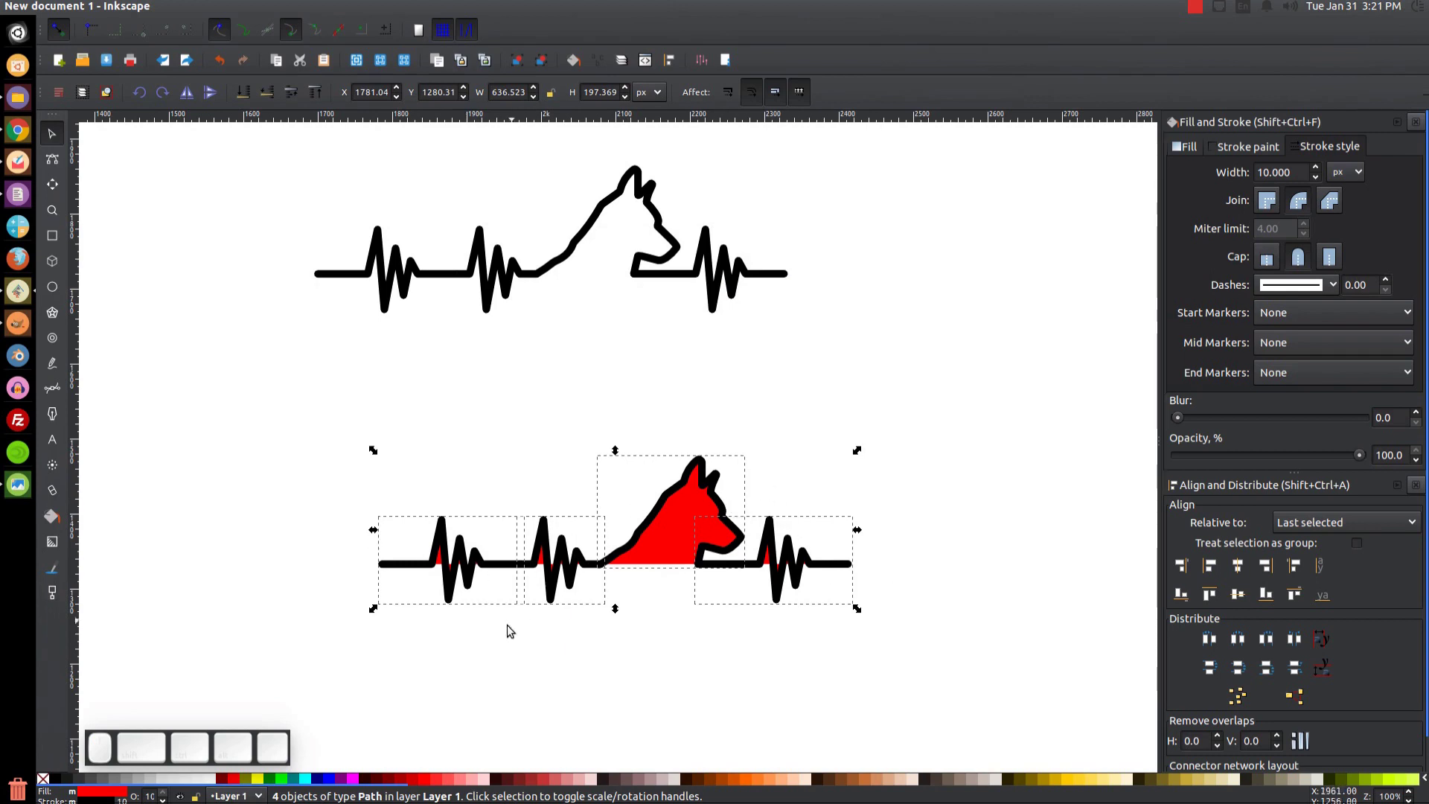
key(ctrl+z)
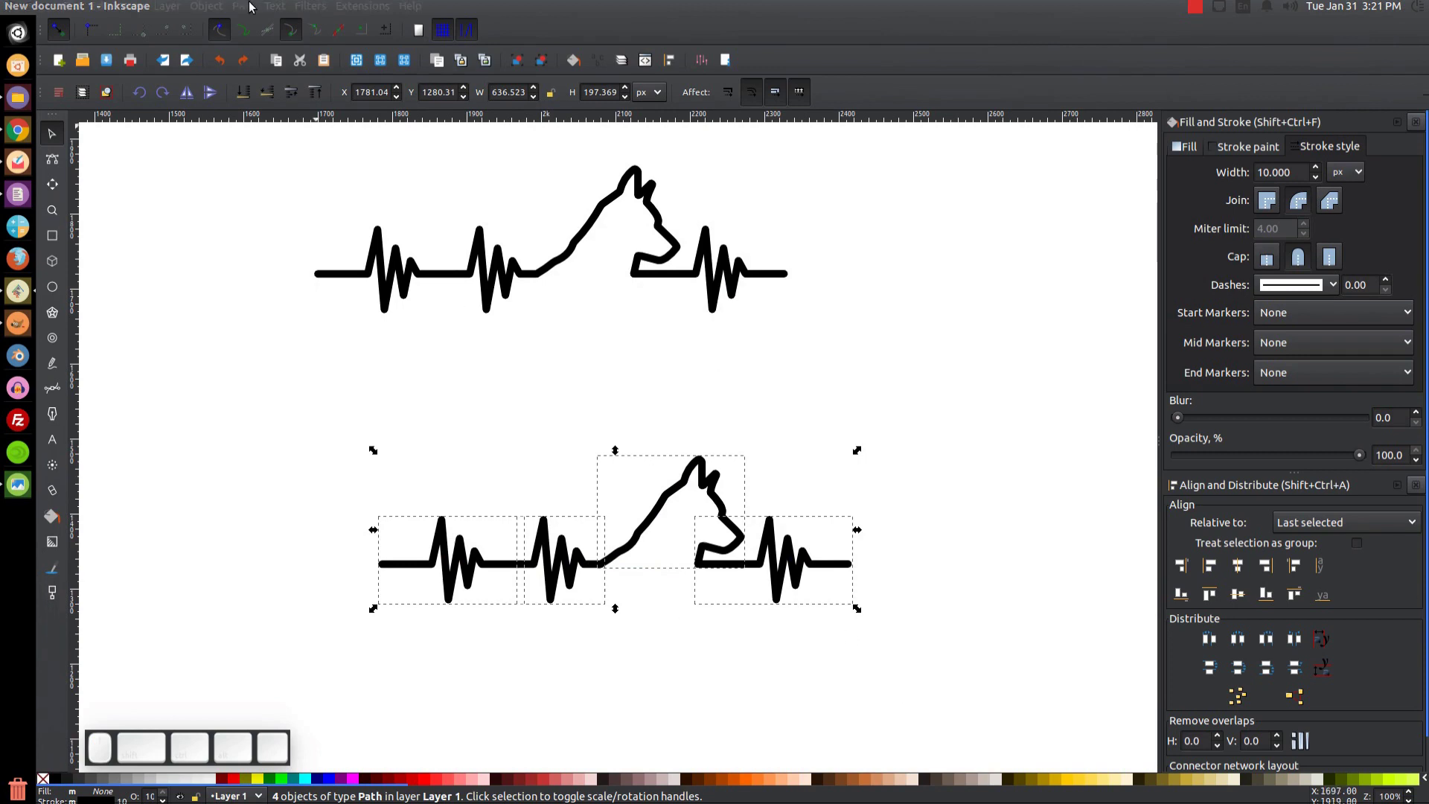
click(248, 7)
click(265, 48)
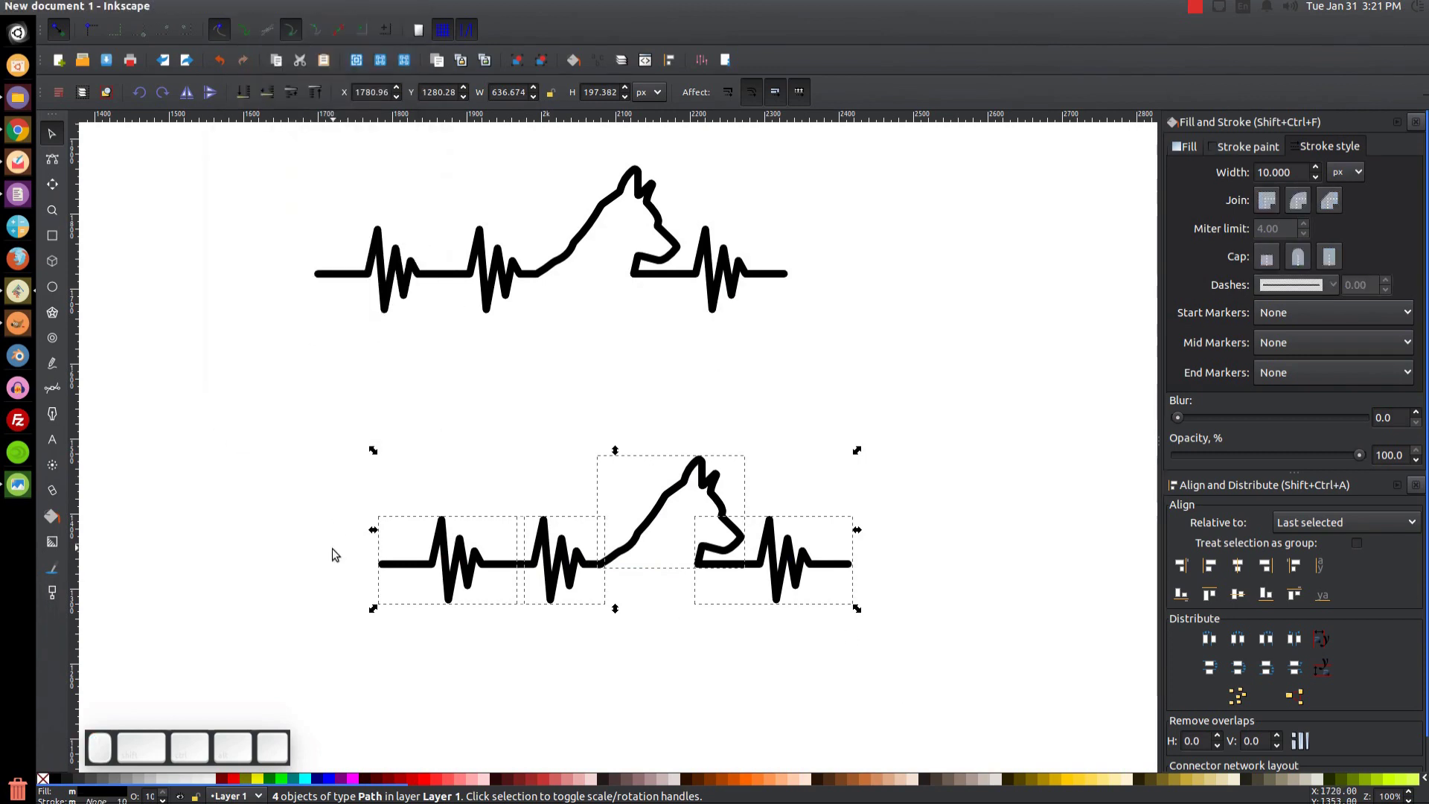
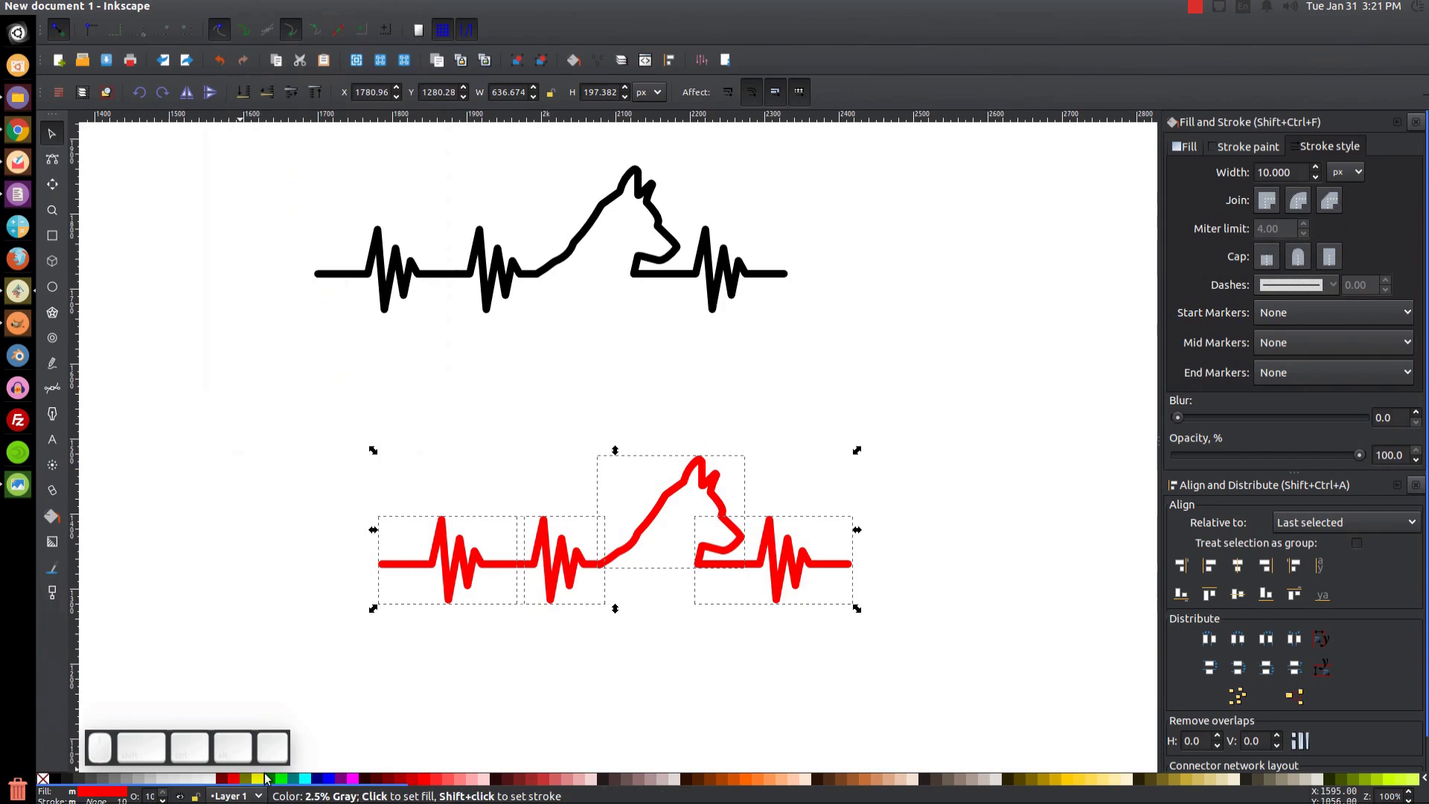
click(1085, 782)
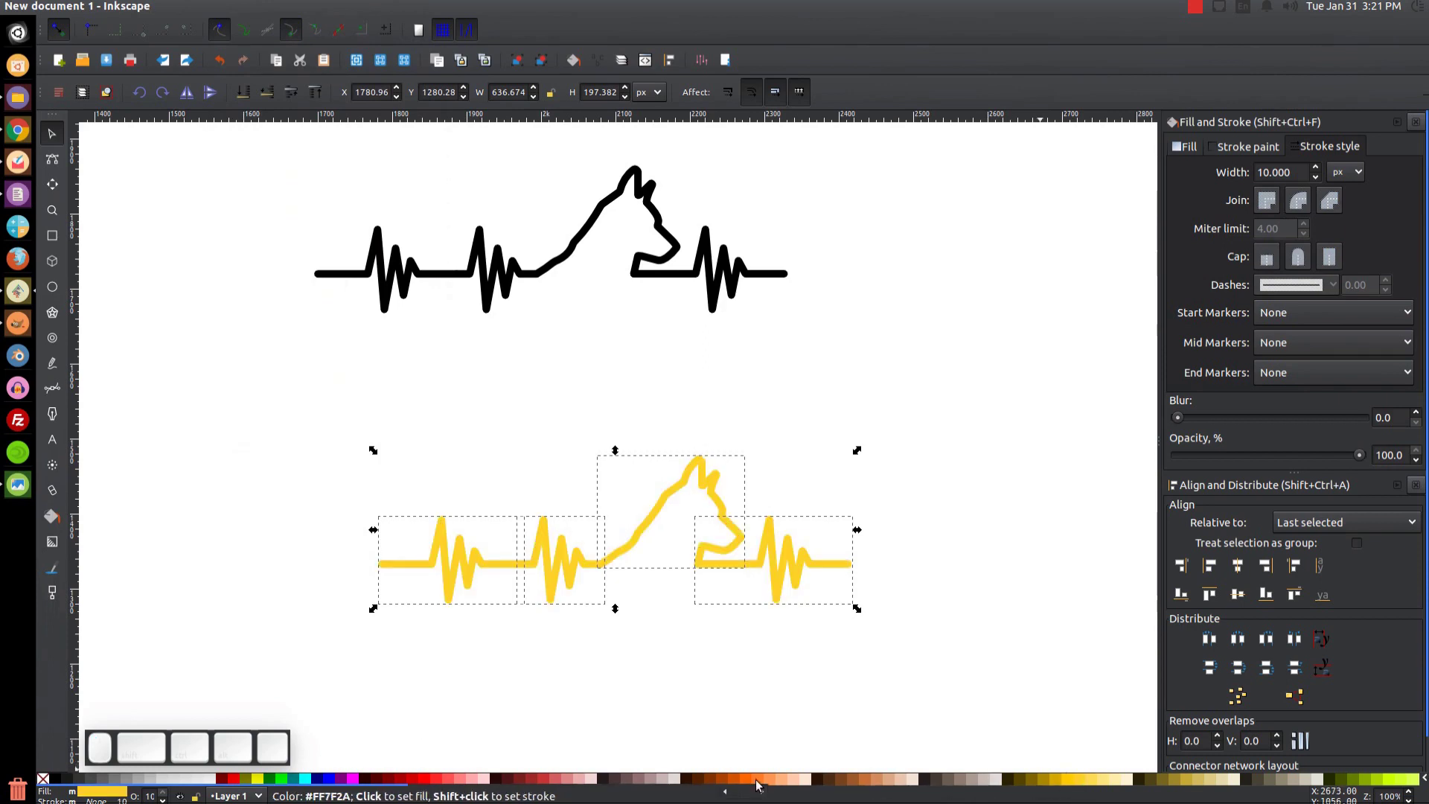
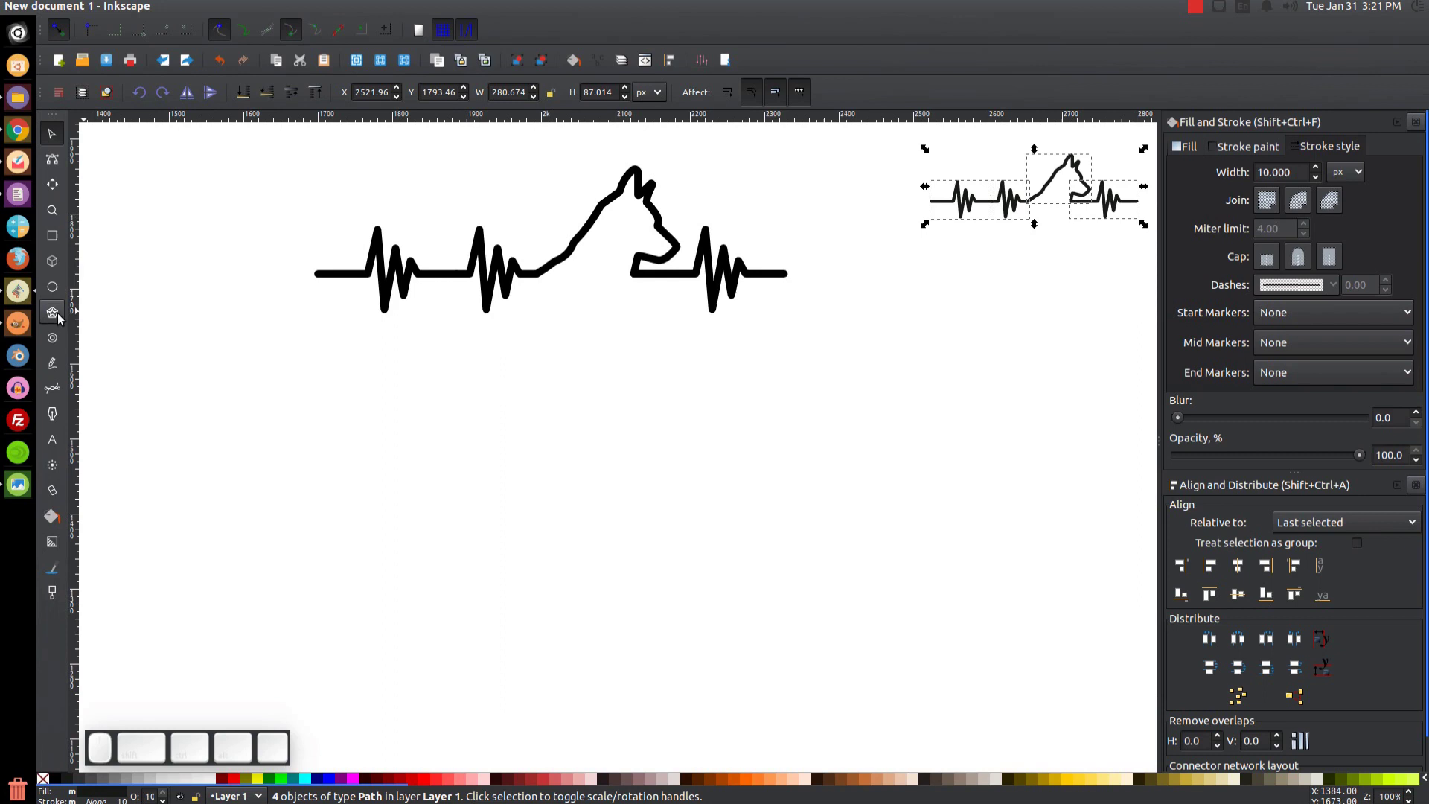
- Set the Star tool to 5 corners with spoke ratio 0.375 and draw a star
click(61, 317)
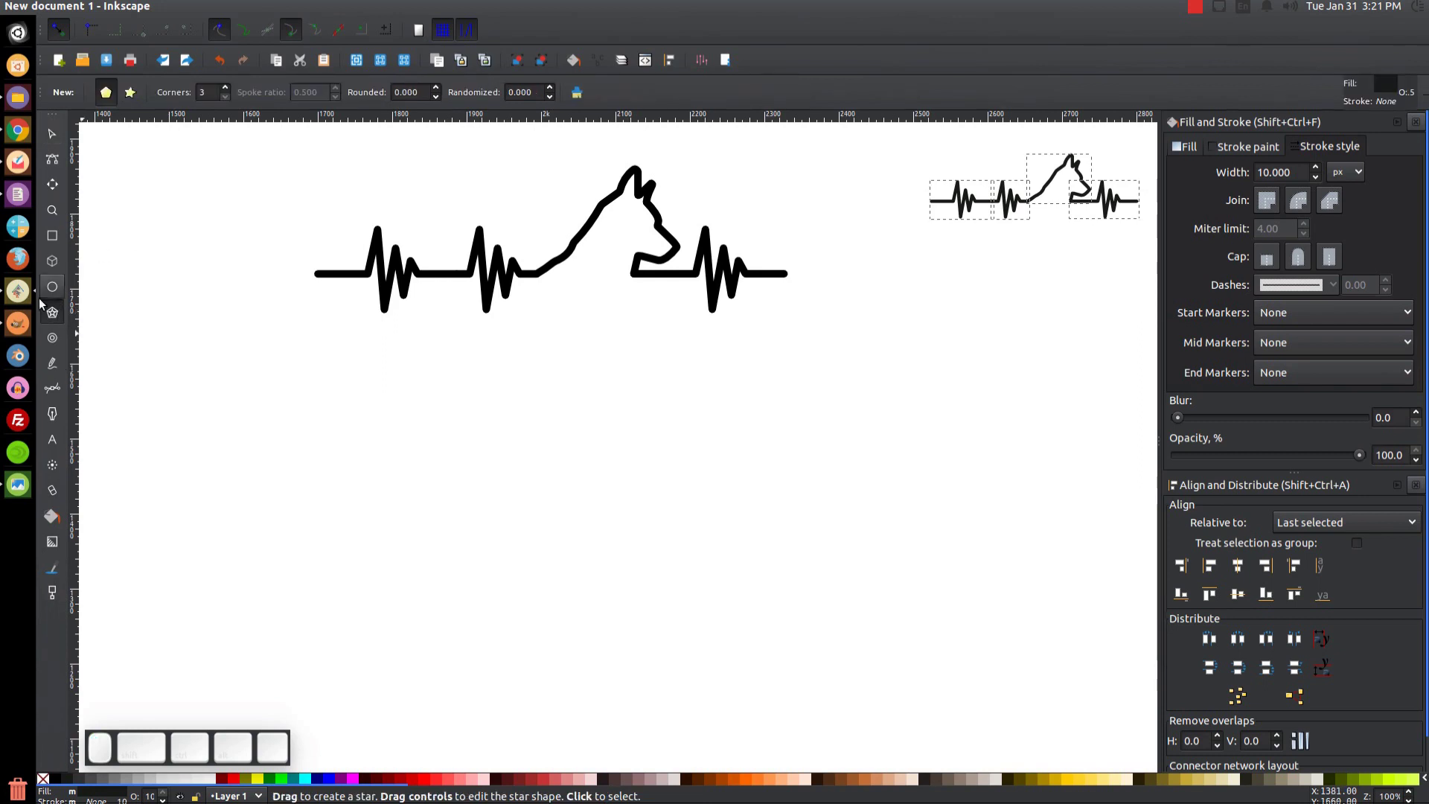
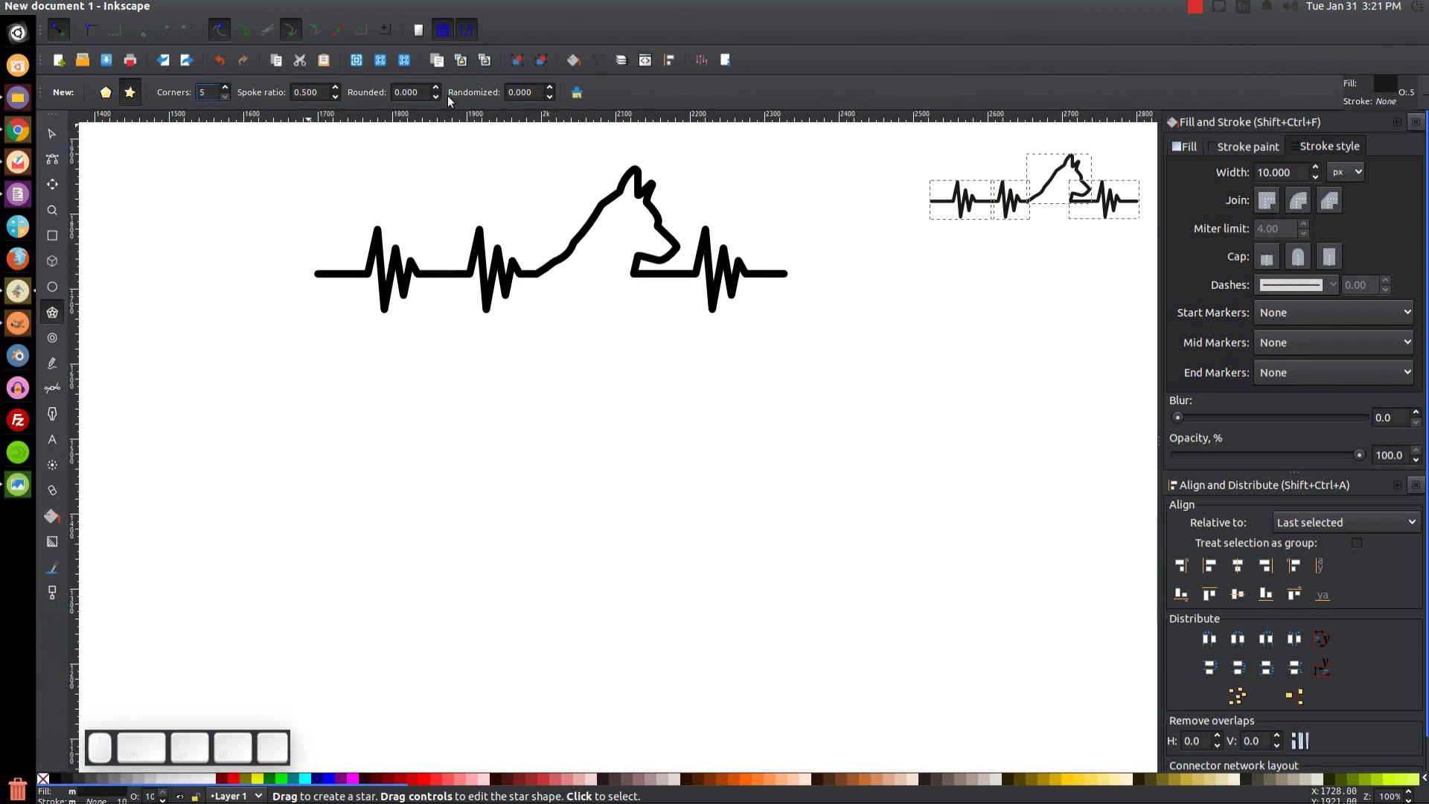
drag(327, 96, 317, 100)
click(327, 98)
key(BackSpace)
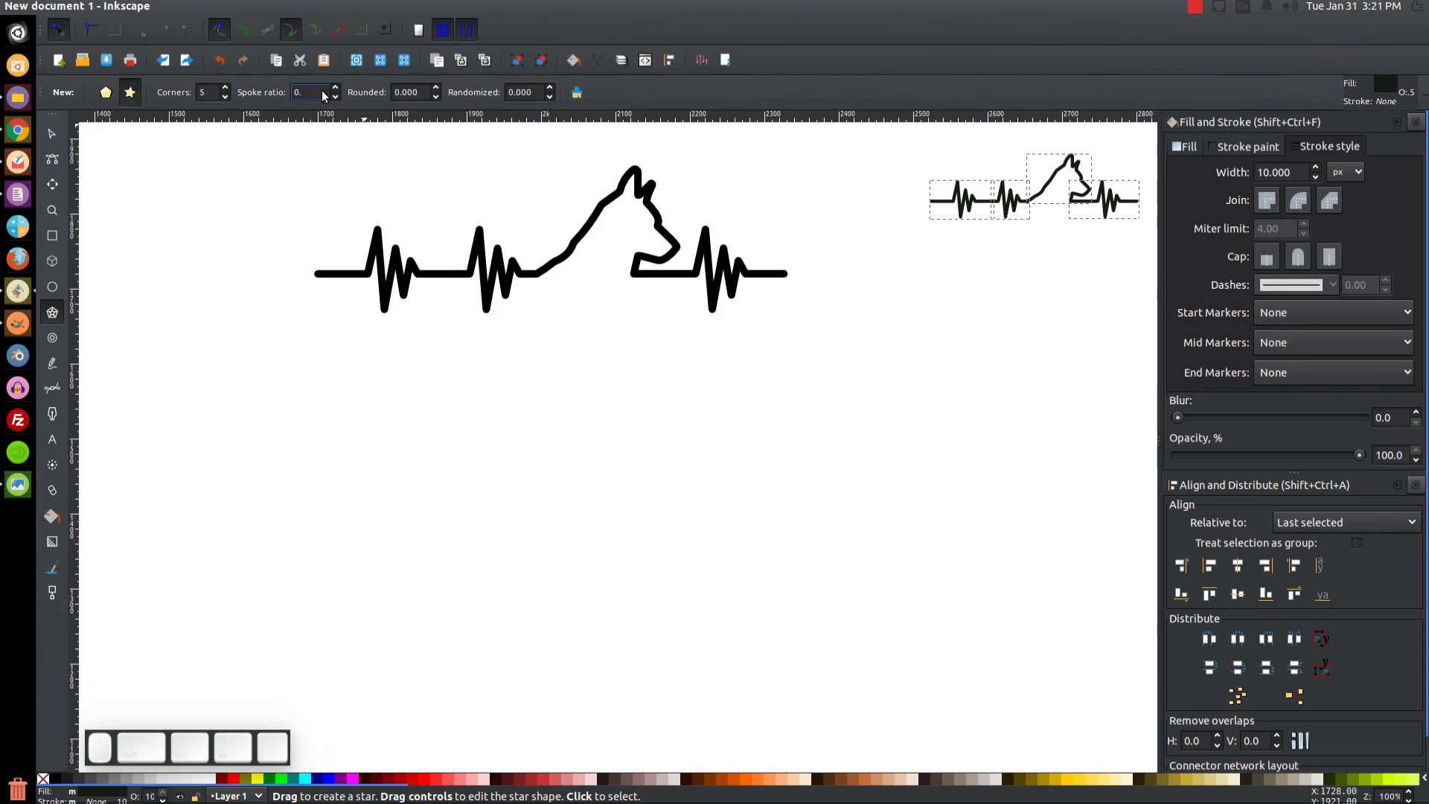
key(Return)
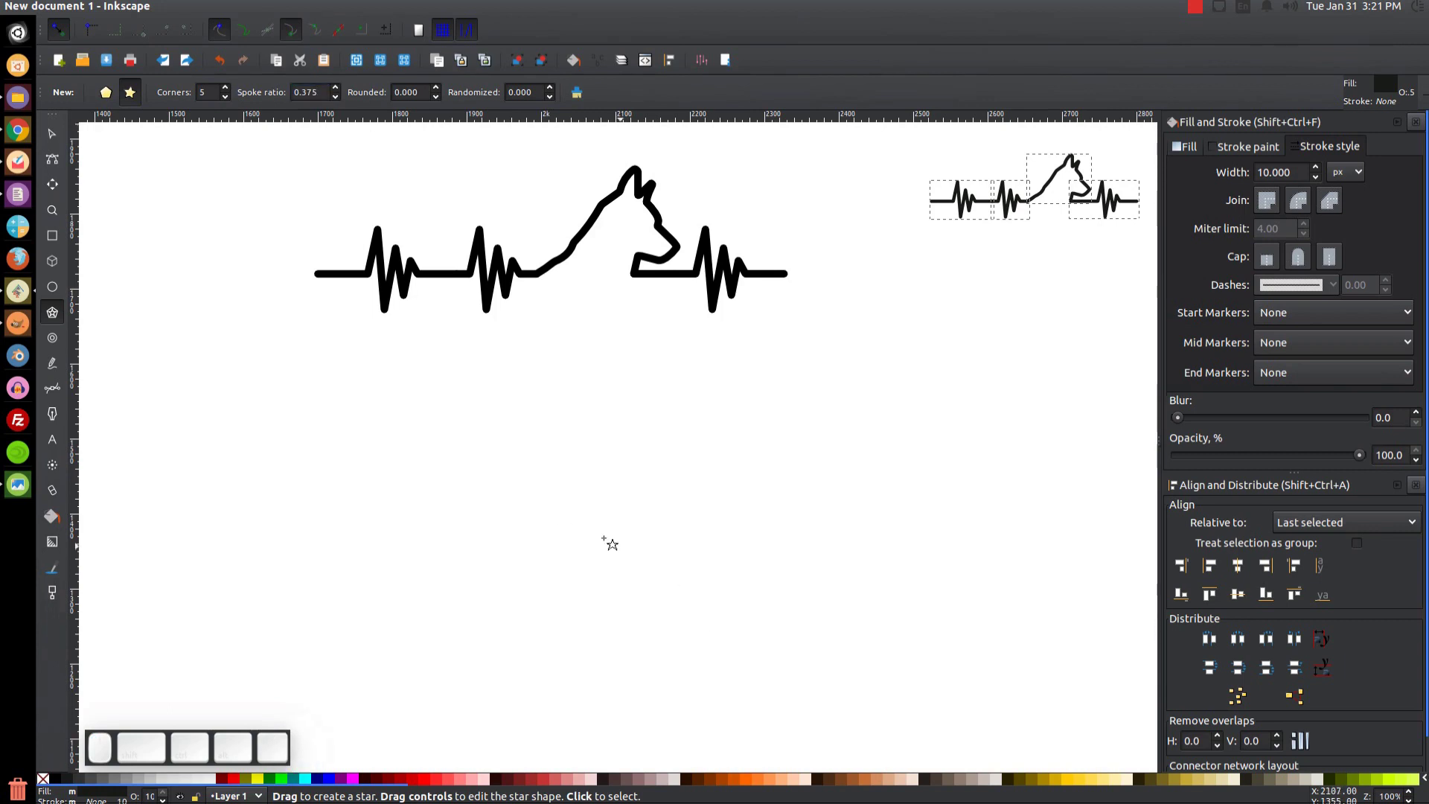
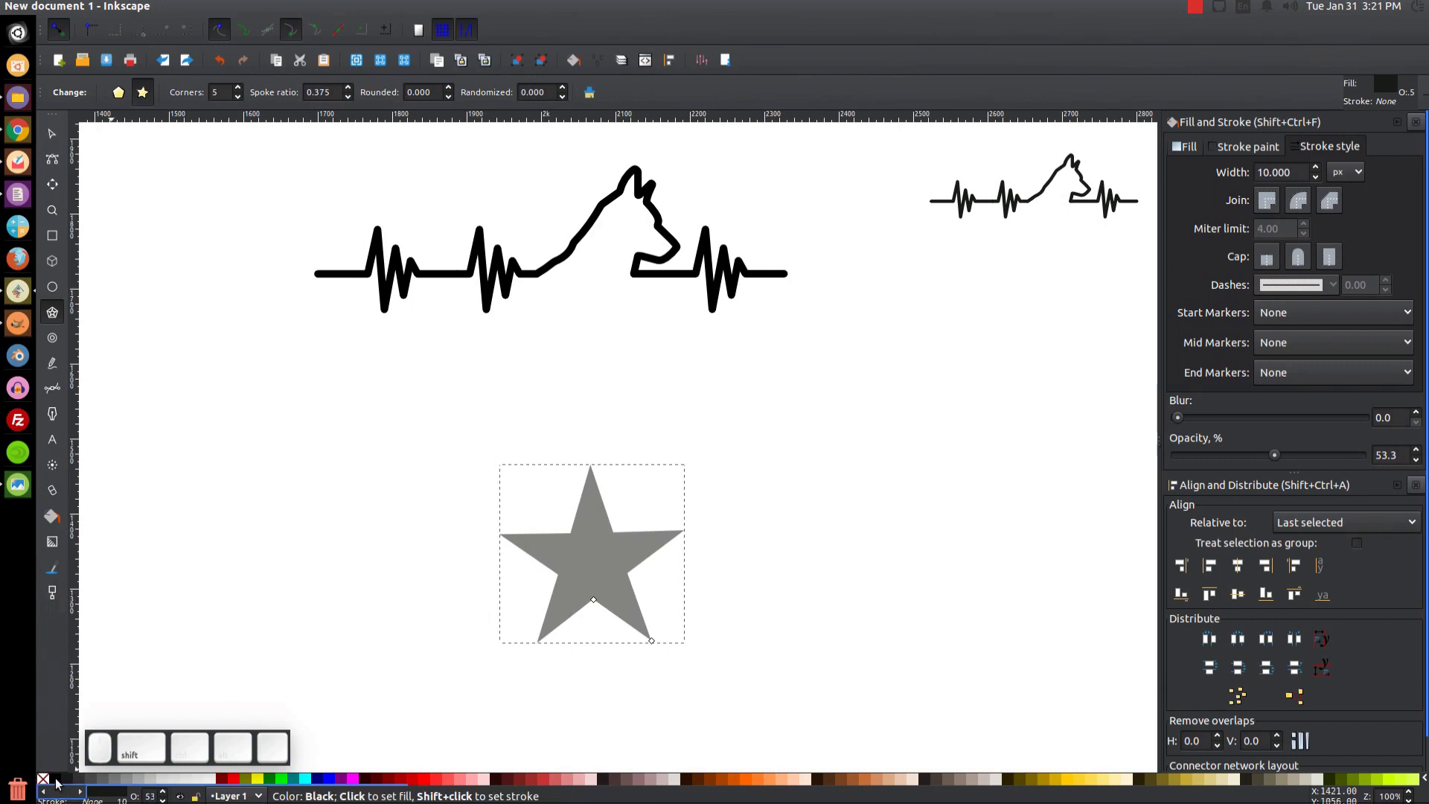
- Give the star a grey stroke outline and remove its solid fill
click(58, 782)
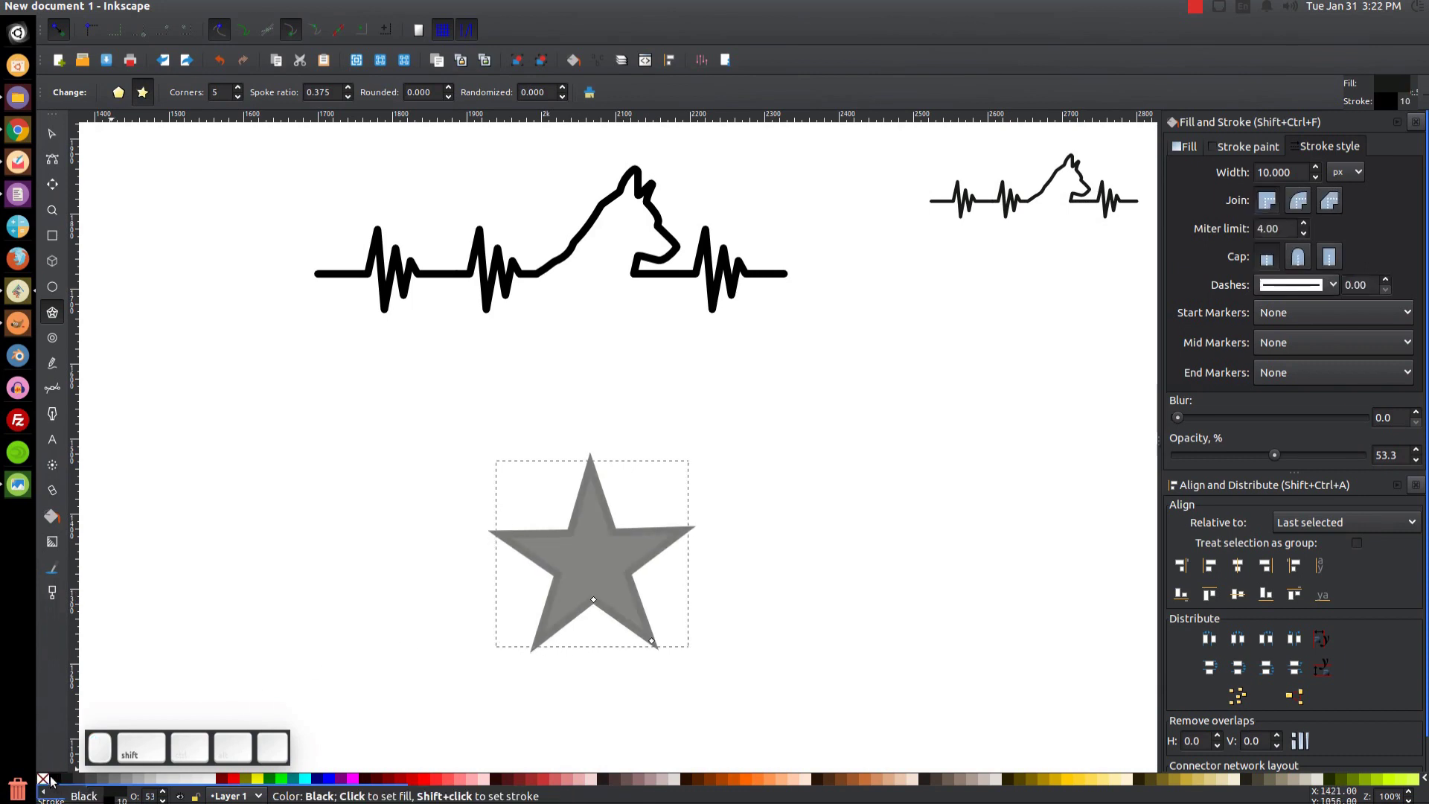
click(47, 780)
click(1228, 148)
click(1317, 148)
click(1300, 210)
click(1296, 270)
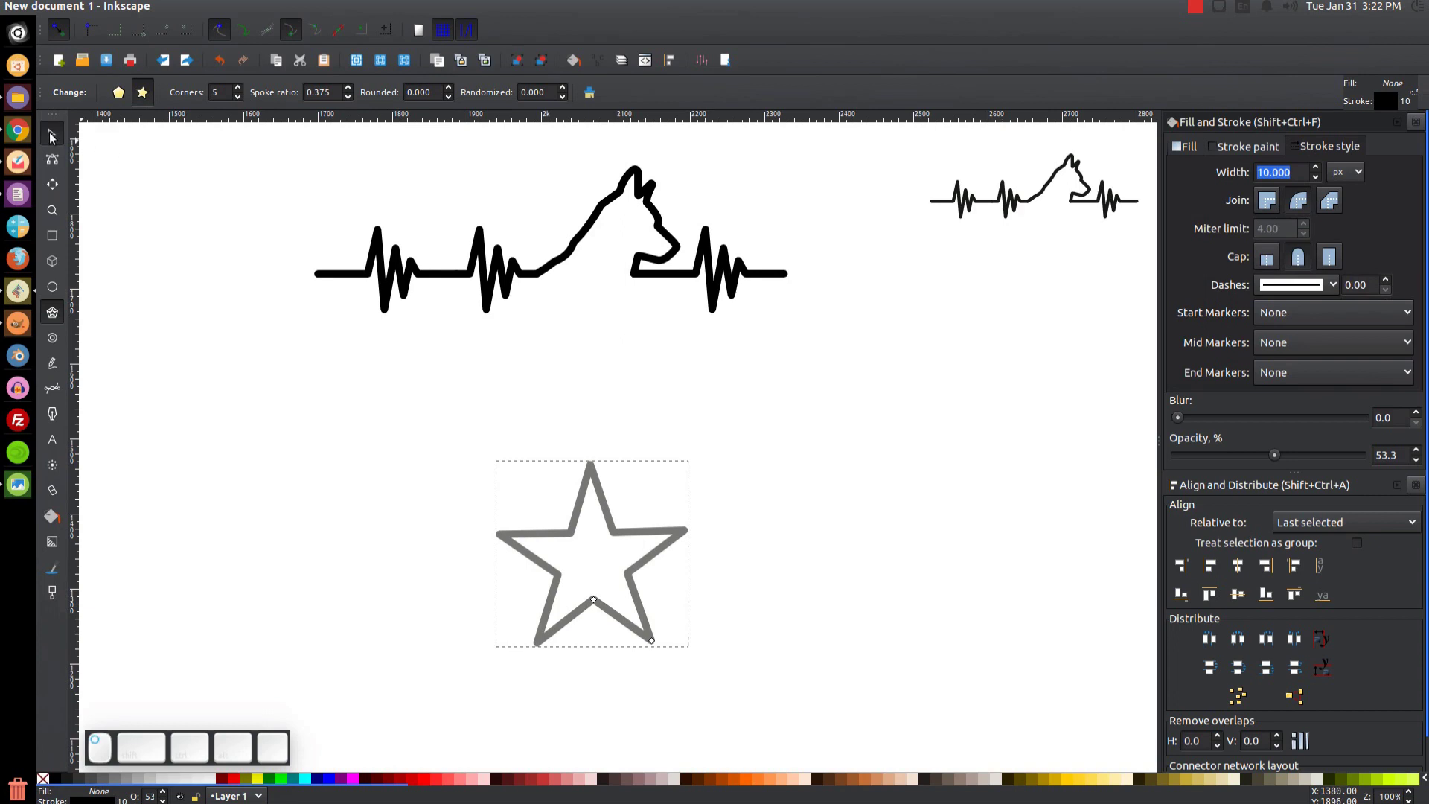
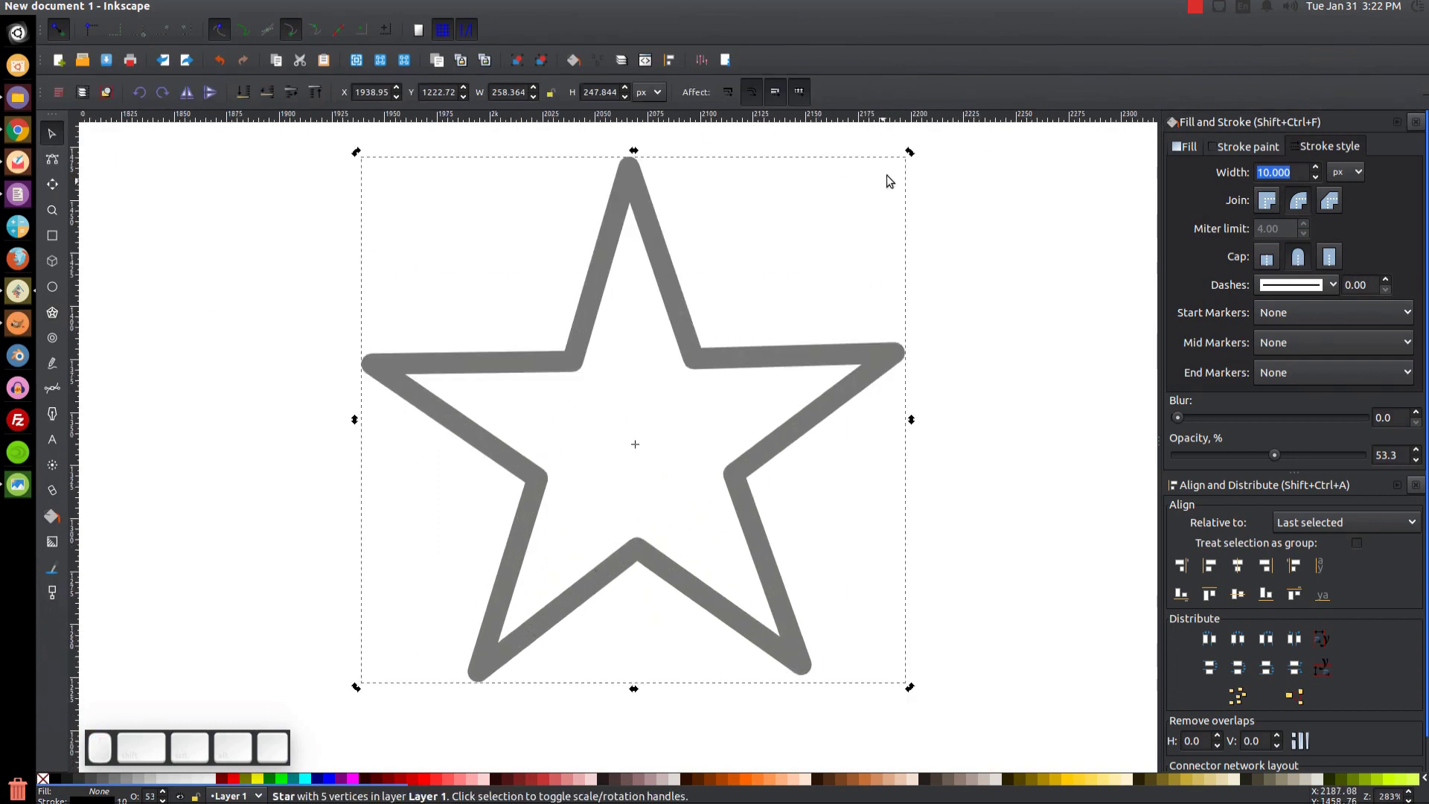
- Zoom out and select the wide rectangle overlapping the star's lower points
click(914, 153)
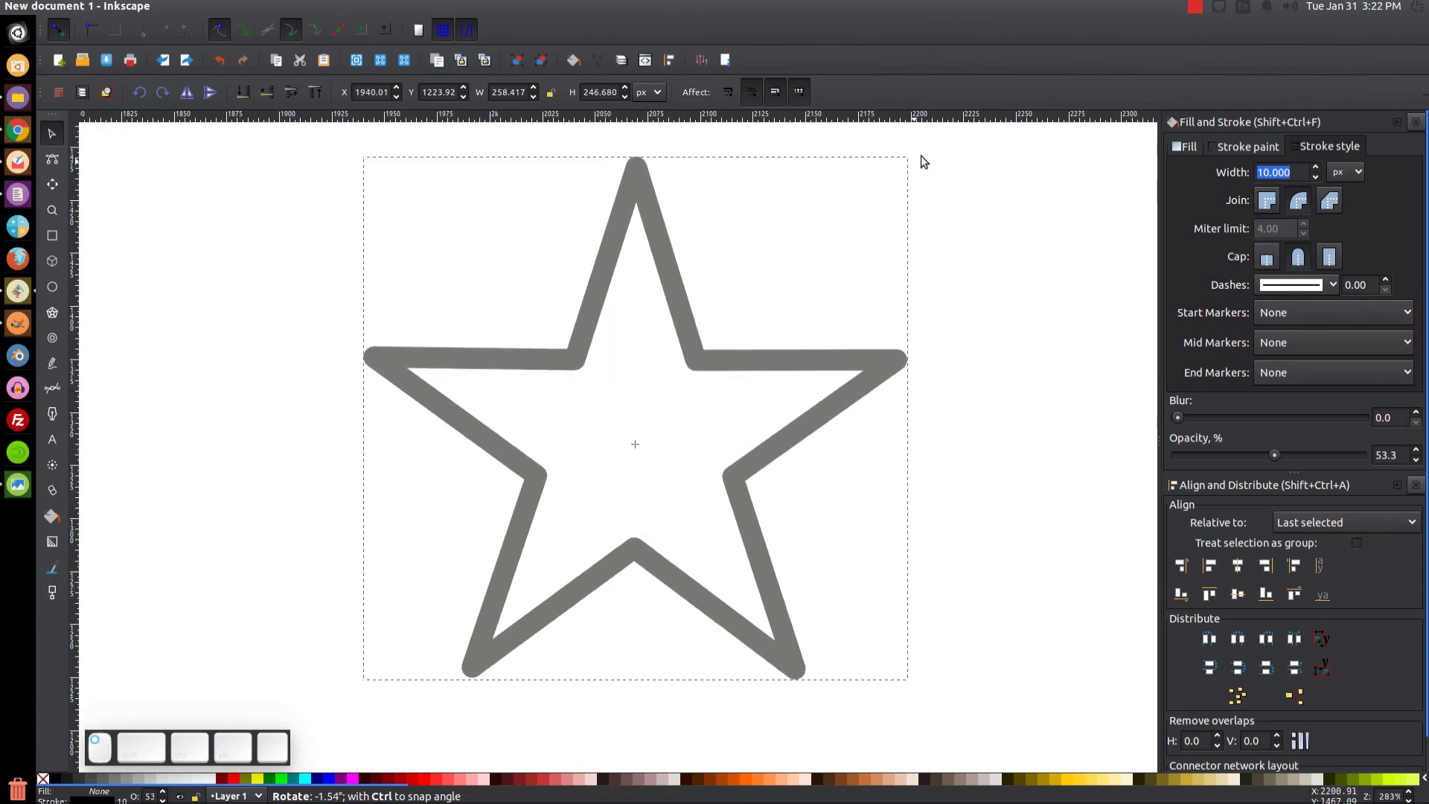
middle_click(735, 478)
key(1)
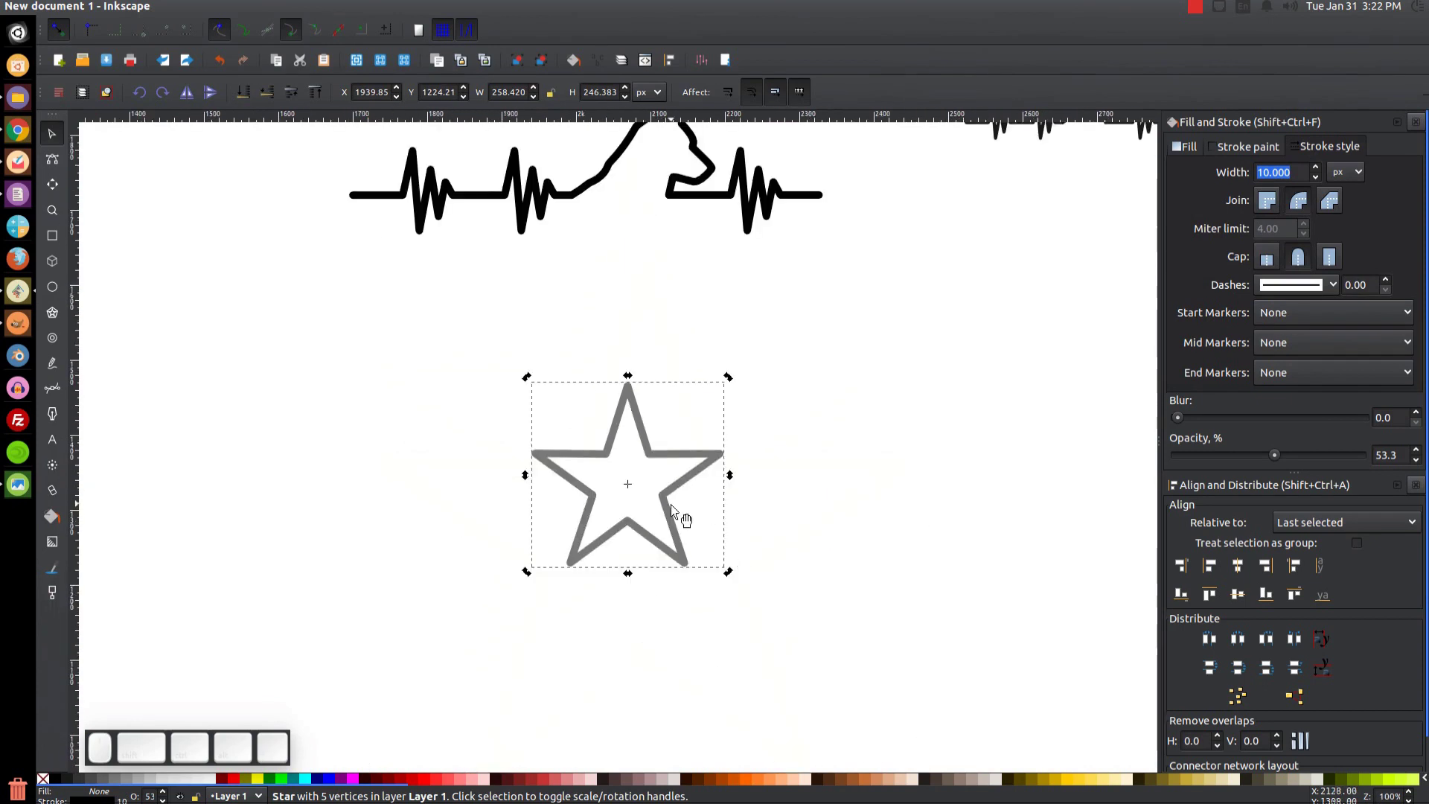
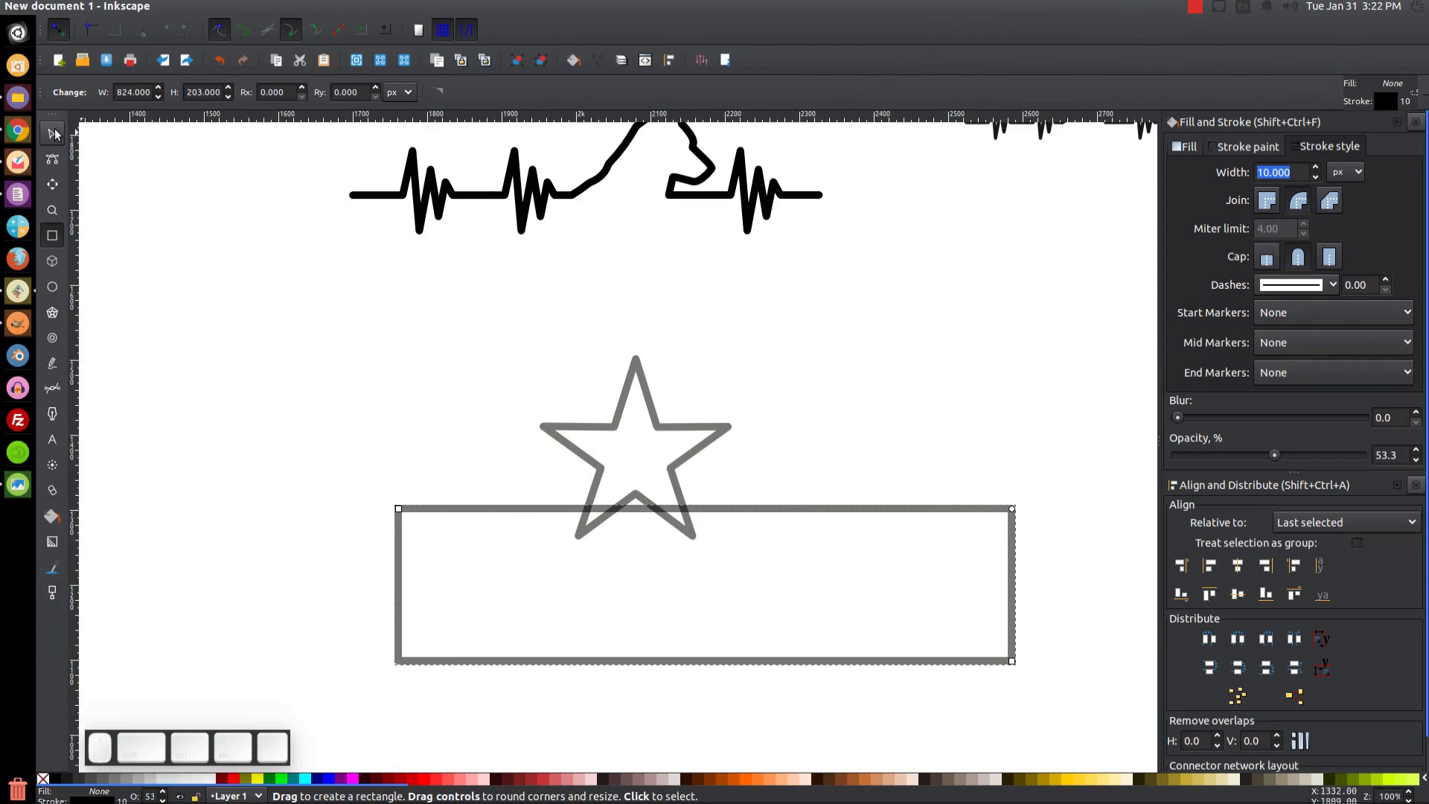
click(60, 137)
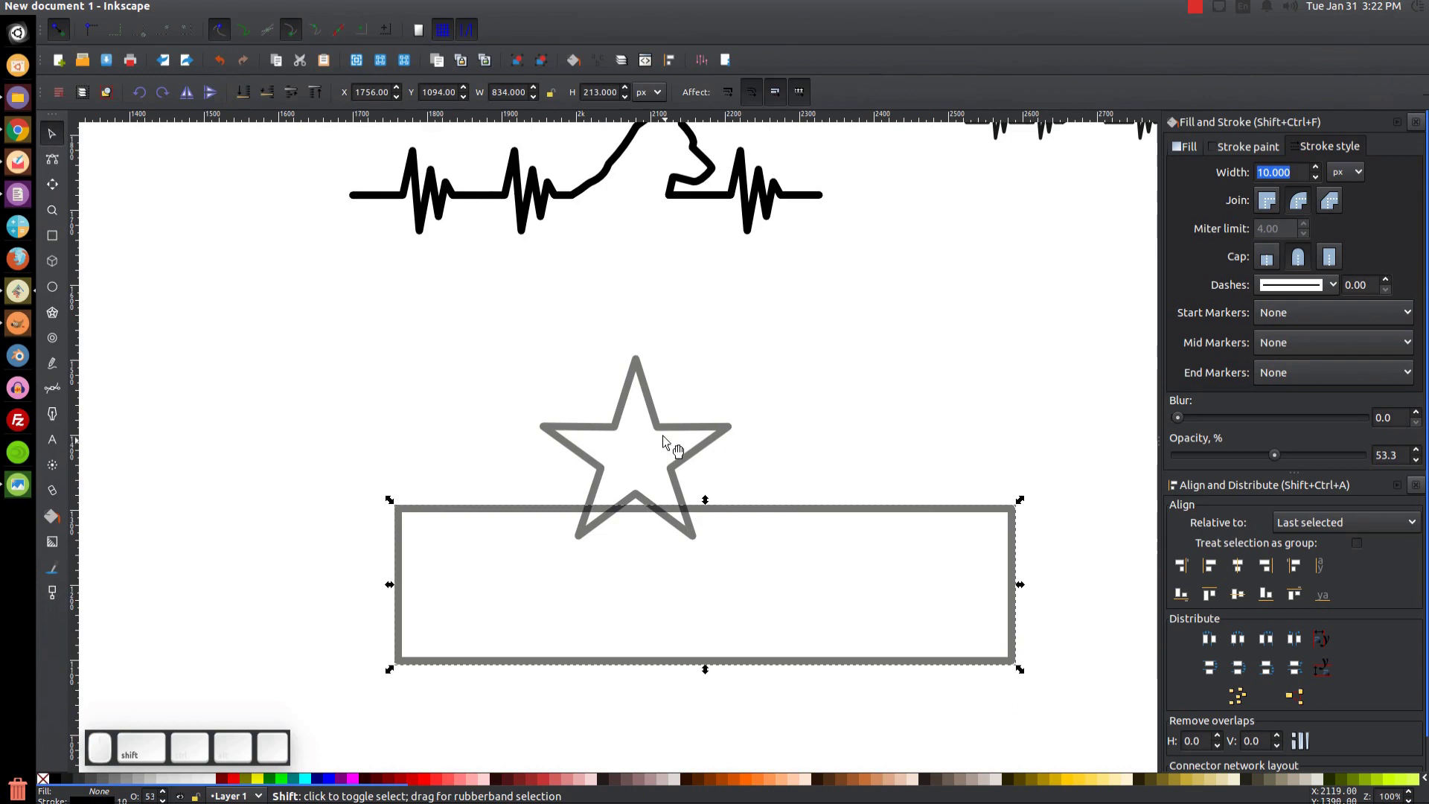
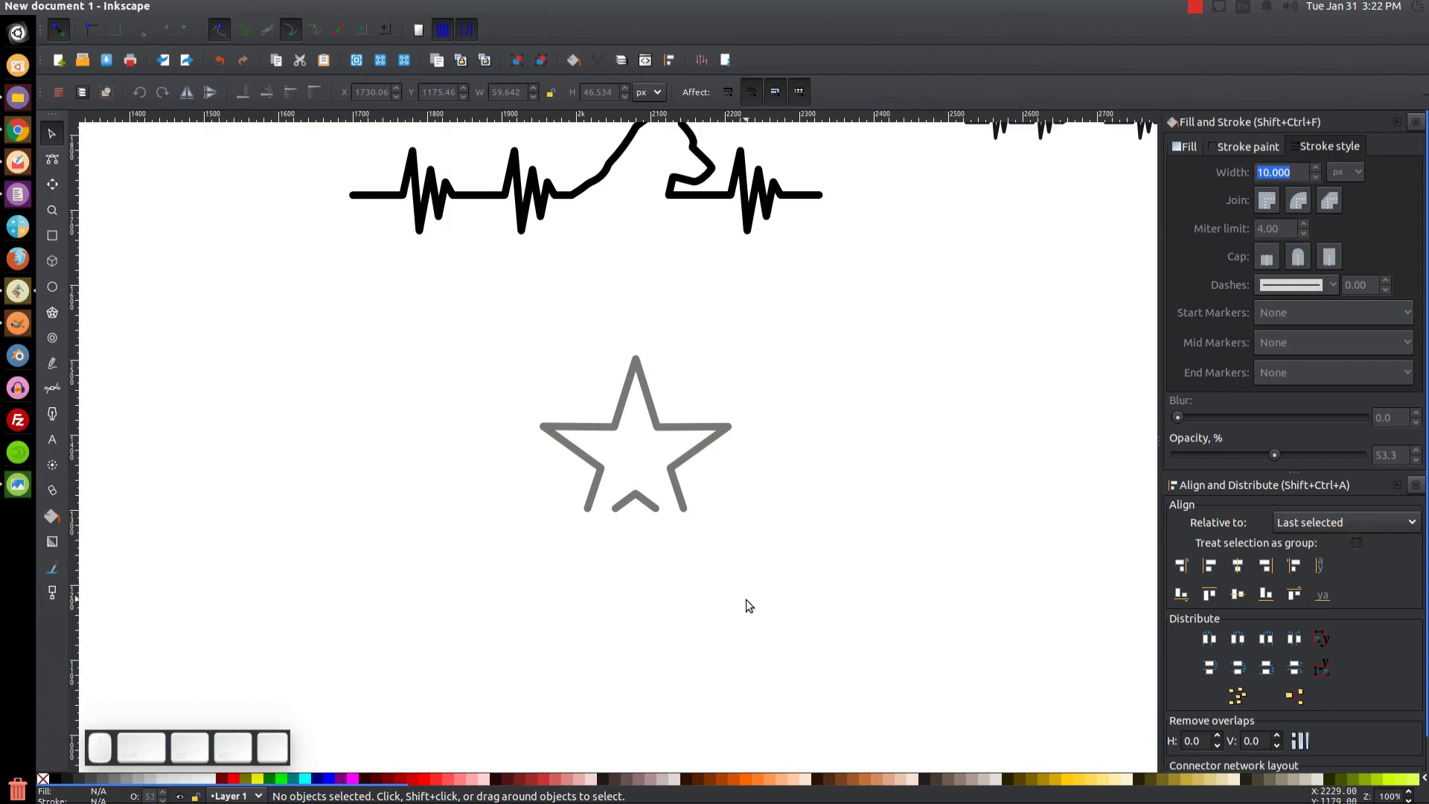
- Join heartbeat spikes to both sides of the cut star and delete the leftover chevron
drag(894, 617, 760, 375)
drag(1279, 460, 872, 395)
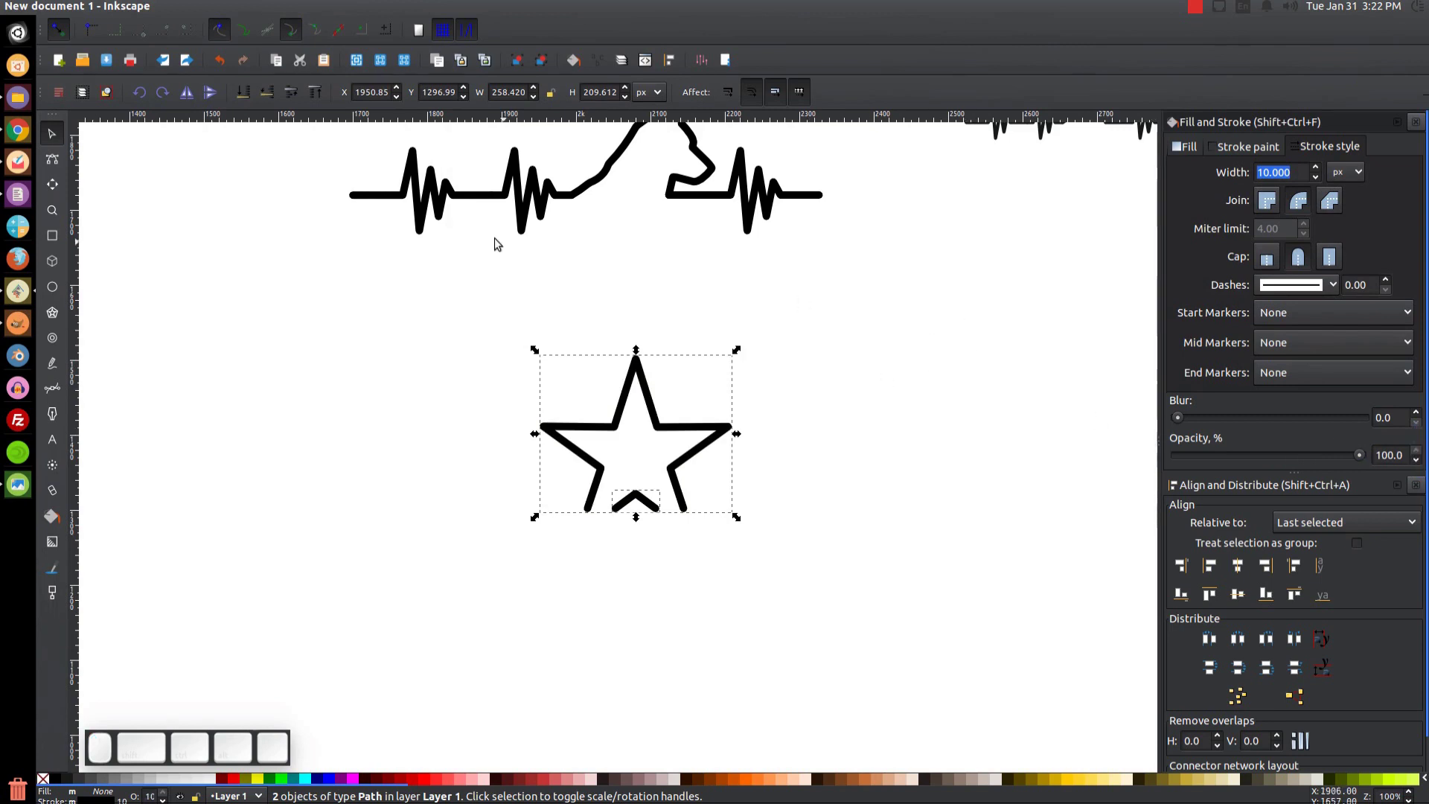
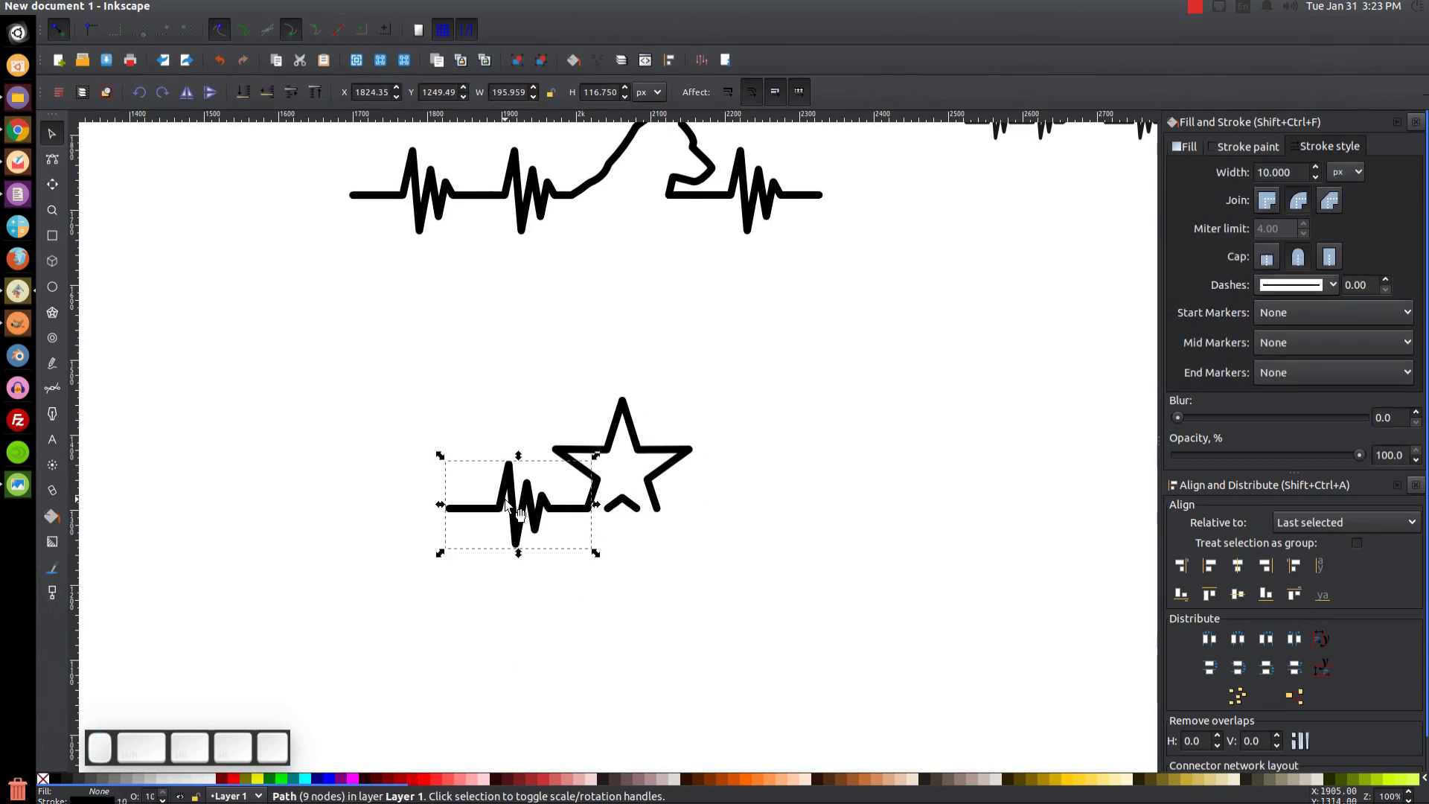
right_click(508, 503)
click(562, 300)
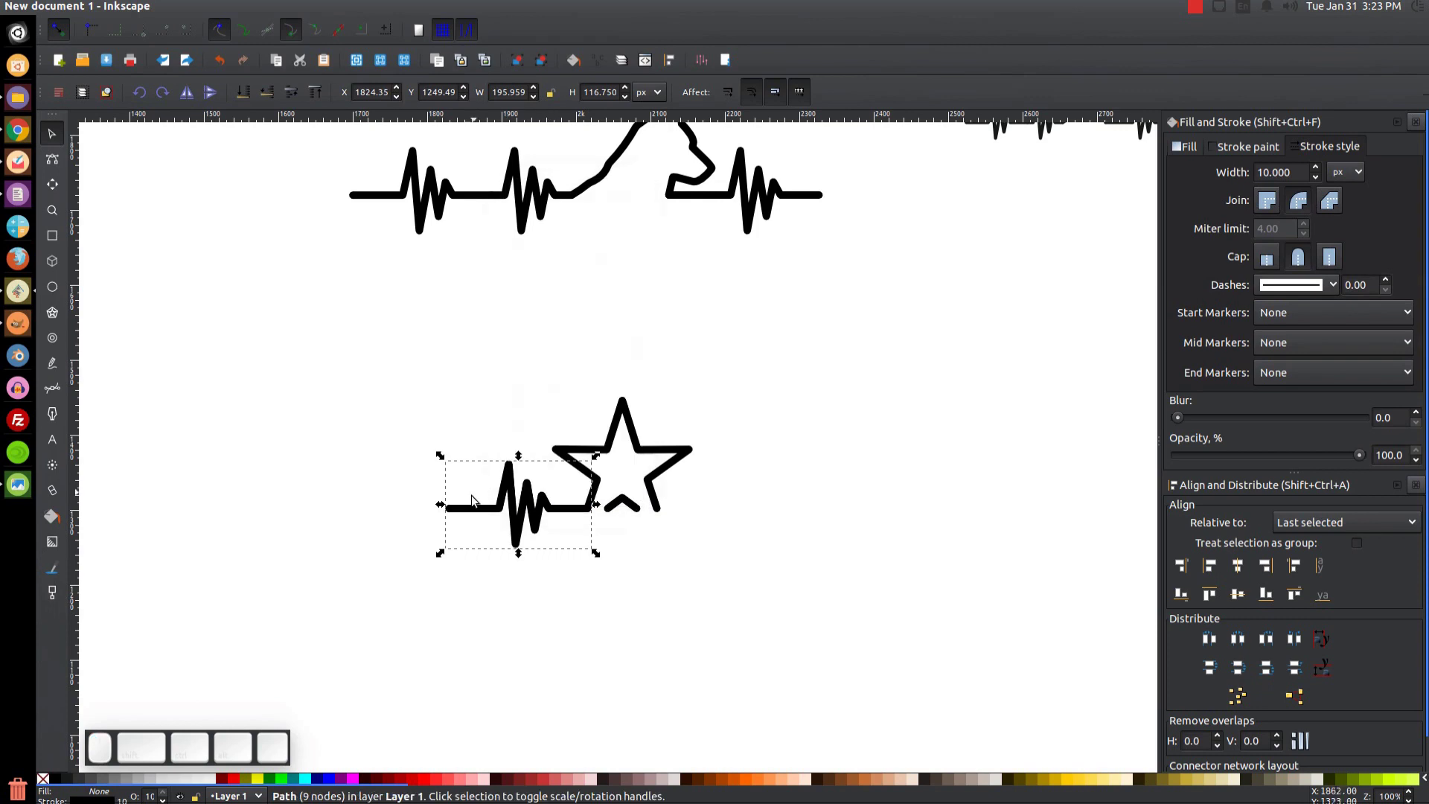
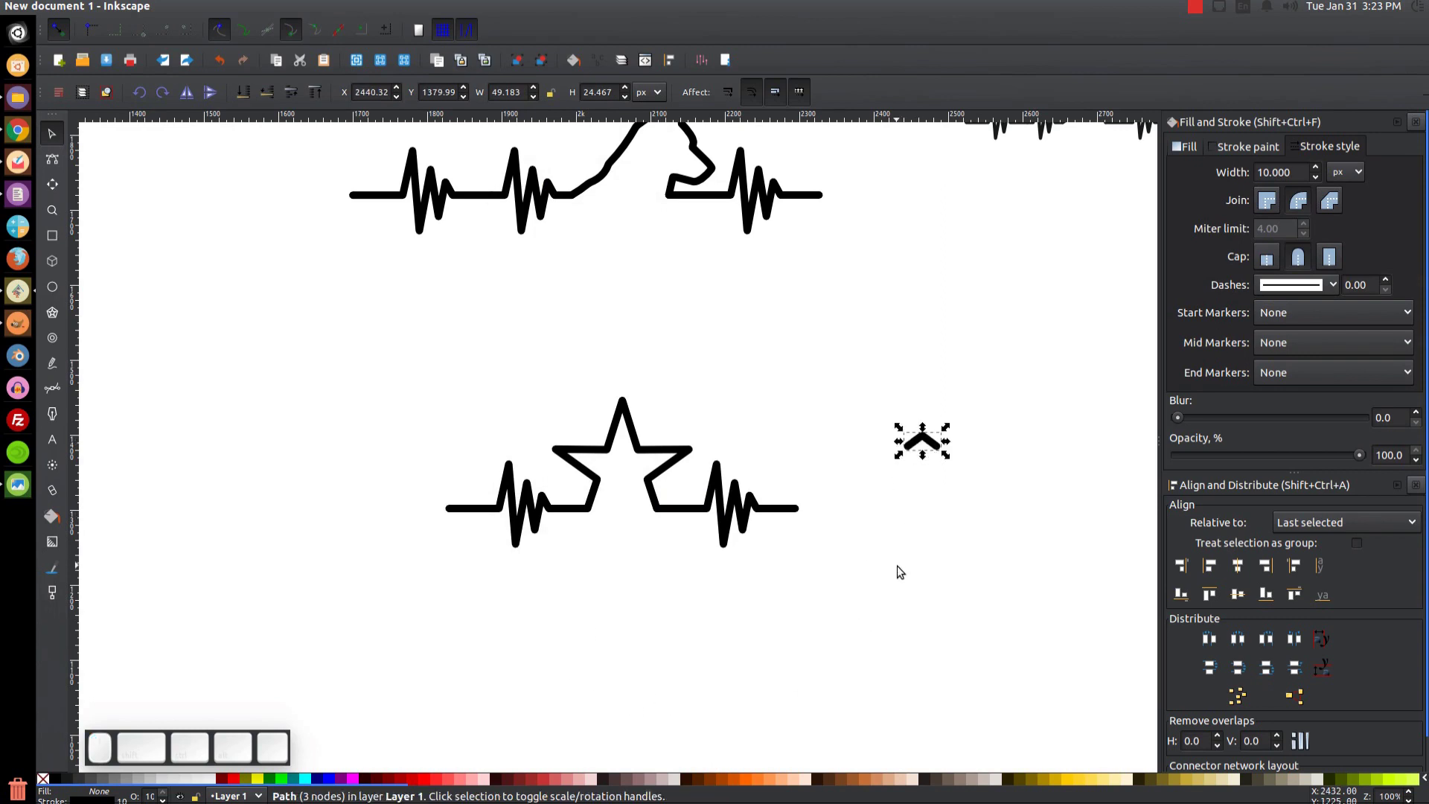
key(Delete)
- Zoom out to bring both heartbeat lines into view
drag(904, 570, 703, 654)
scroll(up, 3)
scroll(down, 3)
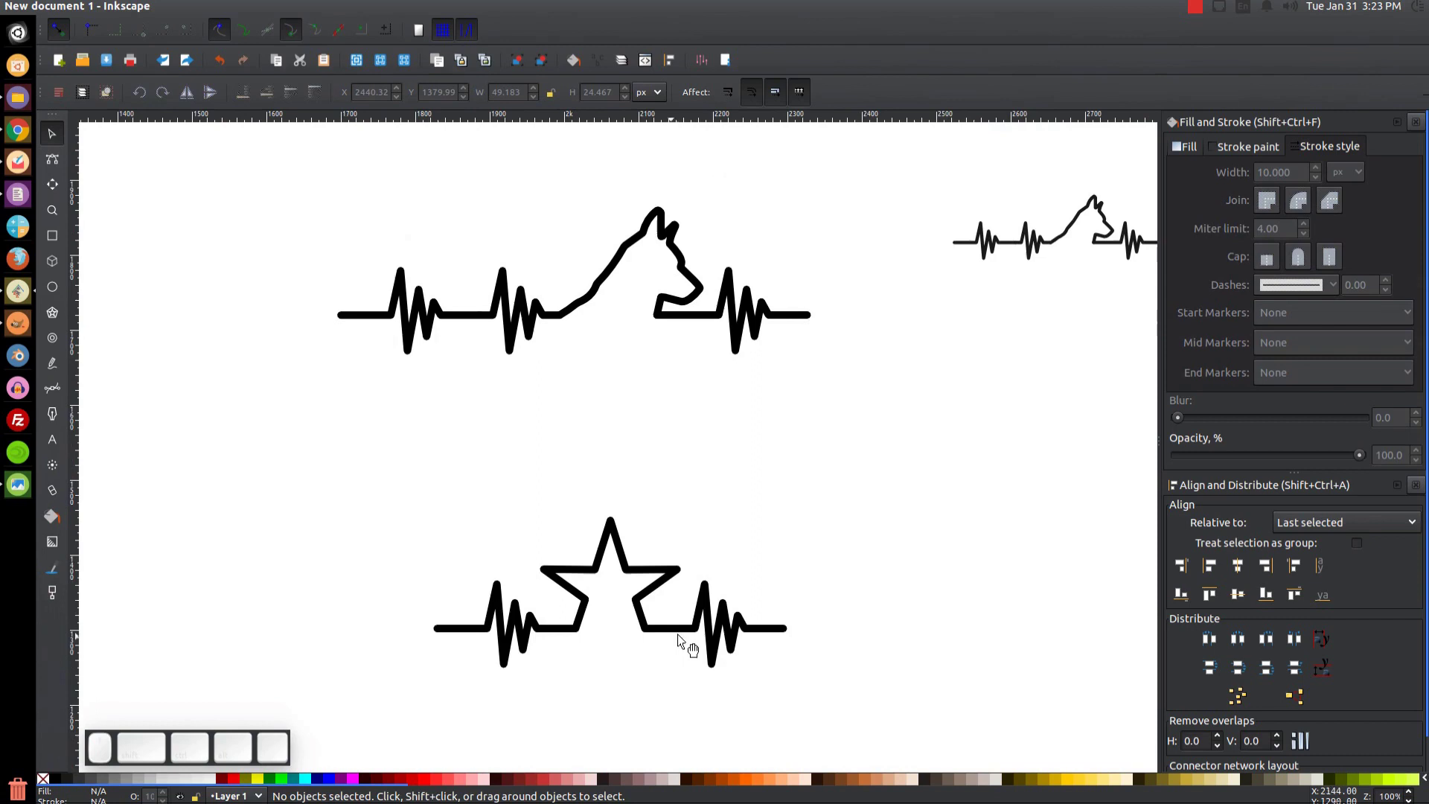
click(626, 644)
click(702, 468)
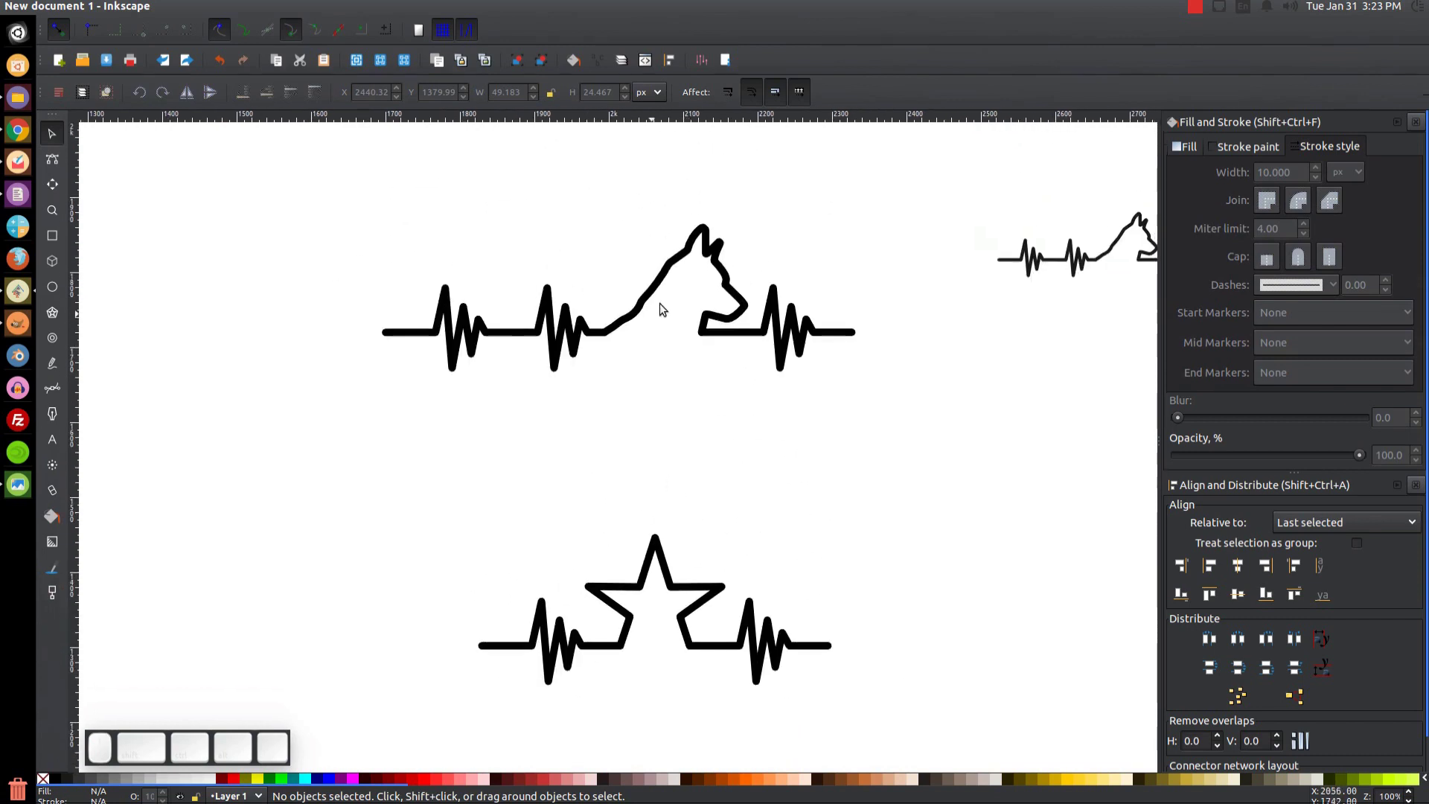